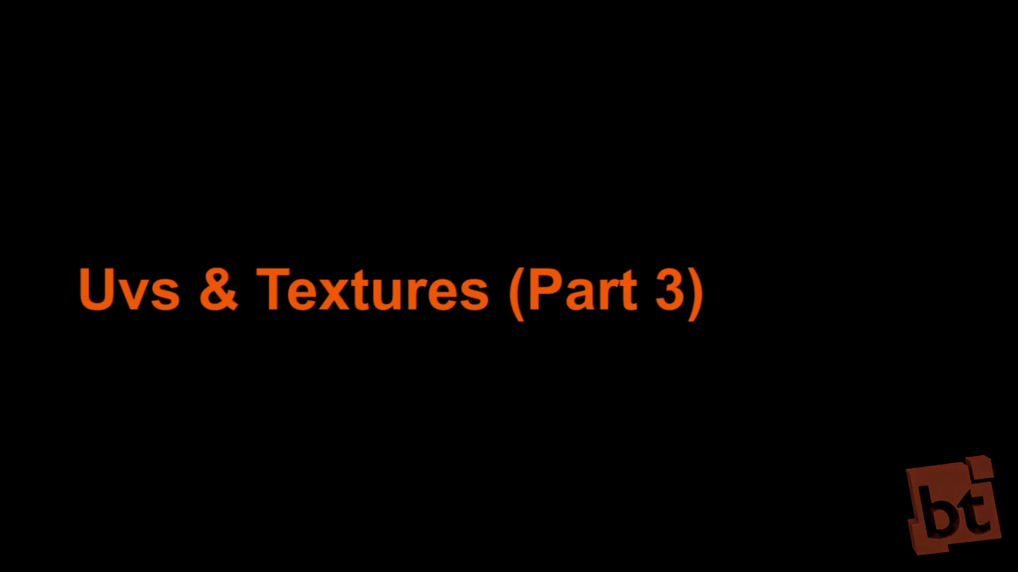
Bring up the Textures Test scene showing the untextured plane through the camera
{"action": "key", "text": "F9"}
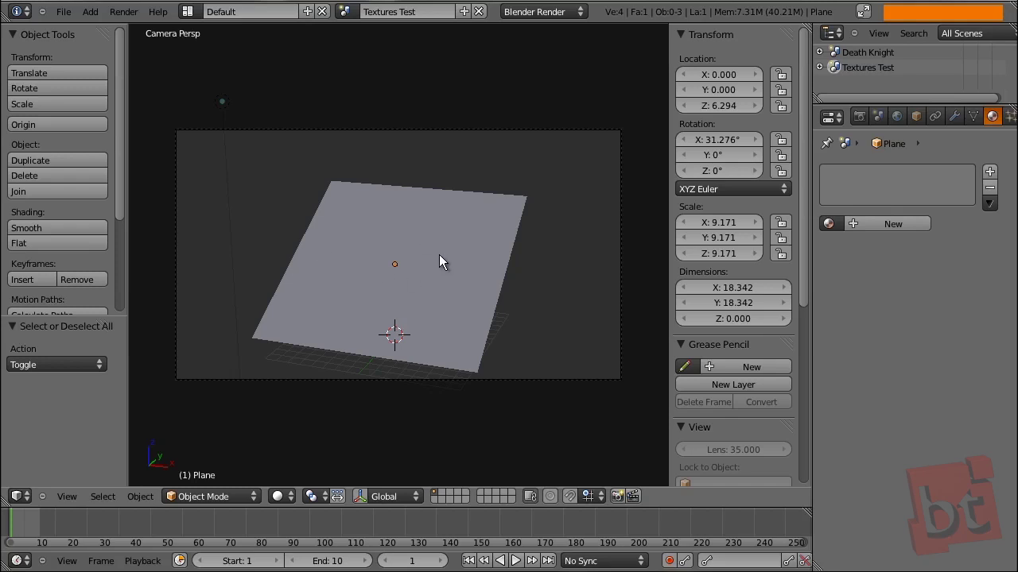
Select the plane and create a new material for it
{"action": "right_click", "coordinate": [401, 272]}
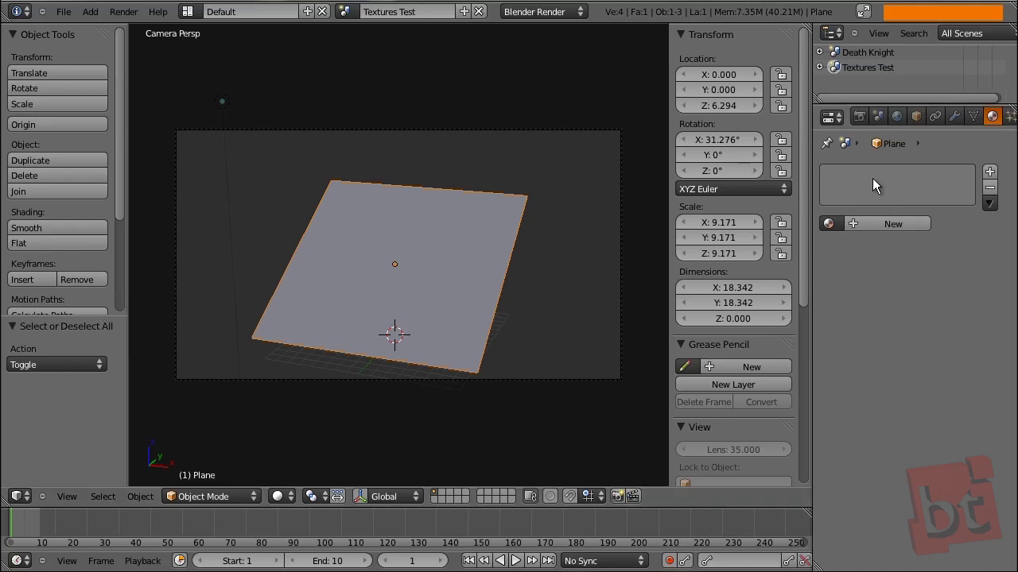
{"action": "middle_click", "coordinate": [949, 128]}
{"action": "left_click", "coordinate": [968, 122]}
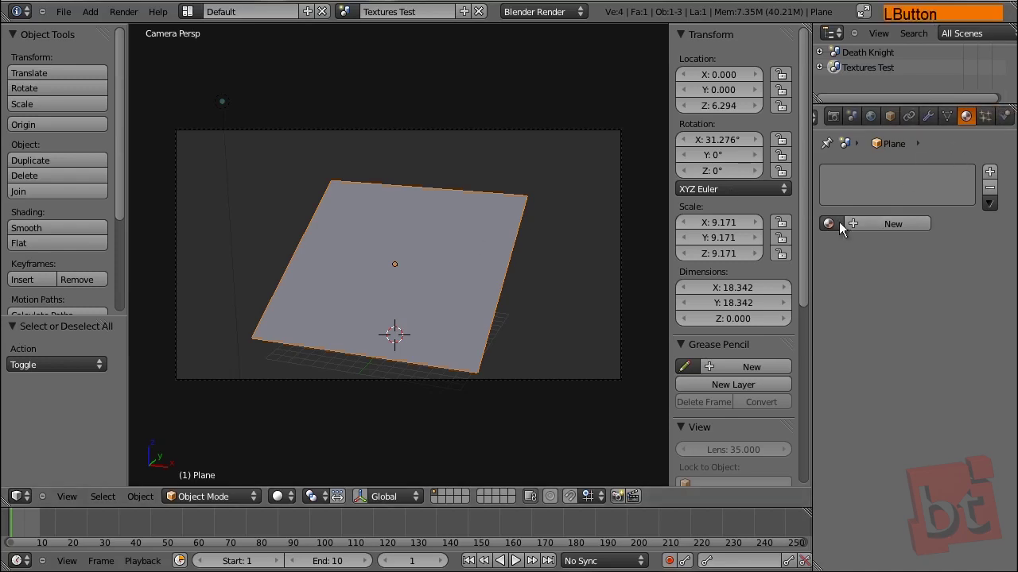
{"action": "left_click", "coordinate": [871, 232]}
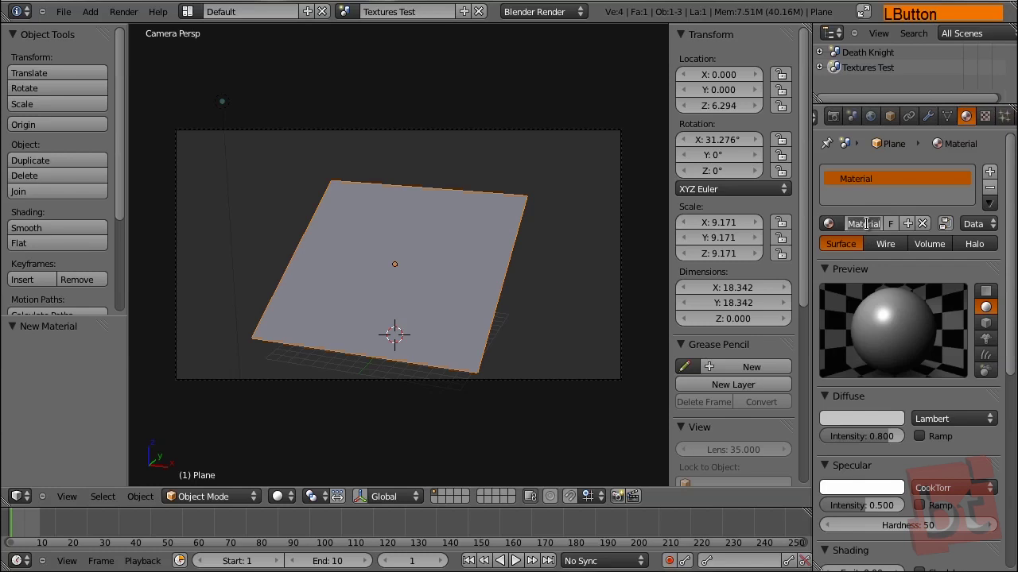
Rename the new material to 'Texture Test'
{"action": "key", "text": "shift+t"}
{"action": "key", "text": "e"}
{"action": "key", "text": "x"}
{"action": "key", "text": "t"}
{"action": "key", "text": "space"}
{"action": "key", "text": "e"}
{"action": "key", "text": "t"}
{"action": "key", "text": "Return"}
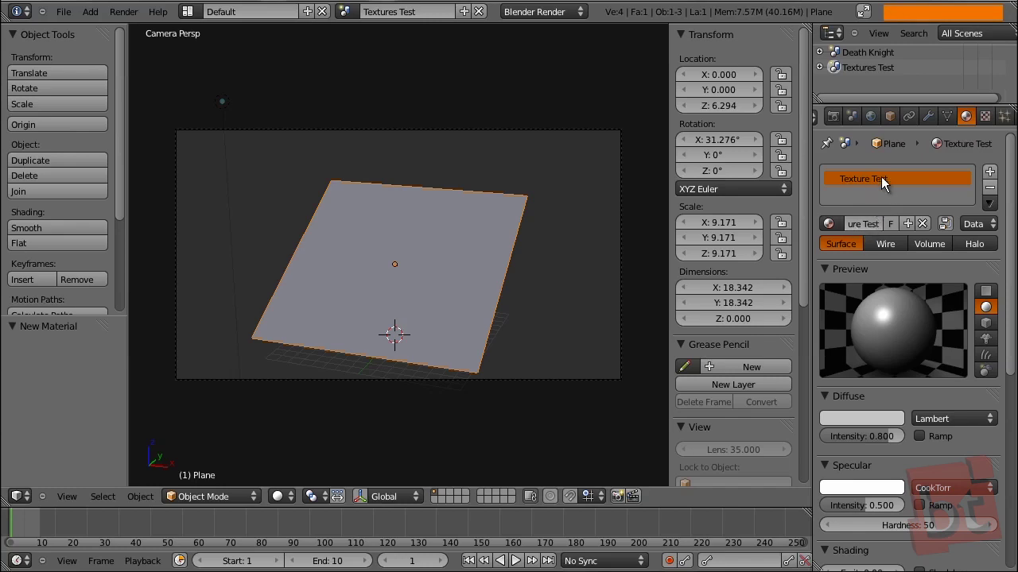
{"action": "right_click", "coordinate": [478, 239]}
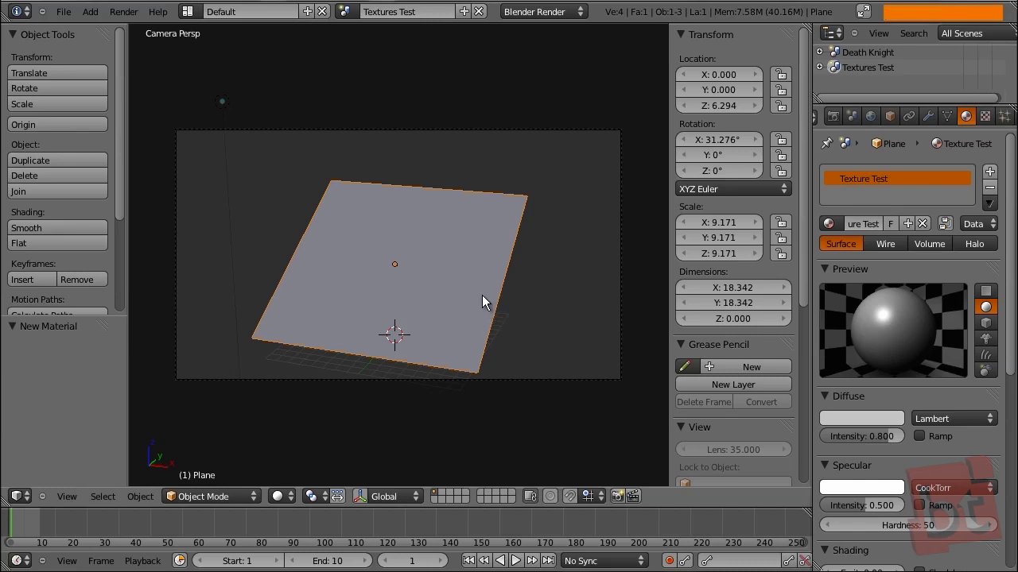
{"action": "right_click", "coordinate": [392, 267]}
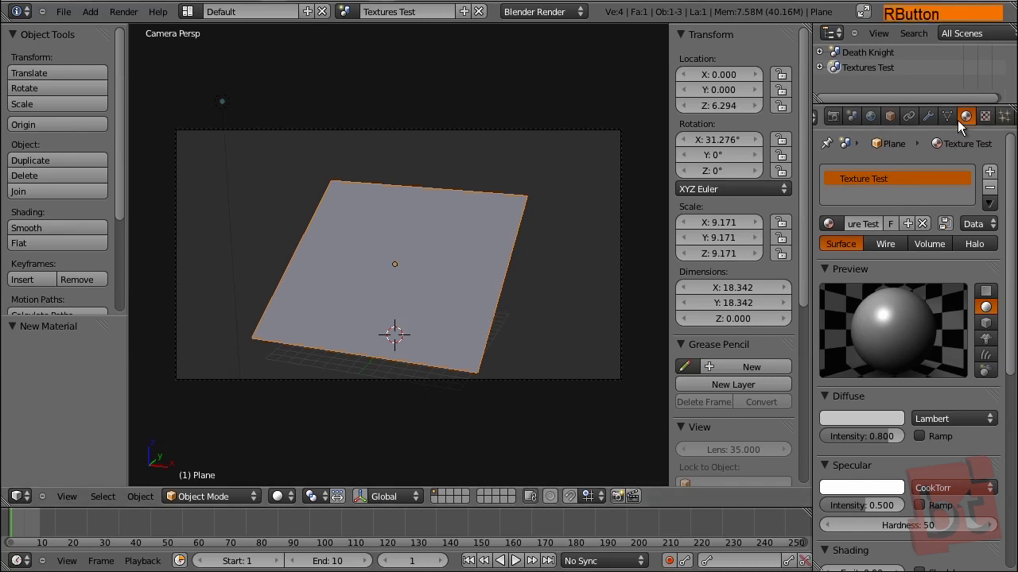
Add a new texture in the first slot of the Texture Test material
{"action": "left_click", "coordinate": [967, 121]}
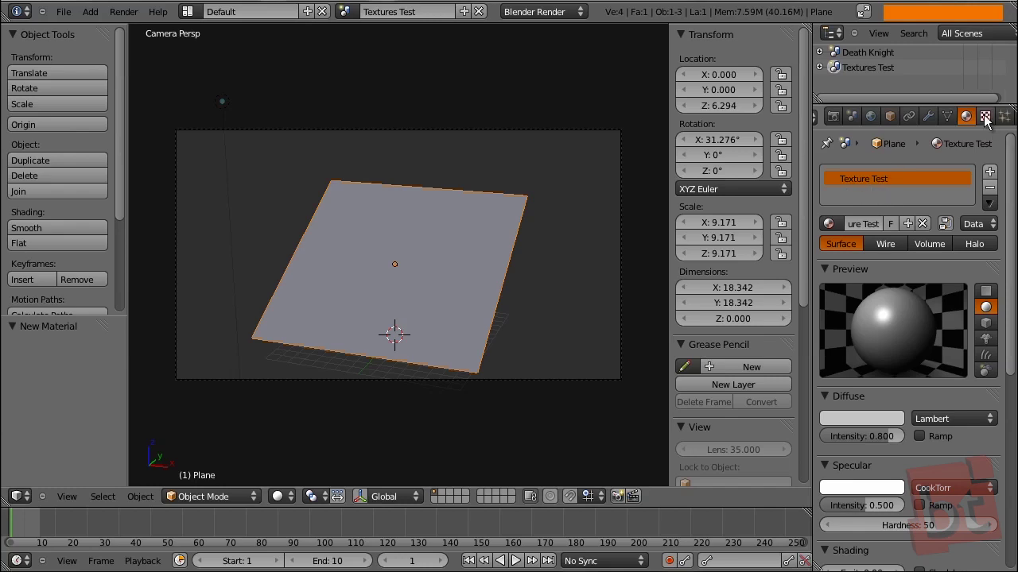
{"action": "left_click", "coordinate": [987, 122]}
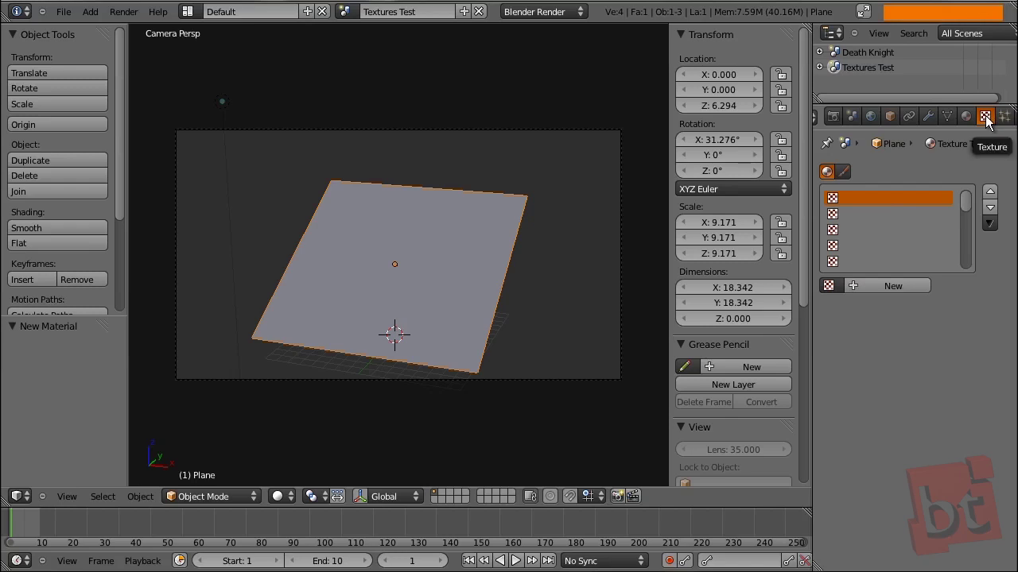
{"action": "left_click", "coordinate": [842, 207]}
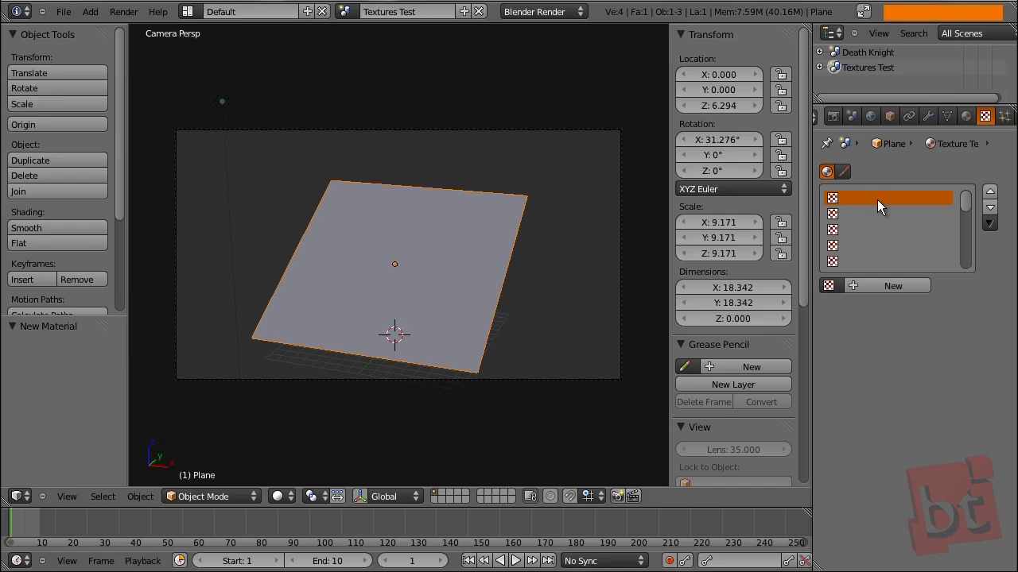
{"action": "left_click", "coordinate": [874, 221]}
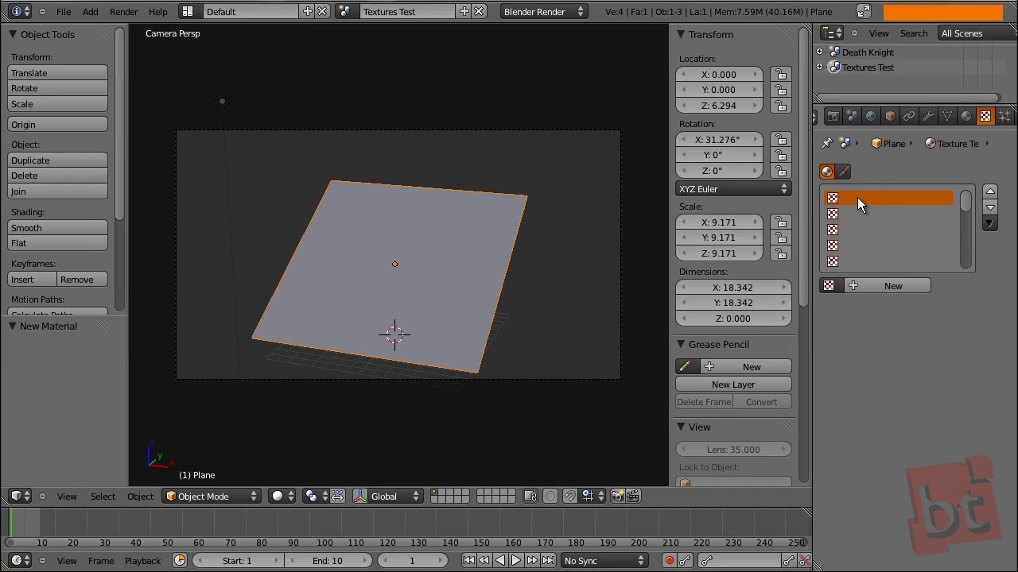
{"action": "left_click", "coordinate": [849, 210]}
{"action": "left_click", "coordinate": [879, 294]}
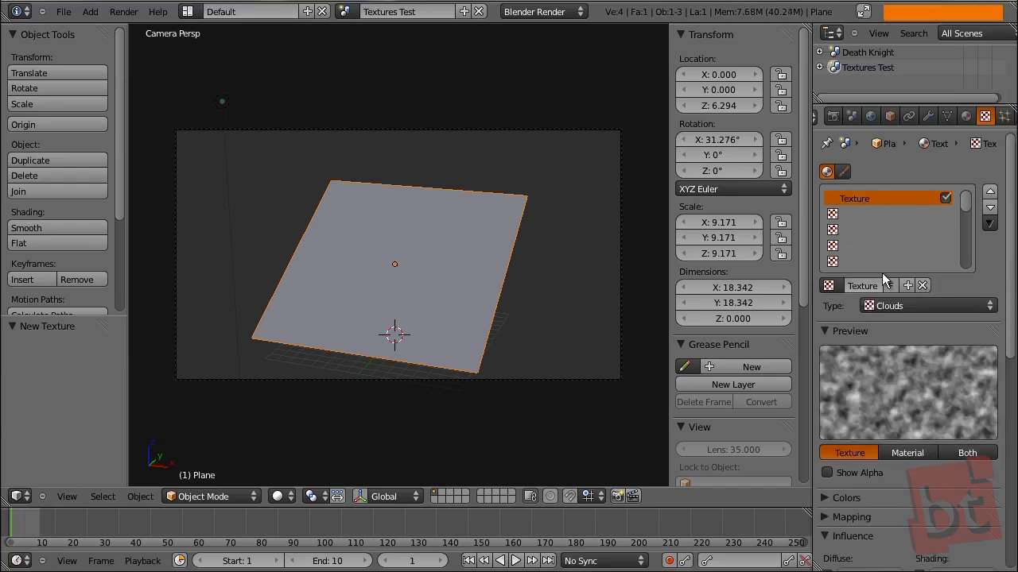
Rename the new texture to 'Texture 01'
{"action": "left_click", "coordinate": [863, 292]}
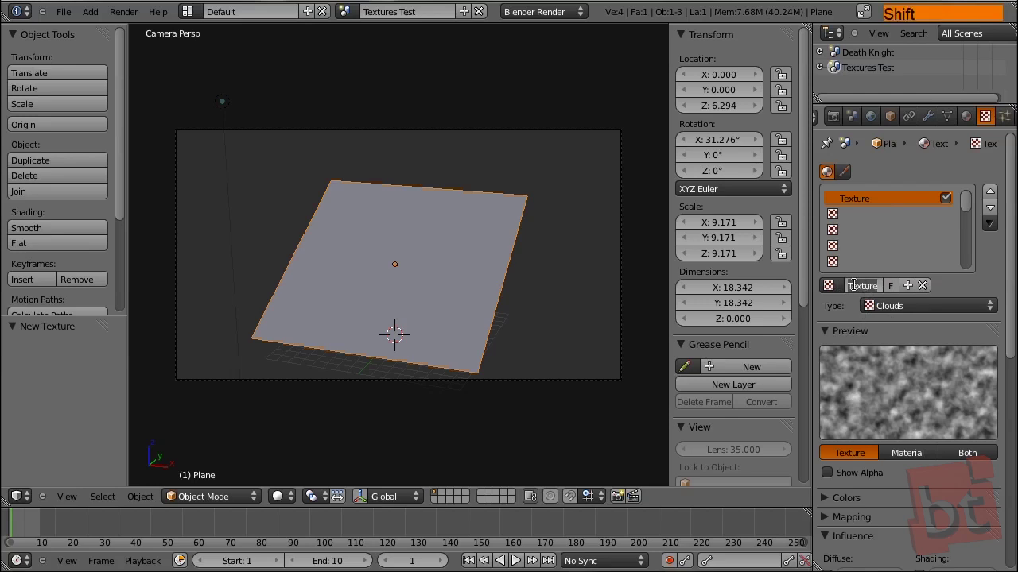
{"action": "key", "text": "shift+t"}
{"action": "key", "text": "x"}
{"action": "type", "text": "t u"}
{"action": "key", "text": "space"}
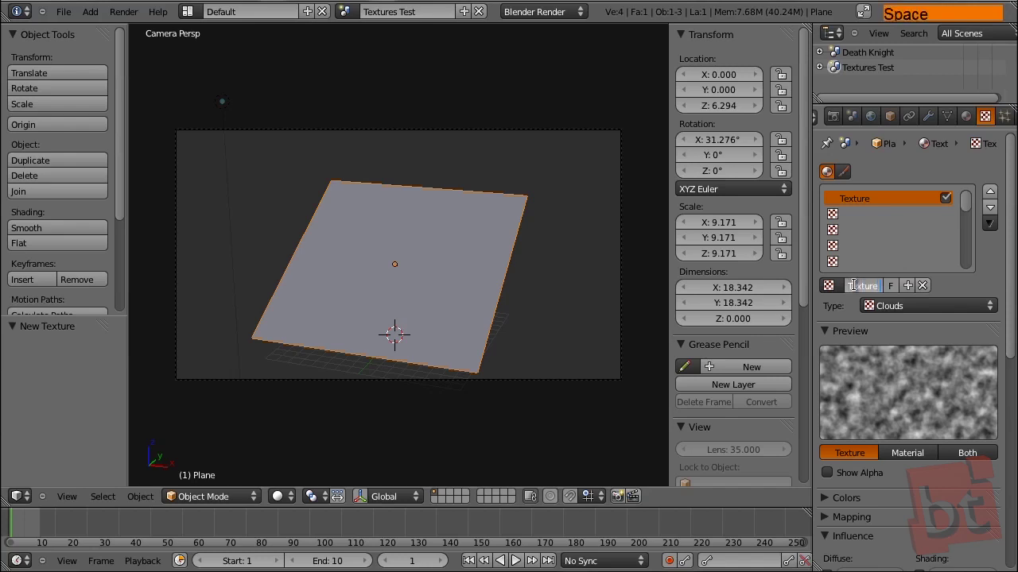
{"action": "key", "text": "0"}
{"action": "key", "text": "1"}
{"action": "key", "text": "Return"}
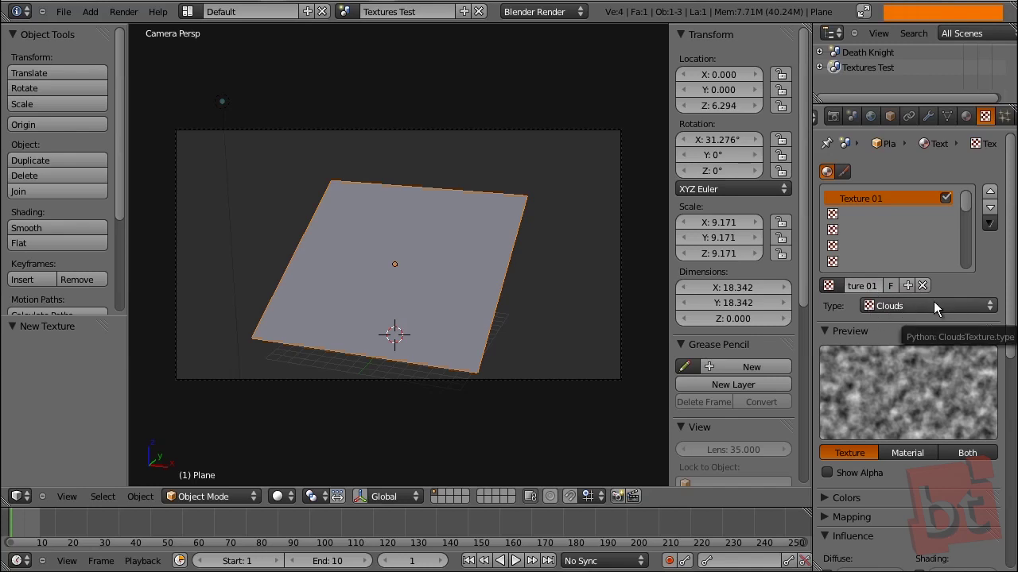
Switch Texture 01's type from Clouds to Blend
{"action": "left_click", "coordinate": [942, 313]}
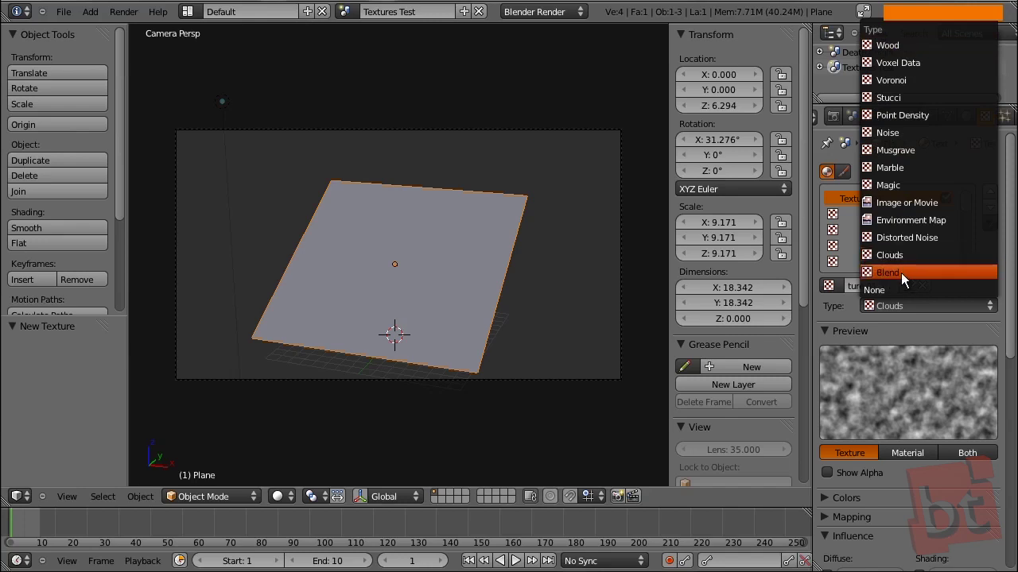
{"action": "left_click", "coordinate": [905, 280]}
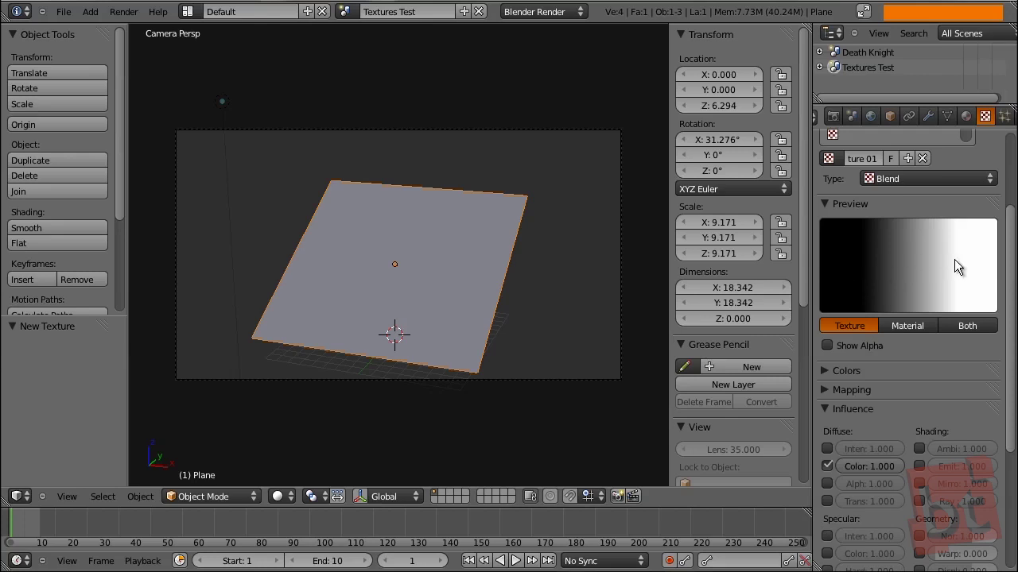
Expand the Colors panel and keep brightness at 1.0
{"action": "left_click", "coordinate": [828, 346]}
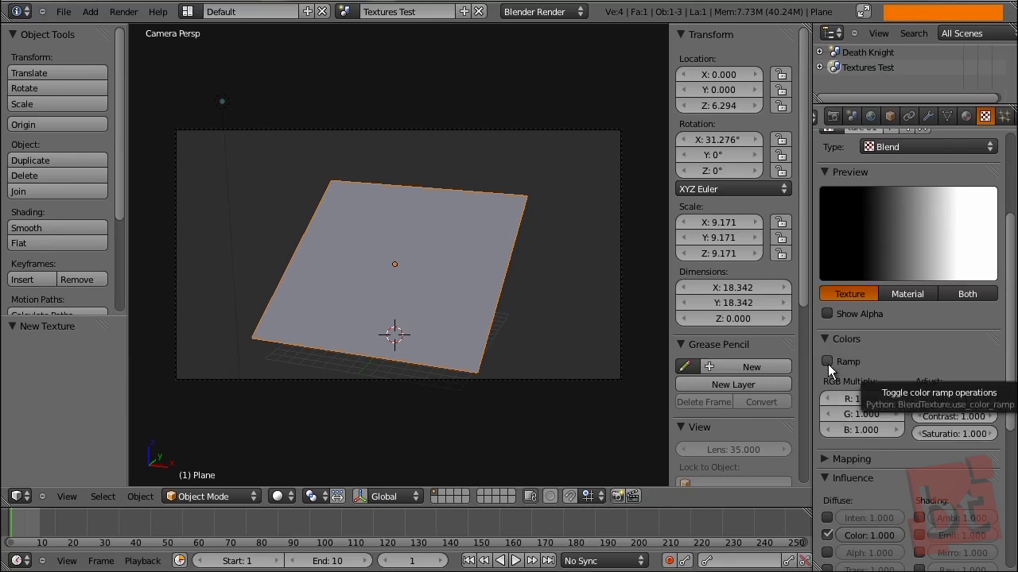
{"action": "left_click", "coordinate": [956, 407]}
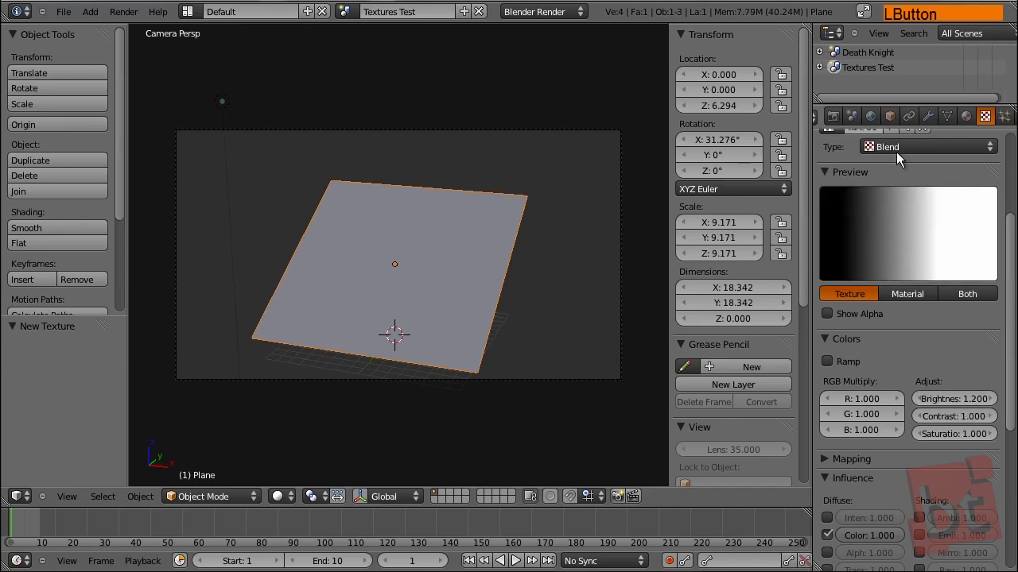
{"action": "left_click", "coordinate": [958, 404]}
{"action": "key", "text": "1"}
{"action": "key", "text": "Return"}
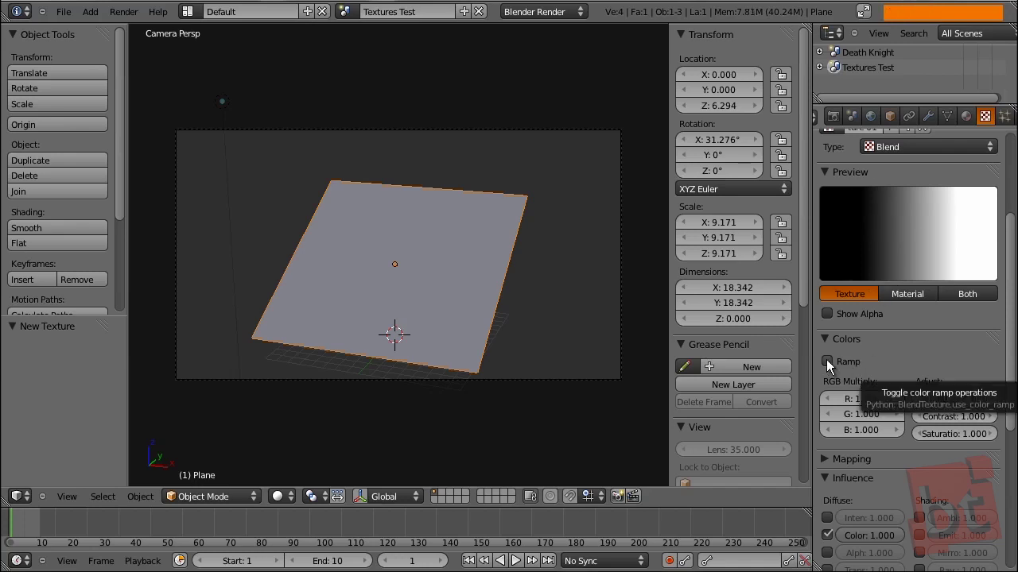
Enable the colour ramp with a red left stop and cyan right stop
{"action": "left_click", "coordinate": [832, 367]}
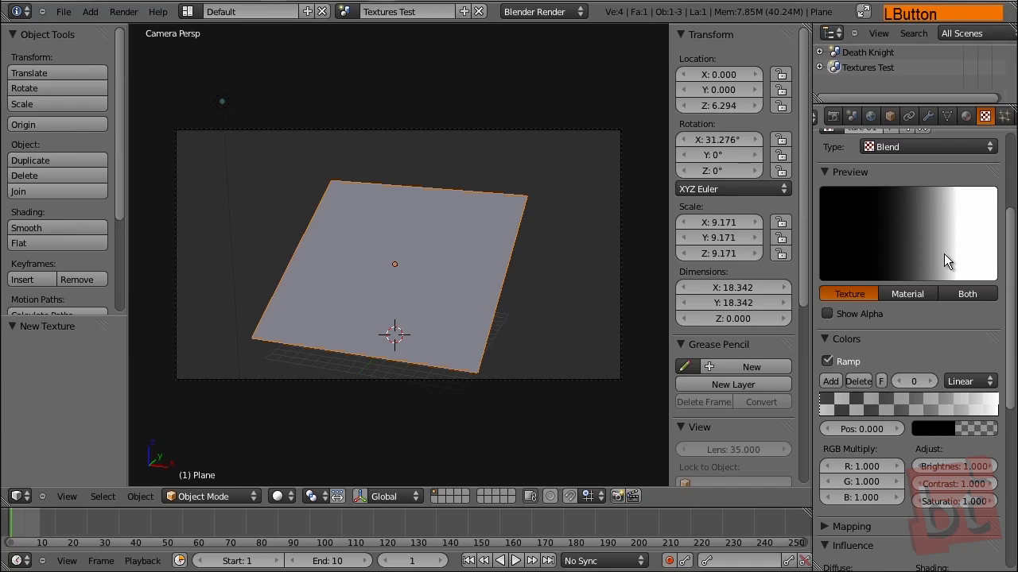
{"action": "left_click", "coordinate": [996, 414]}
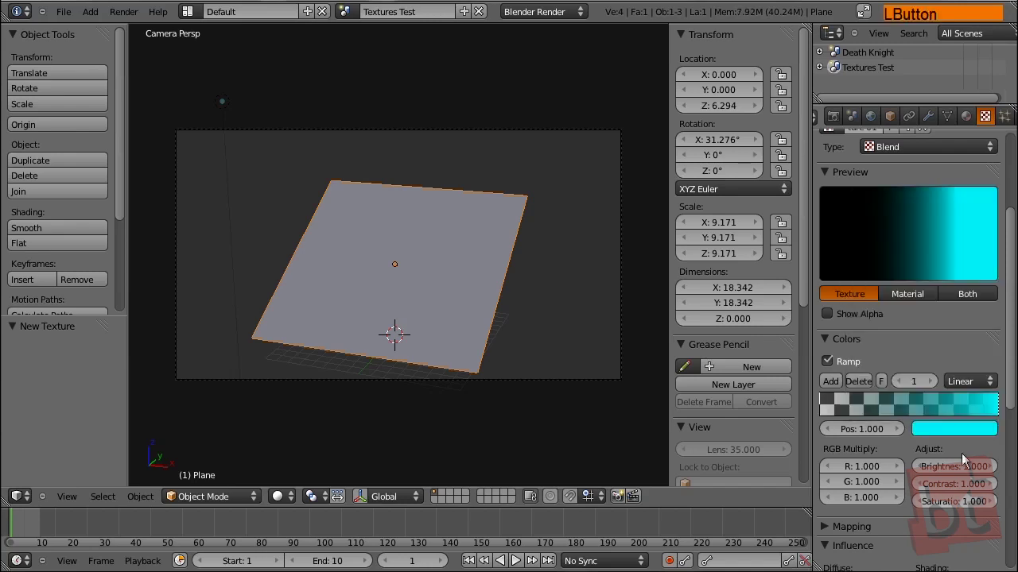
{"action": "left_click", "coordinate": [819, 407]}
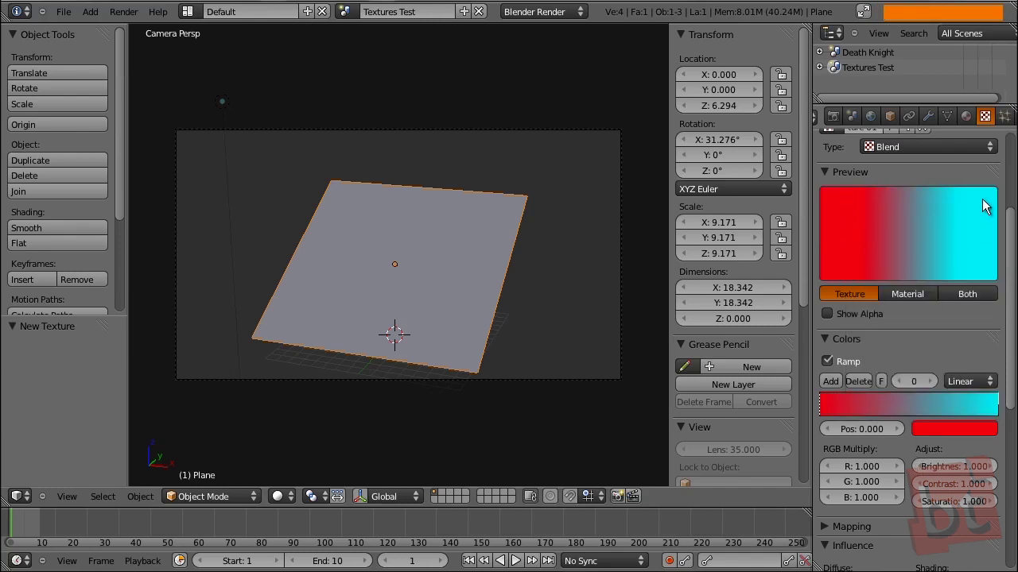
{"action": "left_click", "coordinate": [827, 412]}
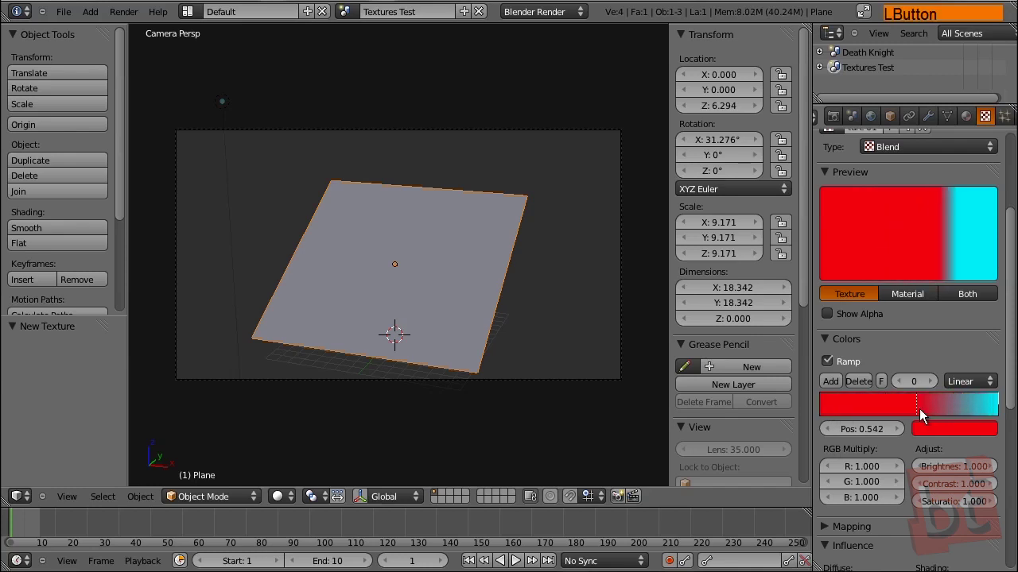
{"action": "left_click", "coordinate": [979, 412]}
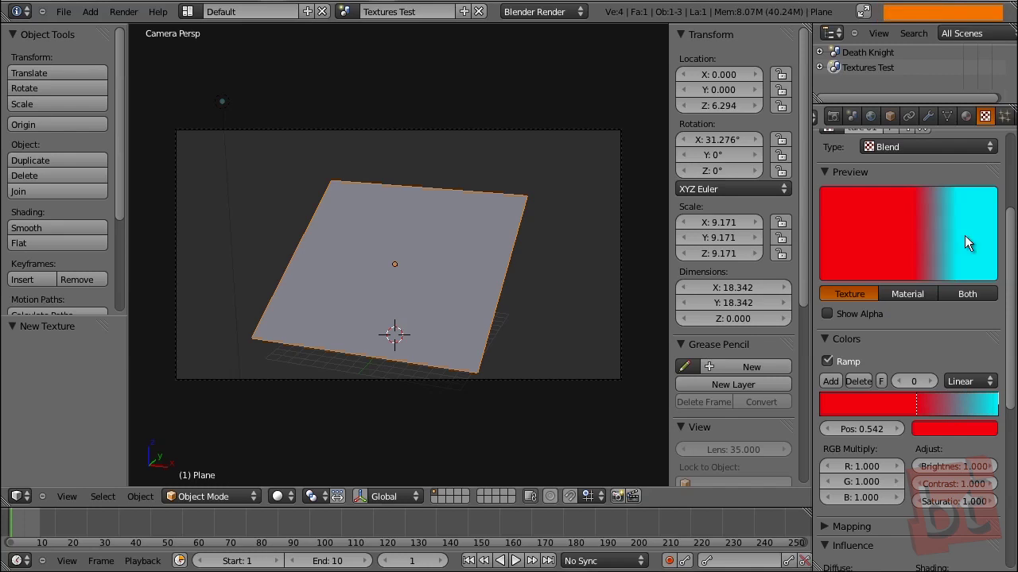
{"action": "left_click", "coordinate": [919, 408]}
{"action": "middle_click", "coordinate": [883, 474]}
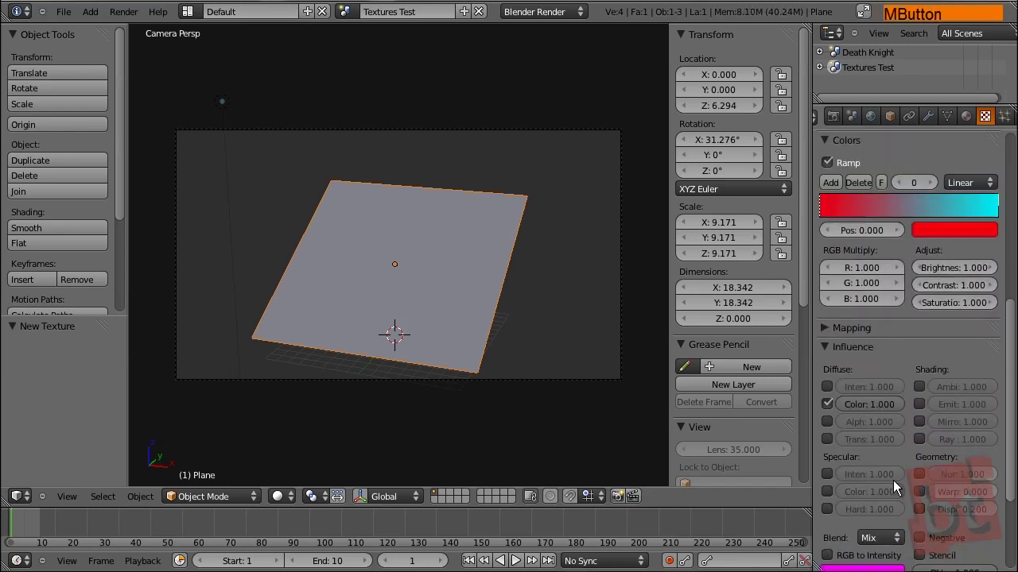
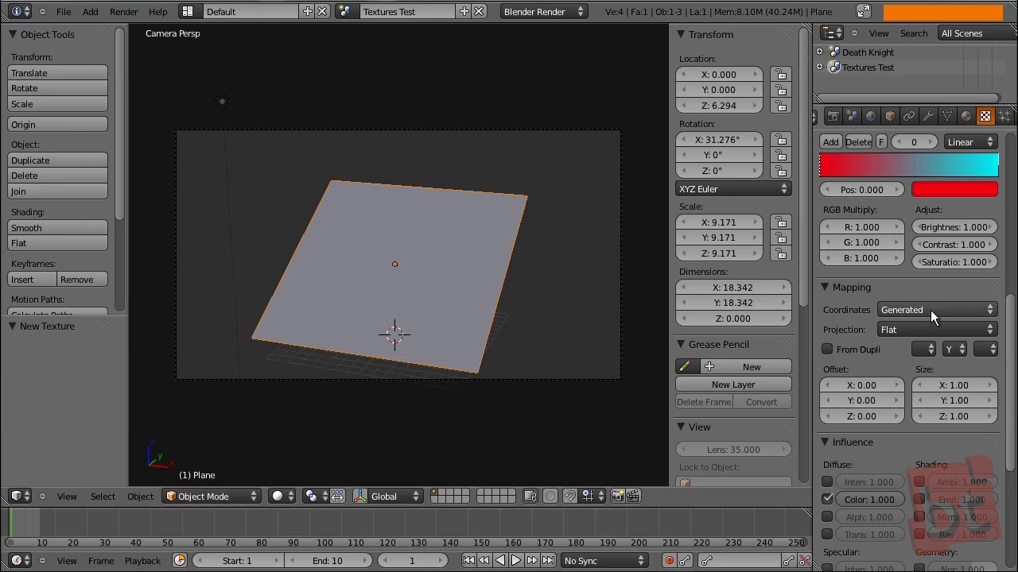
{"action": "left_click", "coordinate": [936, 319]}
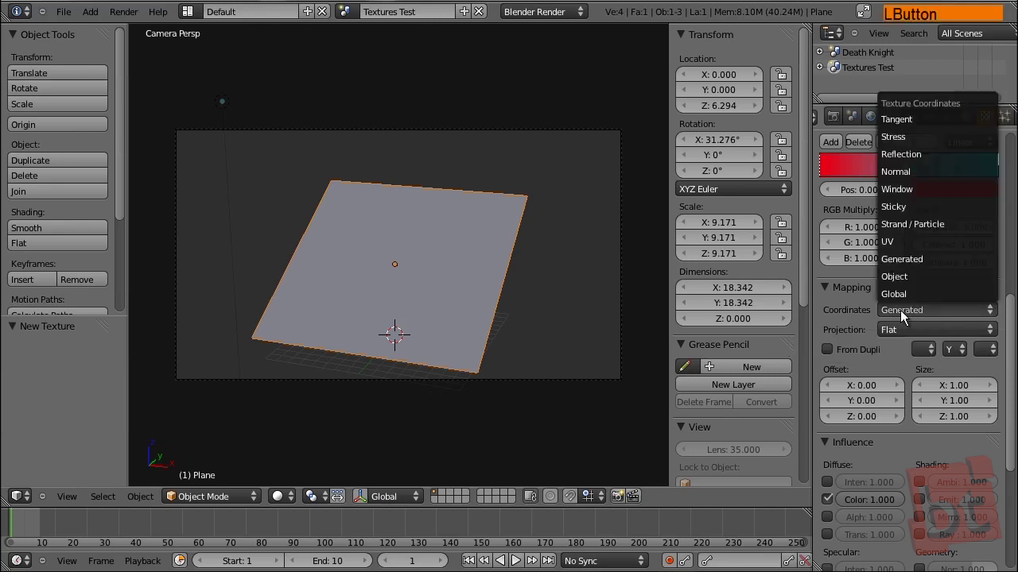
{"action": "left_click", "coordinate": [914, 319]}
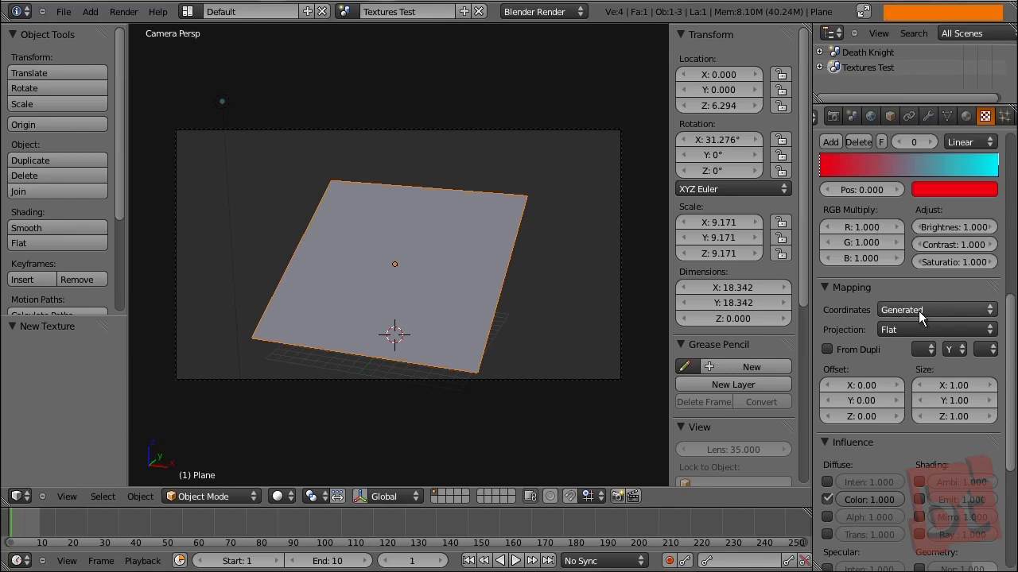
{"action": "left_click", "coordinate": [920, 320]}
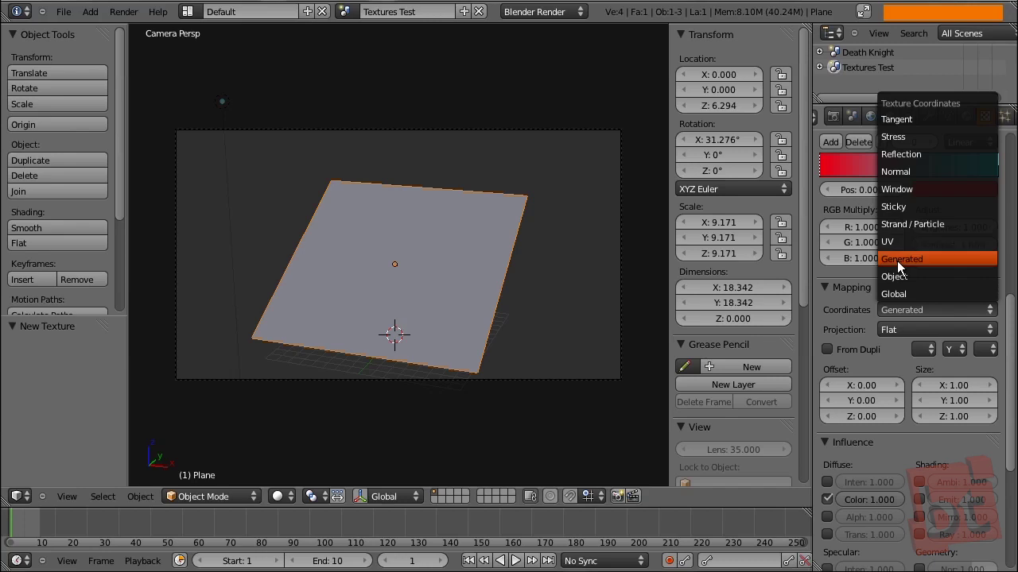
{"action": "left_click", "coordinate": [906, 267]}
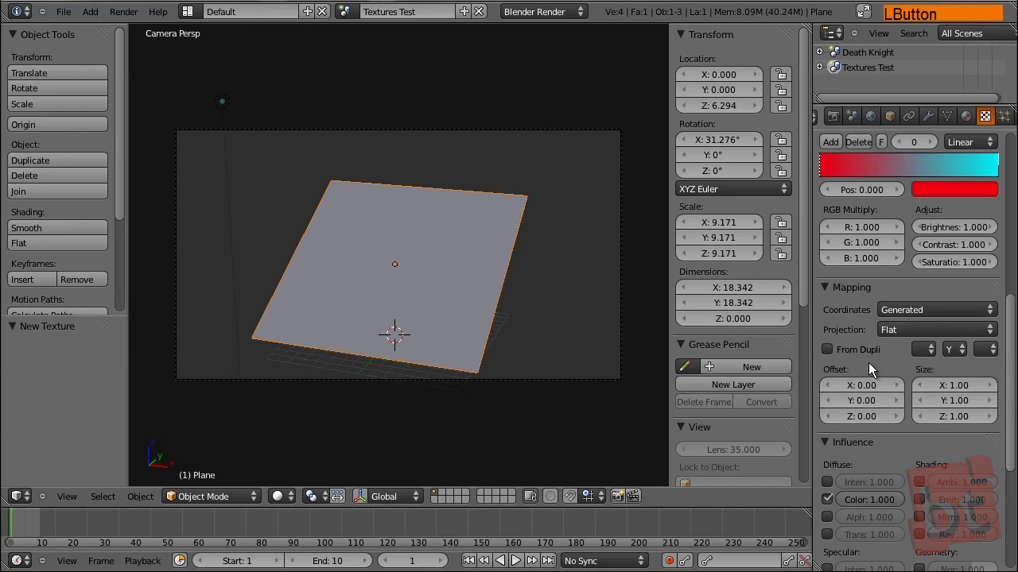
{"action": "middle_click", "coordinate": [869, 378]}
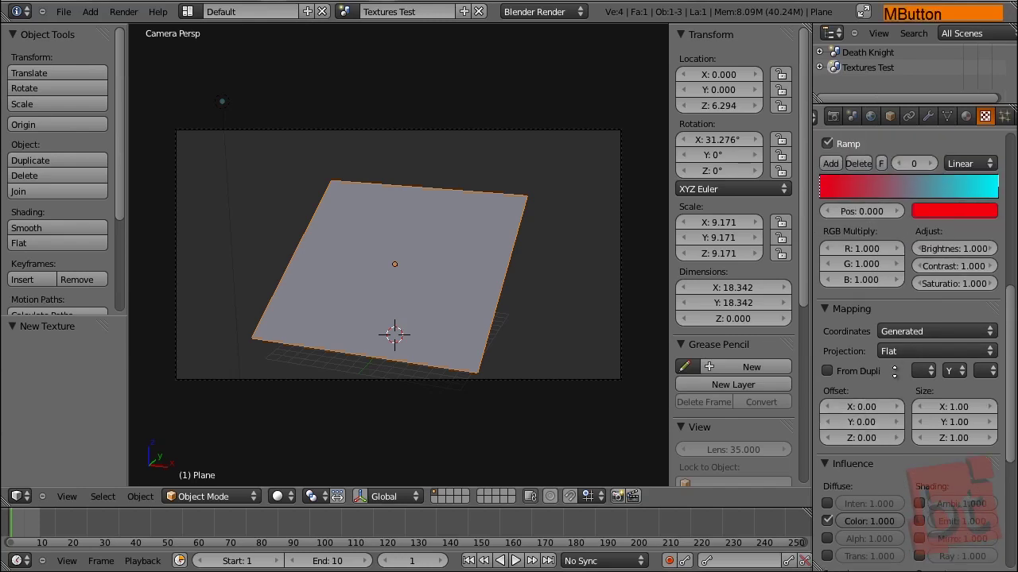
{"action": "left_click", "coordinate": [866, 481]}
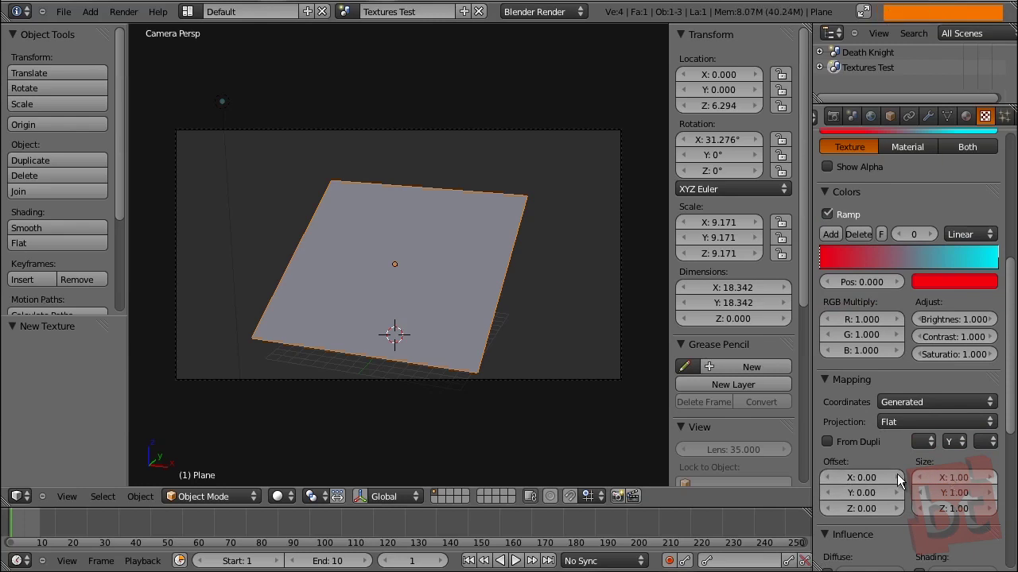
{"action": "middle_click", "coordinate": [899, 484]}
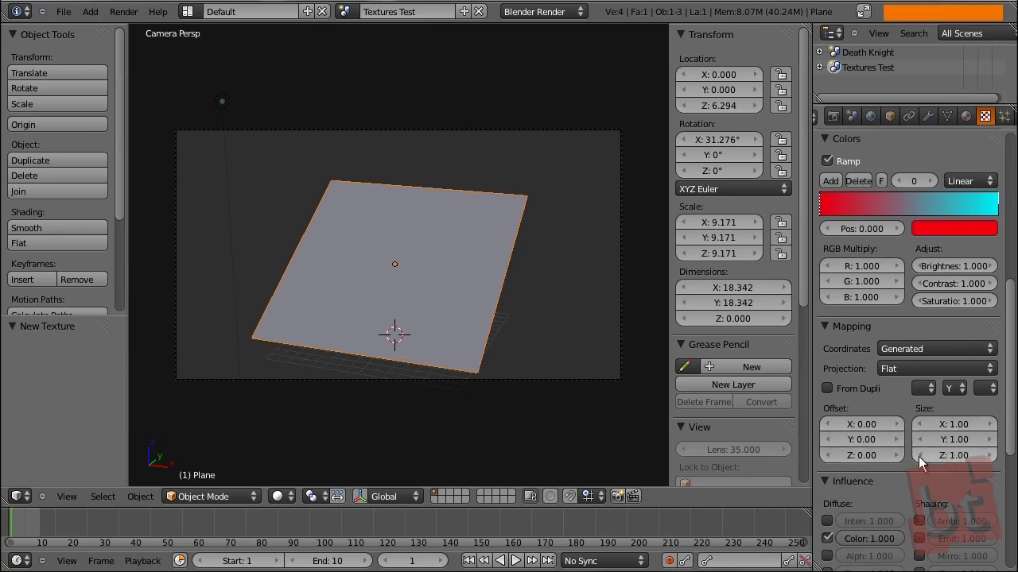
{"action": "middle_click", "coordinate": [913, 454]}
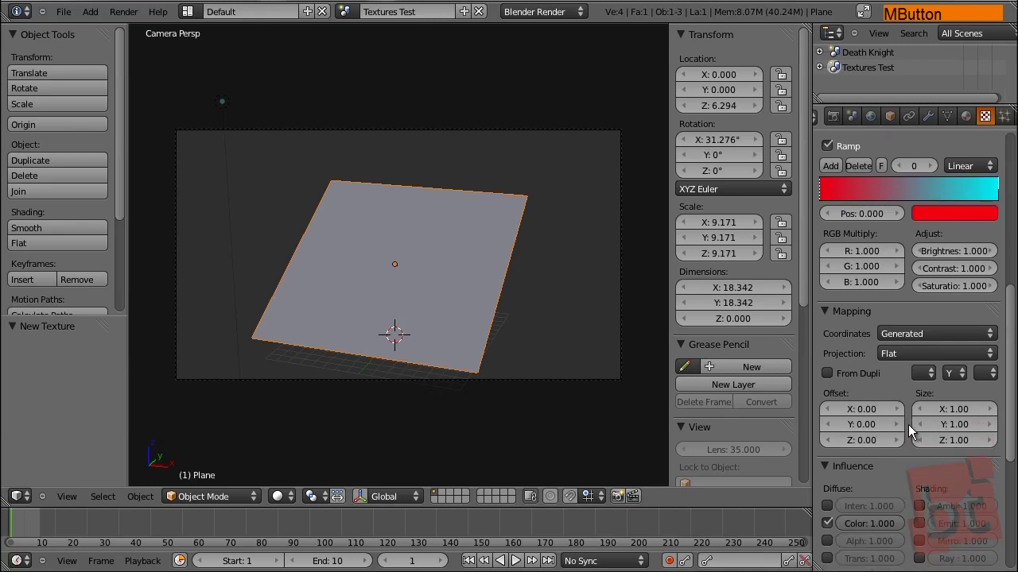
{"action": "middle_click", "coordinate": [911, 448]}
{"action": "middle_click", "coordinate": [892, 341]}
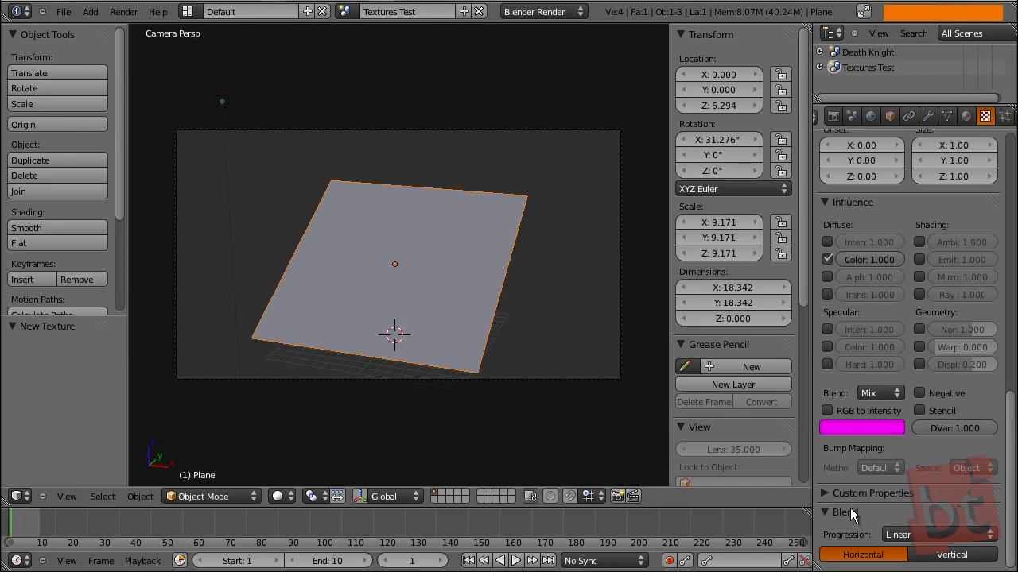
Set the Blend progression to Spherical for a cyan-centre-to-red gradient
{"action": "middle_click", "coordinate": [868, 526]}
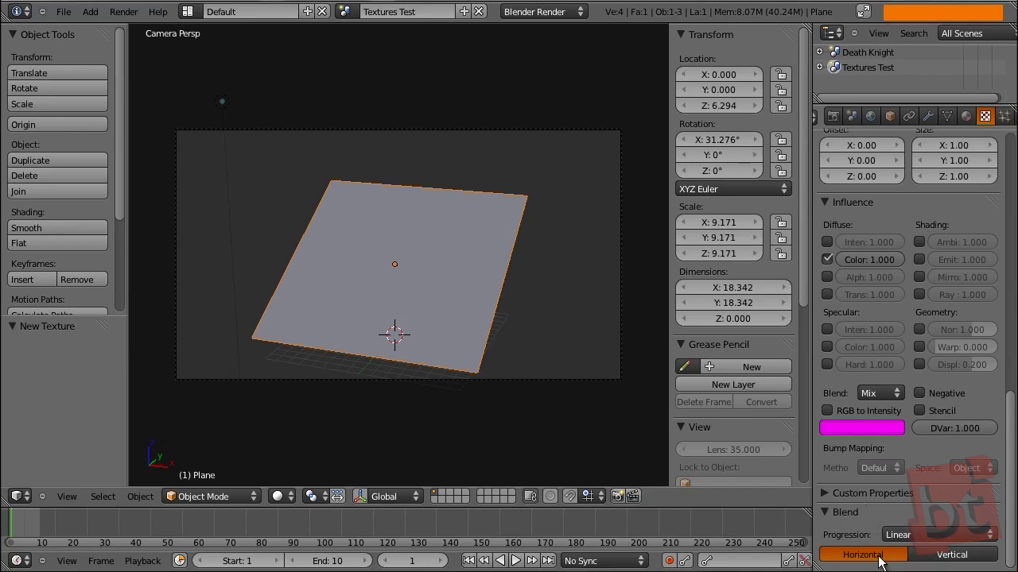
{"action": "left_click", "coordinate": [954, 562]}
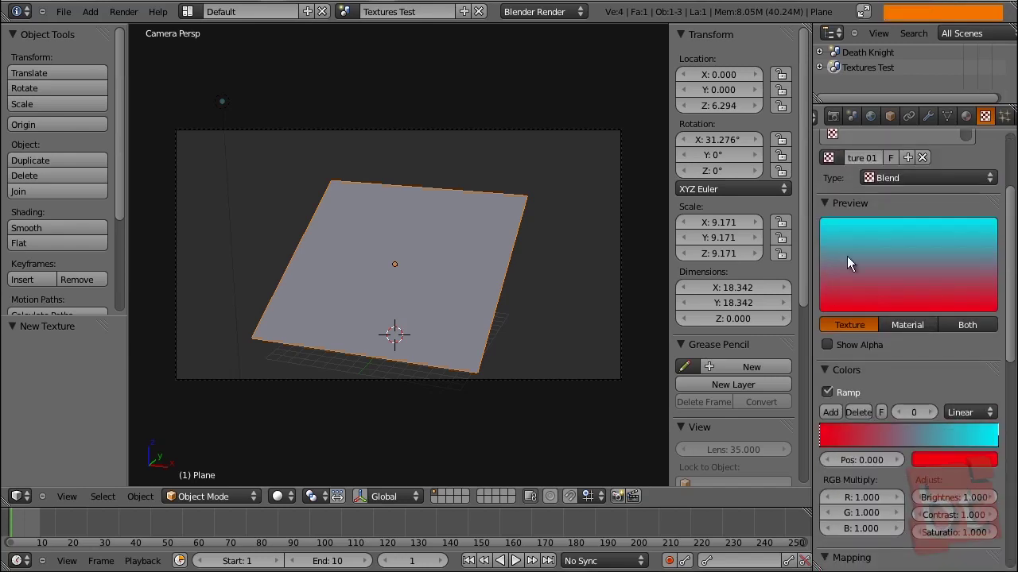
{"action": "left_click", "coordinate": [1006, 227]}
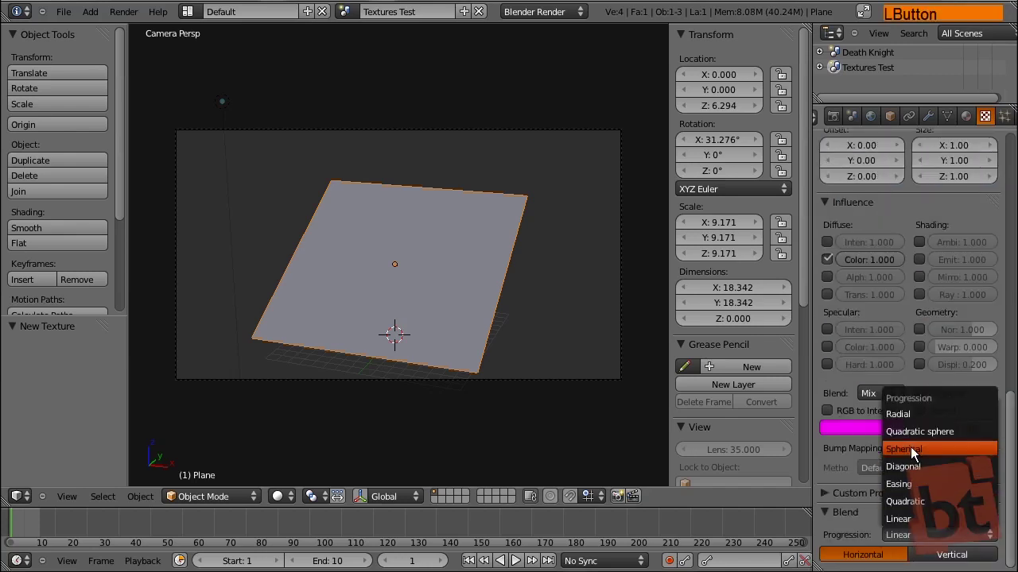
{"action": "left_click", "coordinate": [918, 456]}
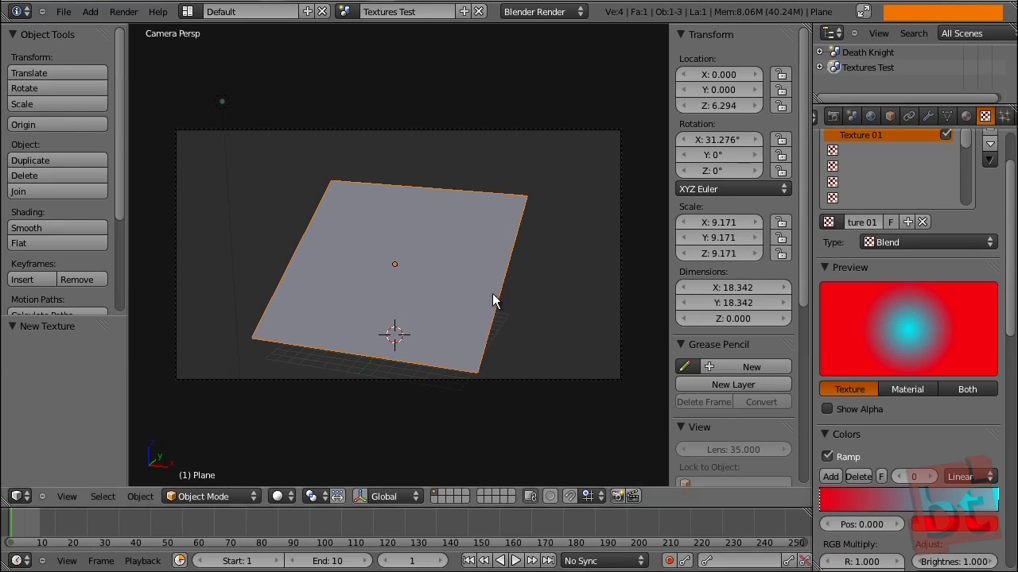
Set viewport shading to Textured and enable Textured Solid in the Display panel
{"action": "left_click", "coordinate": [299, 503]}
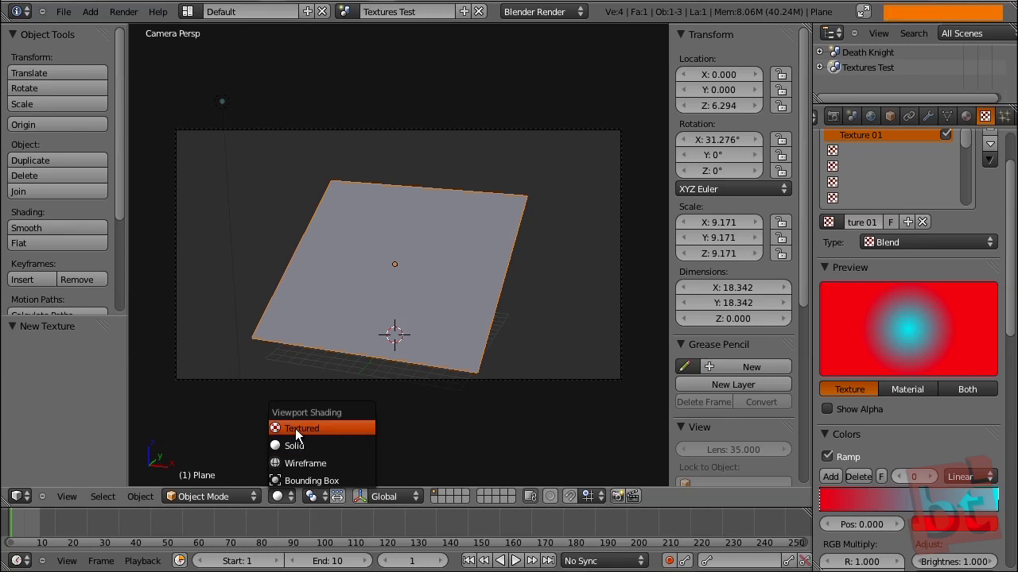
{"action": "left_click", "coordinate": [323, 435]}
{"action": "middle_click", "coordinate": [770, 476]}
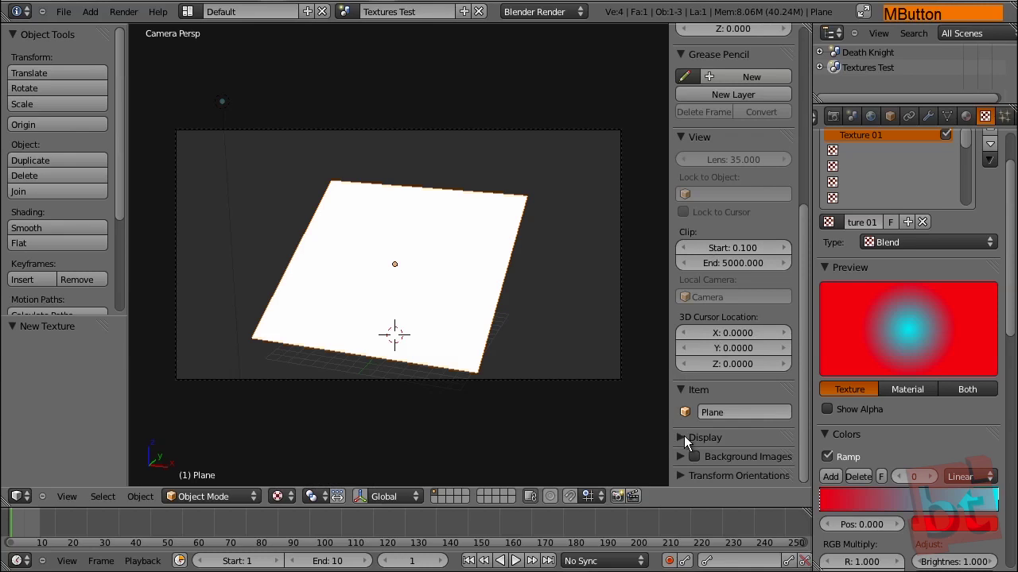
{"action": "left_click", "coordinate": [684, 443]}
{"action": "middle_click", "coordinate": [725, 452]}
{"action": "left_click", "coordinate": [708, 391]}
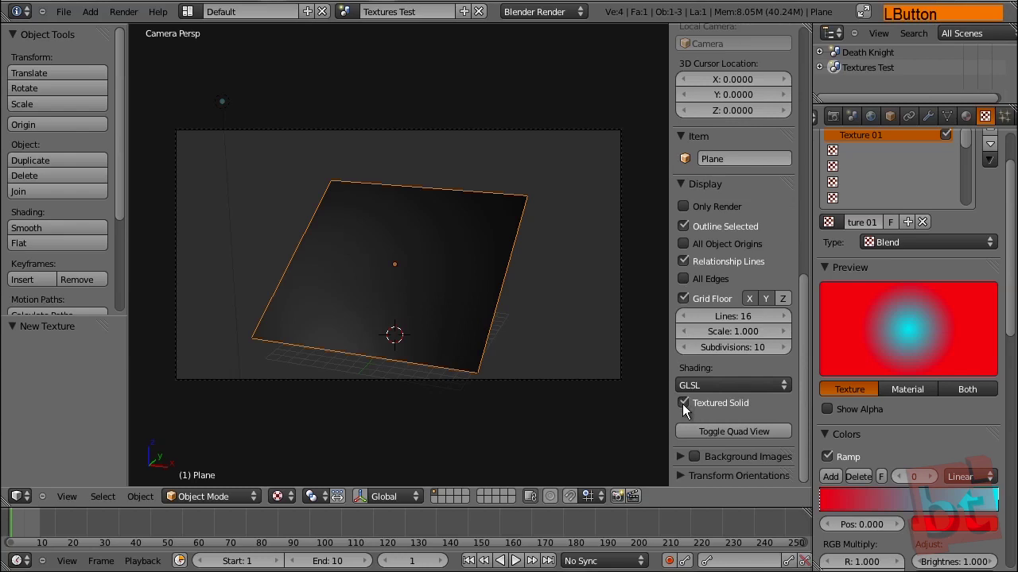
{"action": "middle_click", "coordinate": [465, 287]}
{"action": "right_click", "coordinate": [459, 271]}
{"action": "middle_click", "coordinate": [909, 176]}
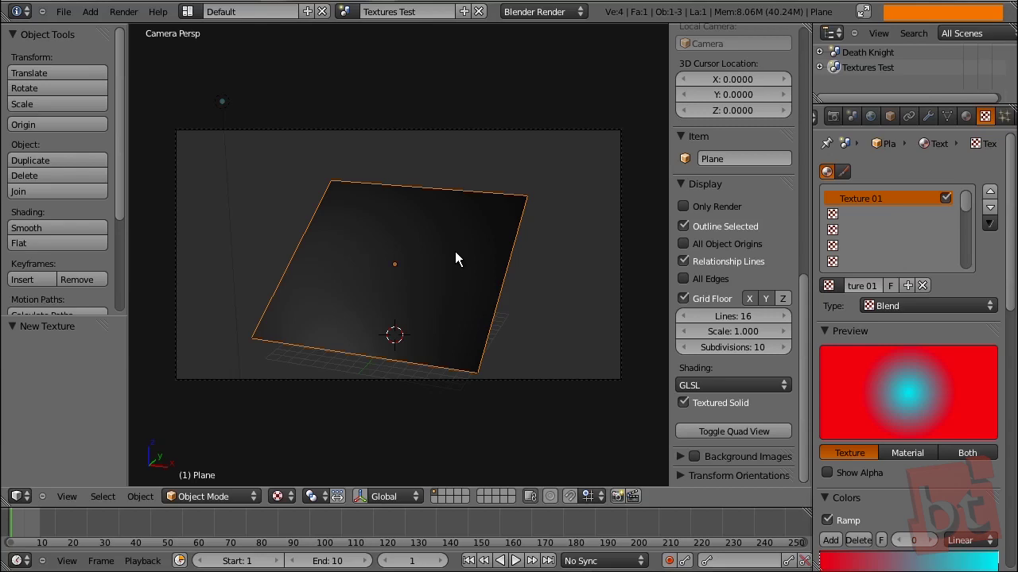
Render the scene to view the red-and-cyan plane, then return to the viewport
{"action": "key", "text": "F12"}
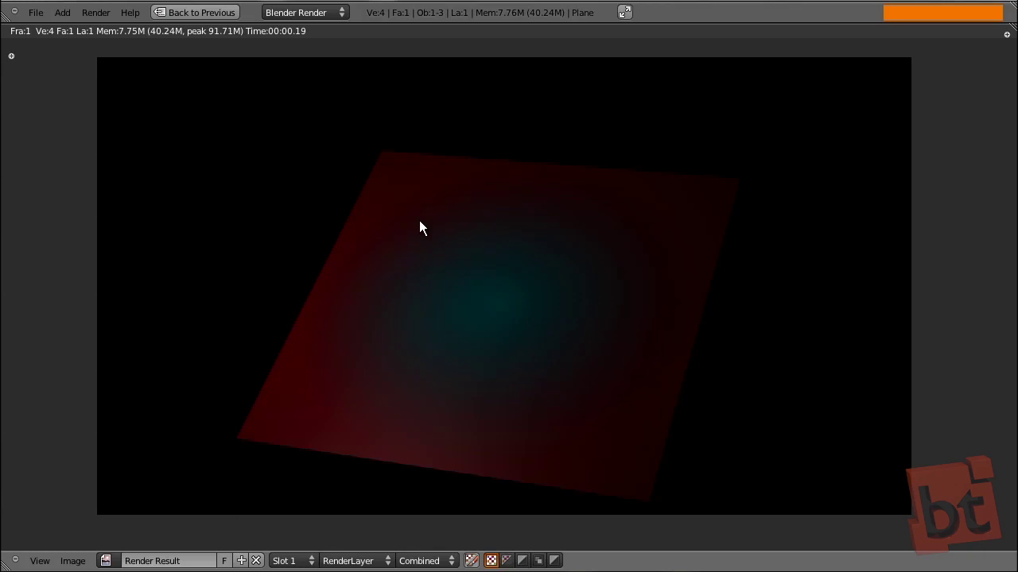
{"action": "key", "text": "Escape"}
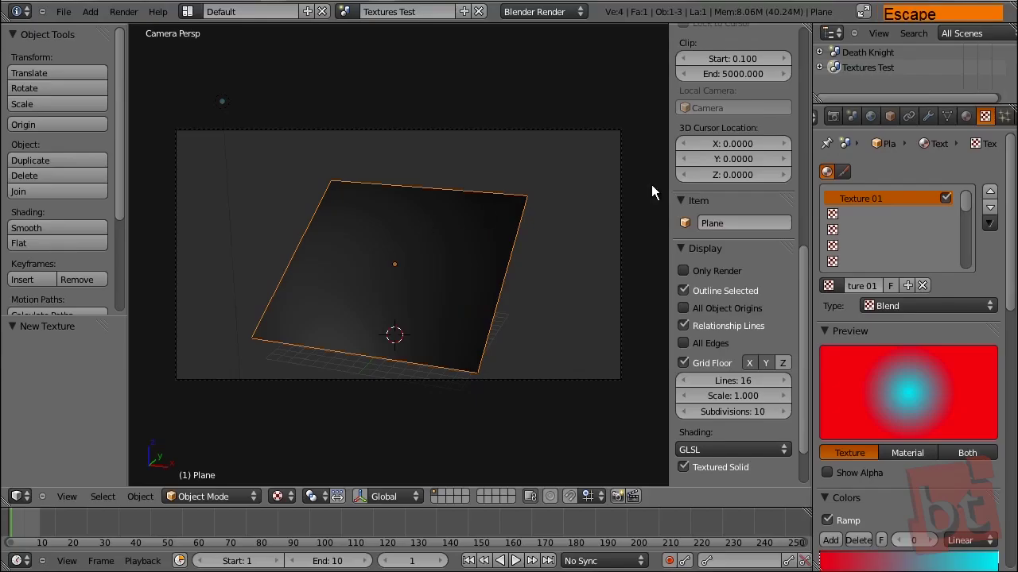
Create a new world with a blend sky and render the scene again
{"action": "left_click", "coordinate": [877, 123]}
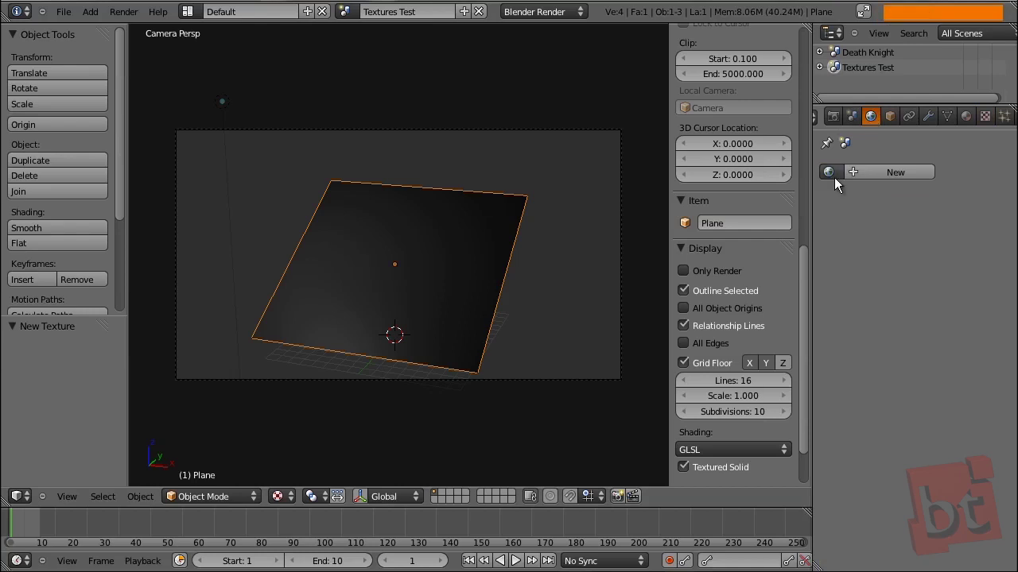
{"action": "left_click", "coordinate": [837, 173]}
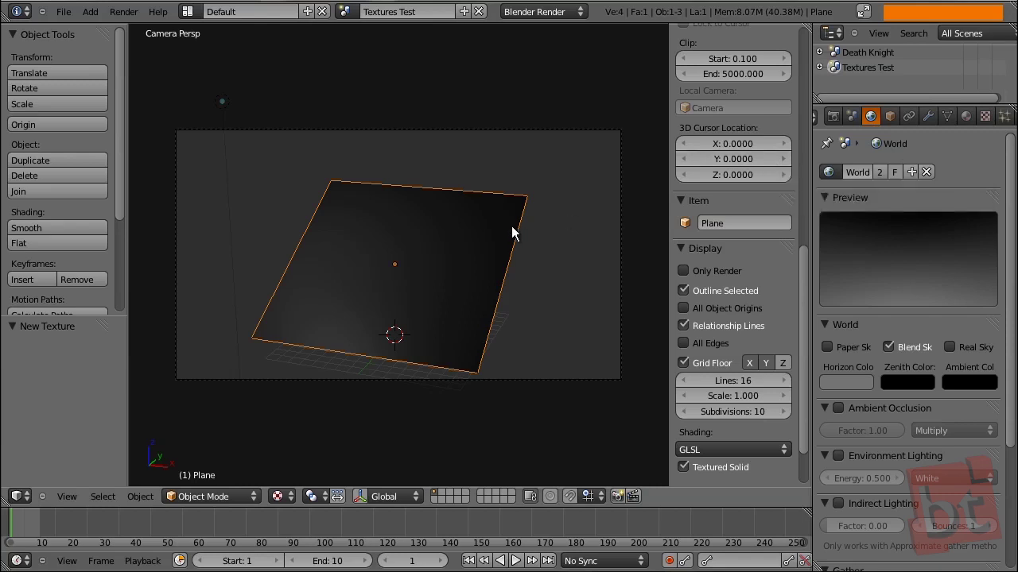
{"action": "key", "text": "F12"}
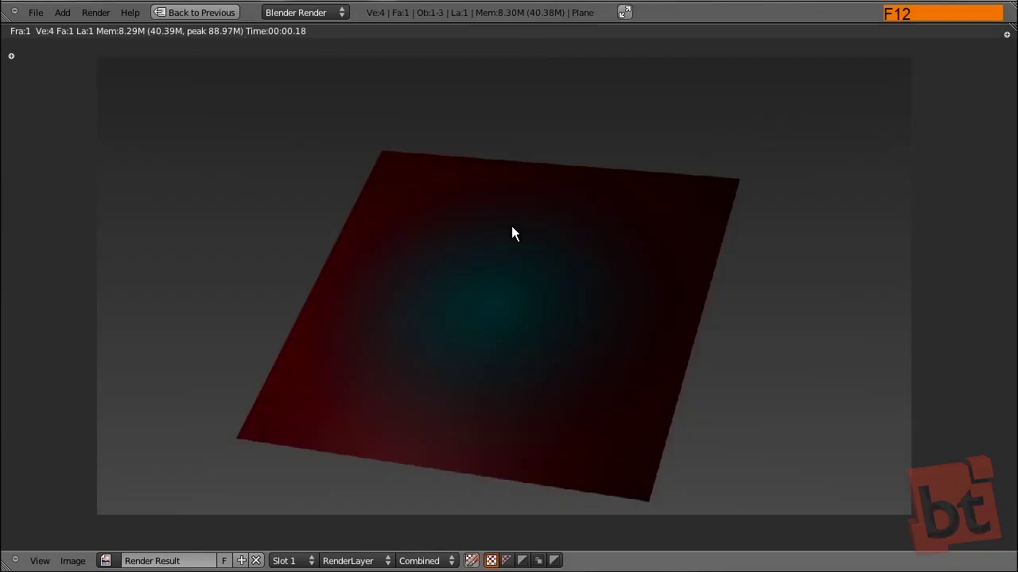
{"action": "middle_click", "coordinate": [527, 312]}
{"action": "key", "text": "Escape"}
{"action": "middle_click", "coordinate": [895, 153]}
Make the first ramp stop white so the gradient centre is white
{"action": "left_click", "coordinate": [976, 124]}
{"action": "middle_click", "coordinate": [864, 432]}
{"action": "left_click", "coordinate": [825, 517]}
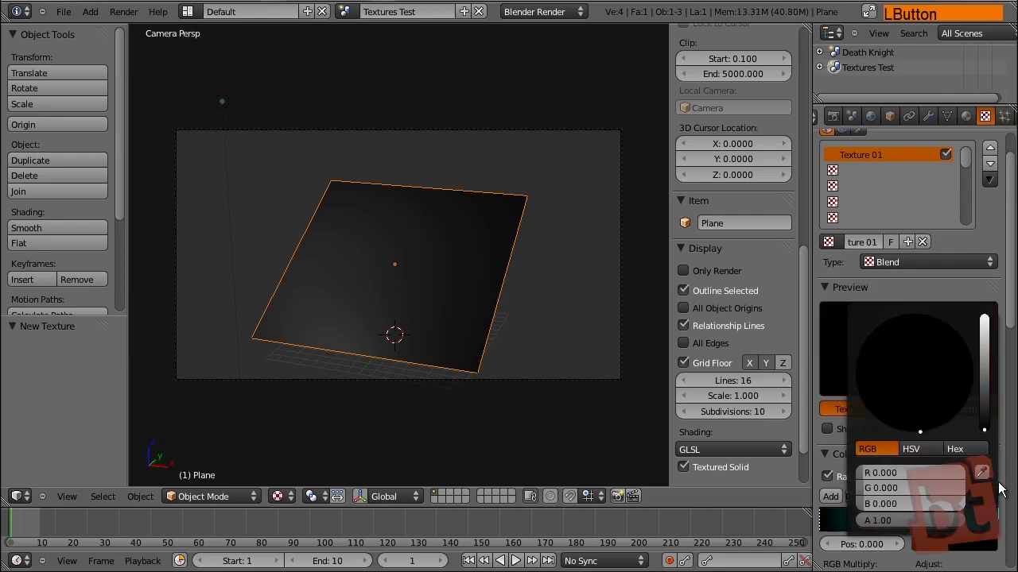
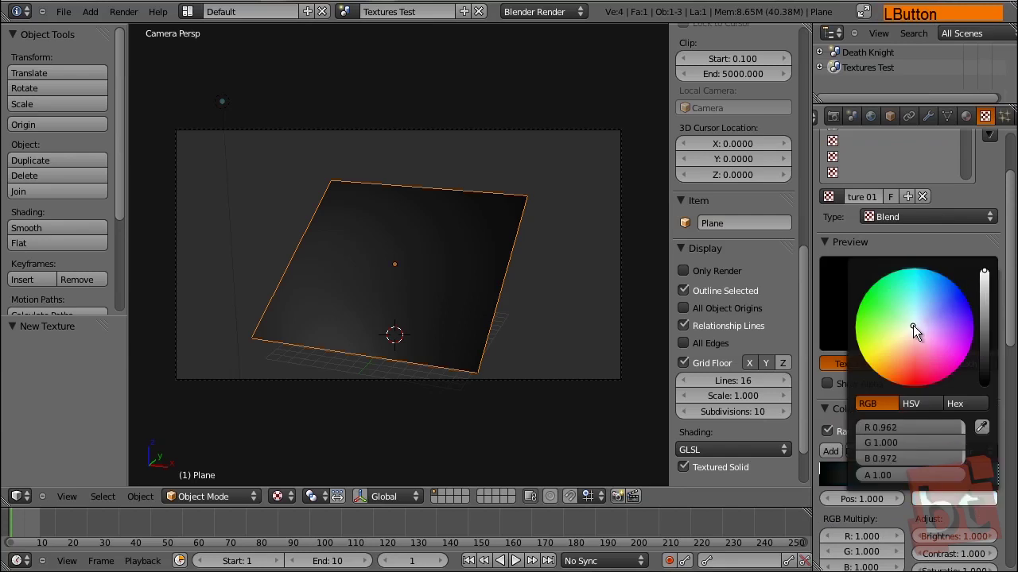
{"action": "left_click", "coordinate": [956, 465]}
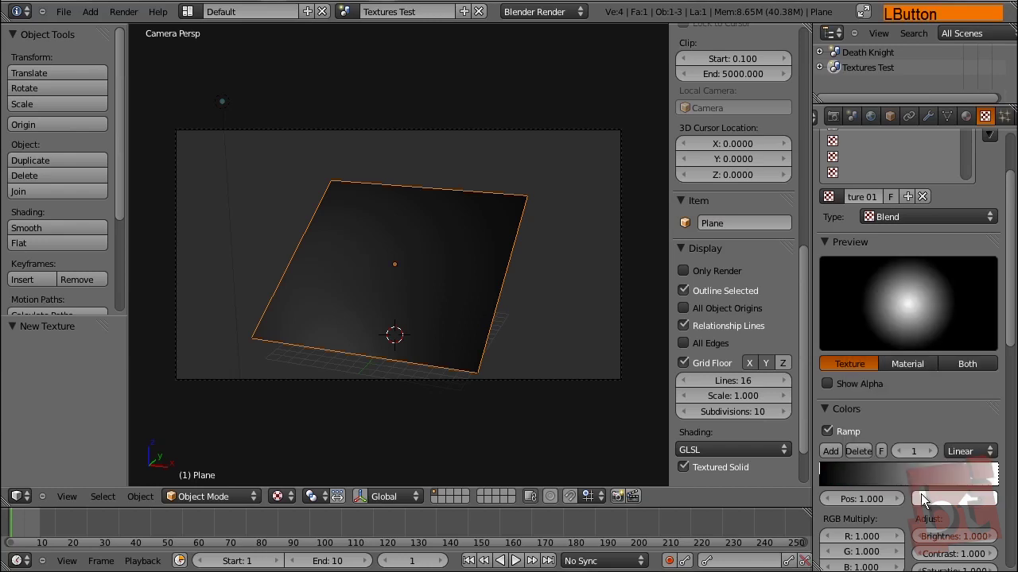
Render the plane with the radial blend and return to the viewport
{"action": "key", "text": "F12"}
{"action": "key", "text": "Escape"}
{"action": "middle_click", "coordinate": [884, 384]}
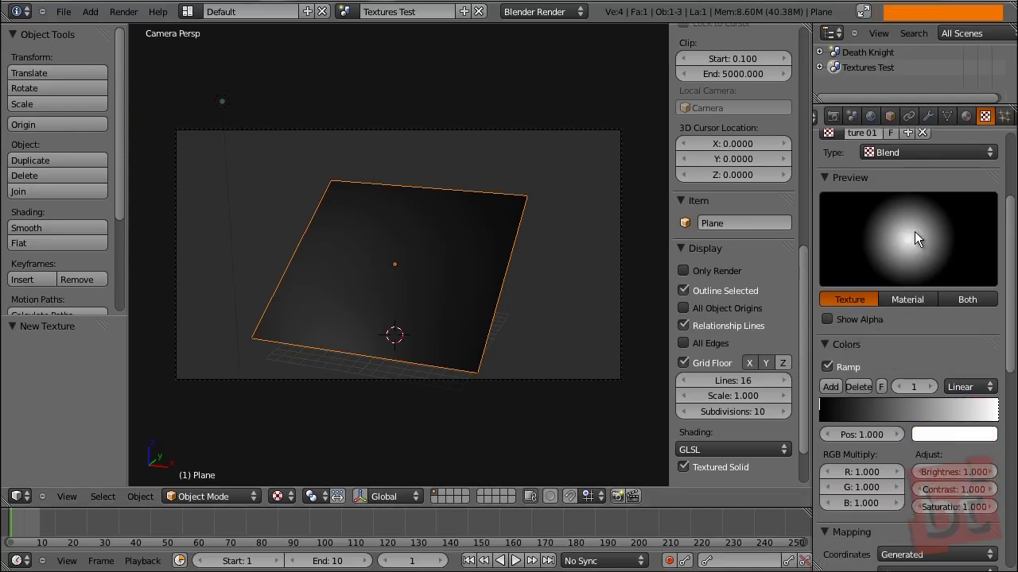
{"action": "middle_click", "coordinate": [876, 393]}
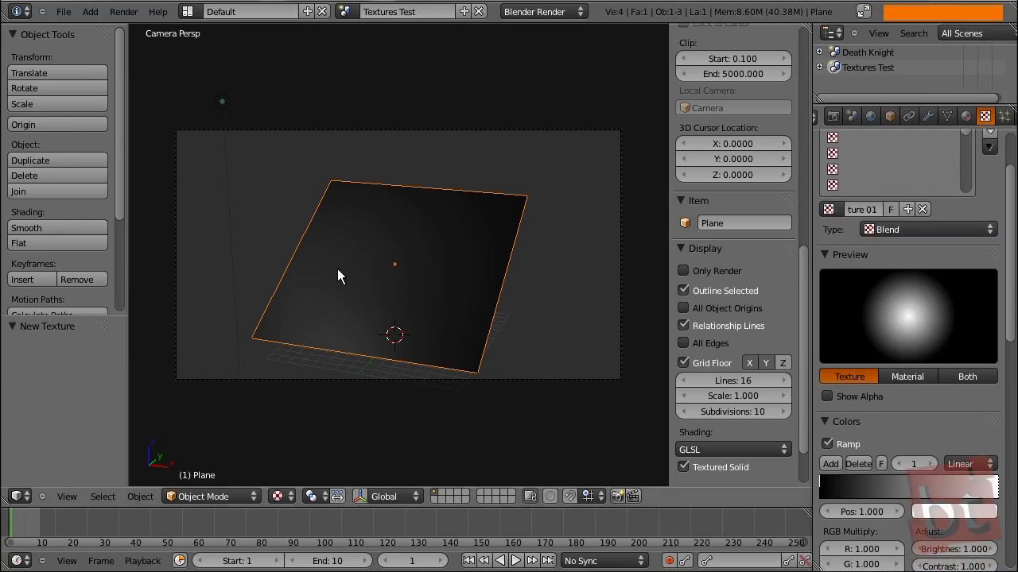
{"action": "middle_click", "coordinate": [912, 400]}
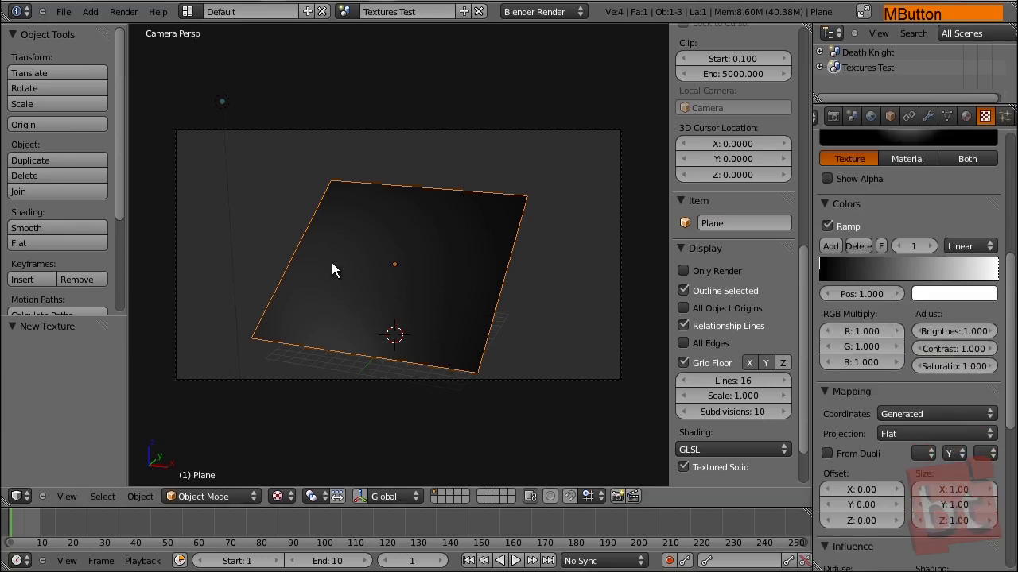
Render the nearly black plane, then return to Texture 01's influence settings
{"action": "key", "text": "F12"}
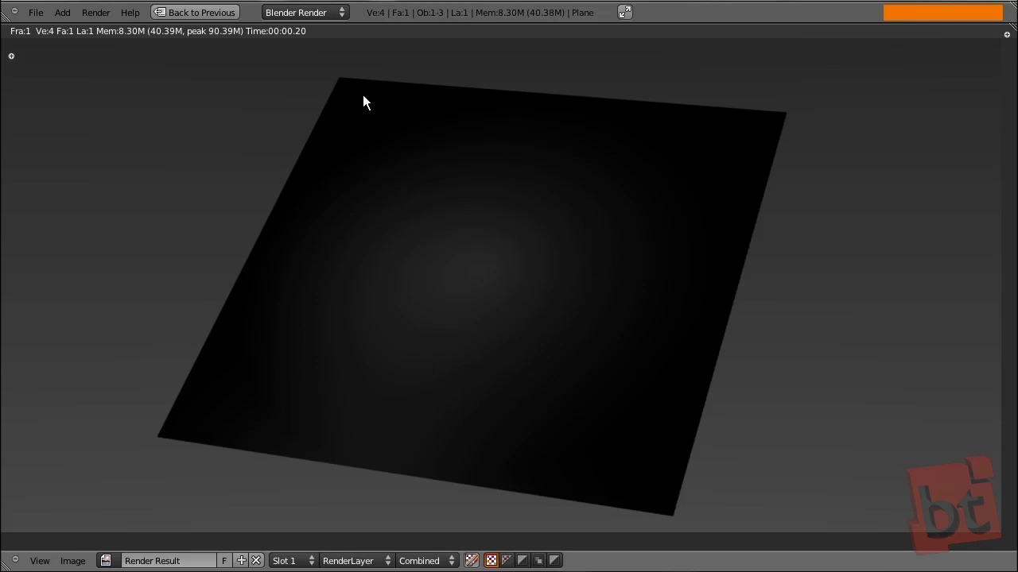
{"action": "key", "text": "Escape"}
Disable Diffuse Color influence and enable Transparency on the Texture Test material with Alpha 0
{"action": "middle_click", "coordinate": [961, 451]}
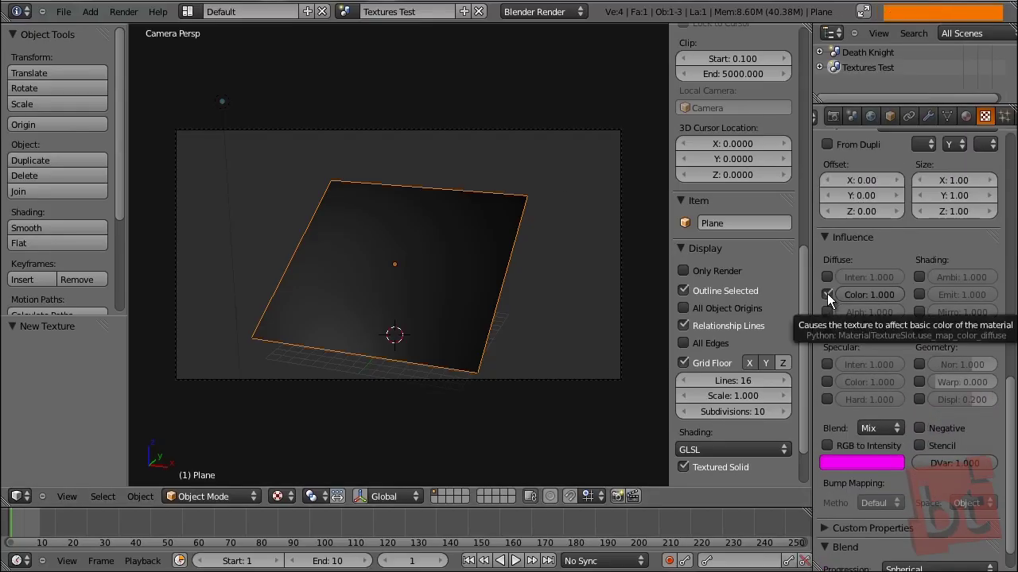
{"action": "left_click", "coordinate": [831, 301]}
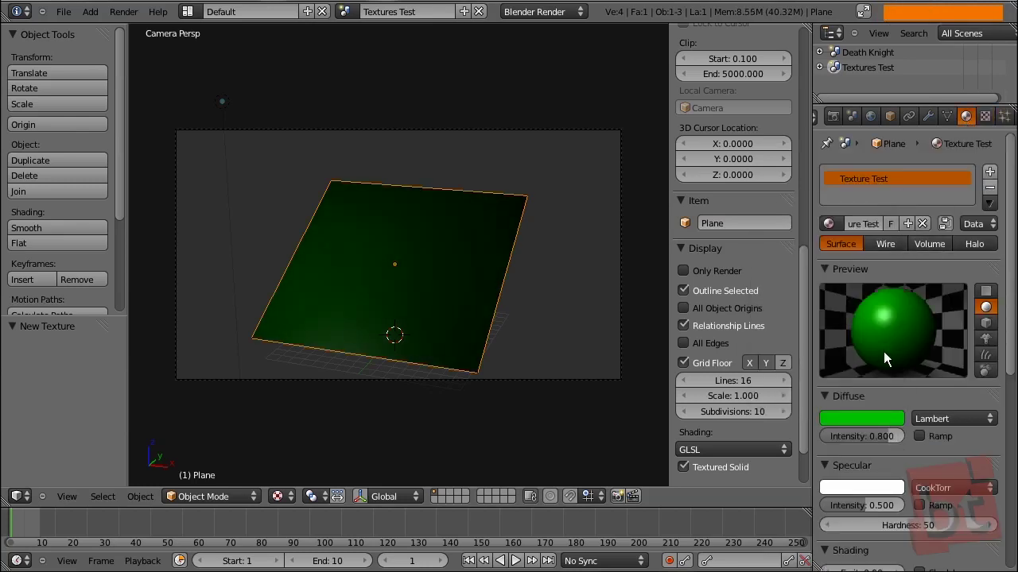
{"action": "middle_click", "coordinate": [900, 458]}
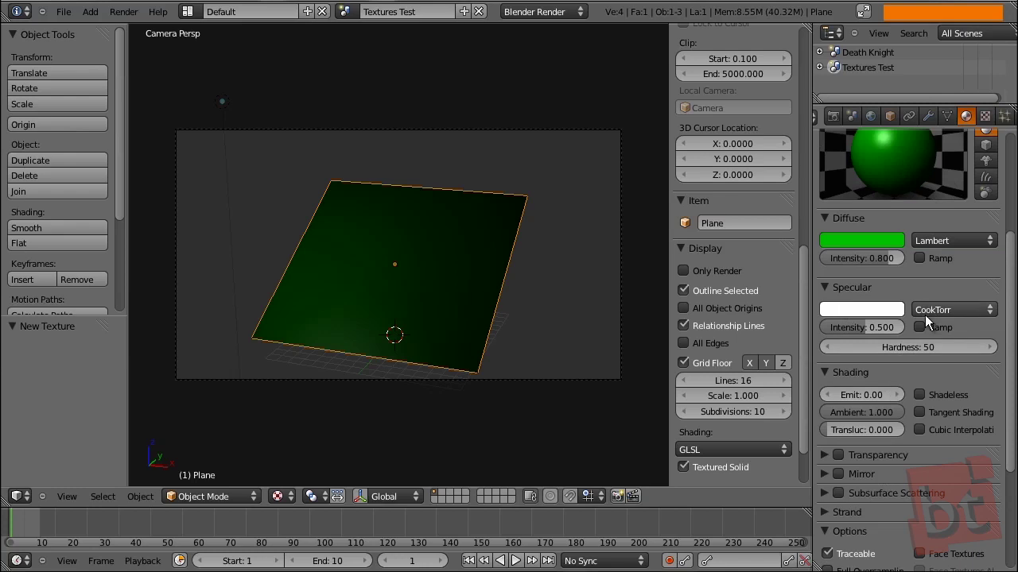
{"action": "left_click", "coordinate": [845, 463]}
{"action": "middle_click", "coordinate": [850, 517]}
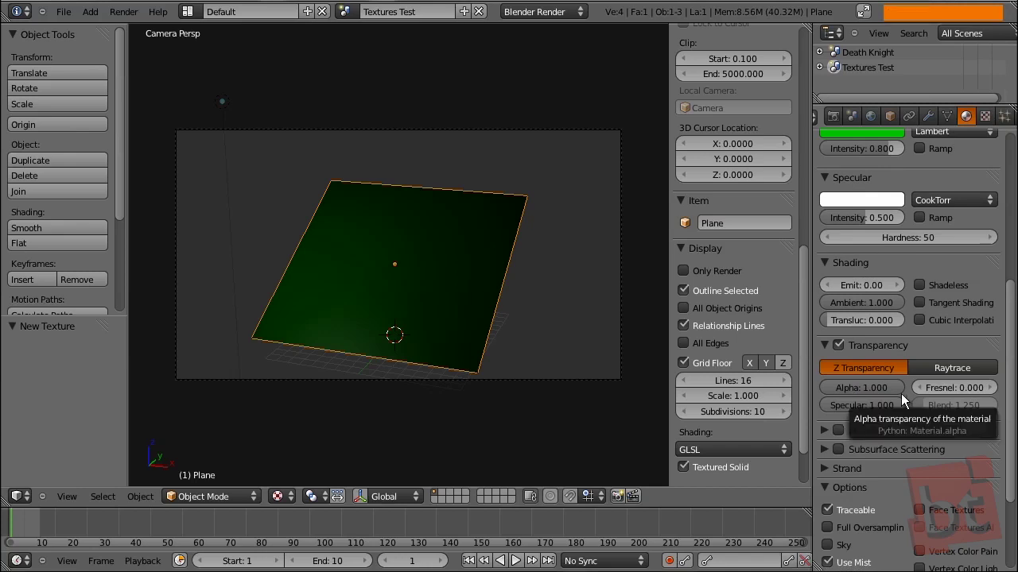
{"action": "left_click", "coordinate": [903, 393]}
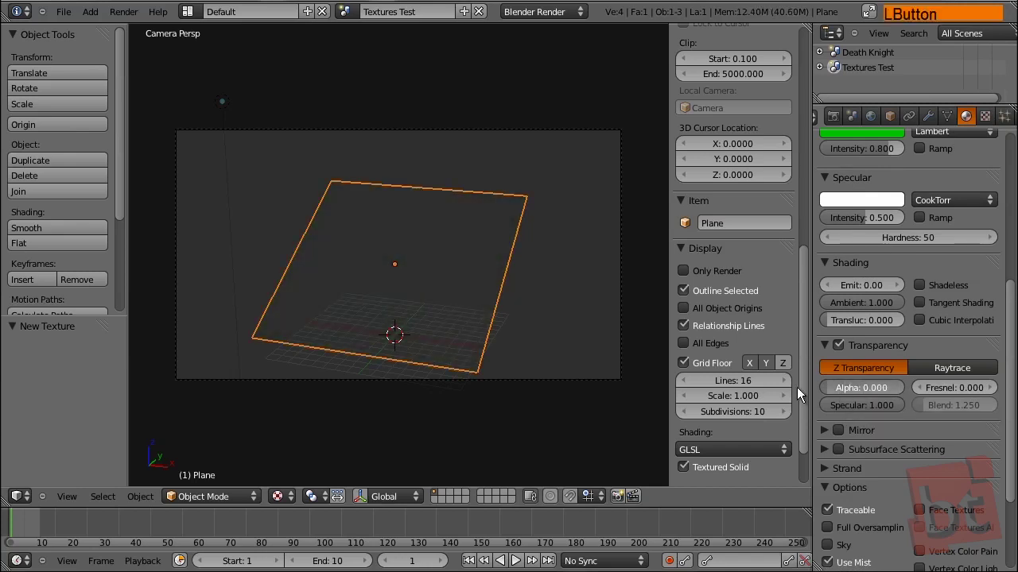
Enable Alpha influence and RGB to Intensity on Texture 01 so the blend drives transparency
{"action": "left_click", "coordinate": [987, 120]}
{"action": "middle_click", "coordinate": [908, 358]}
{"action": "left_click", "coordinate": [831, 284]}
{"action": "middle_click", "coordinate": [887, 284]}
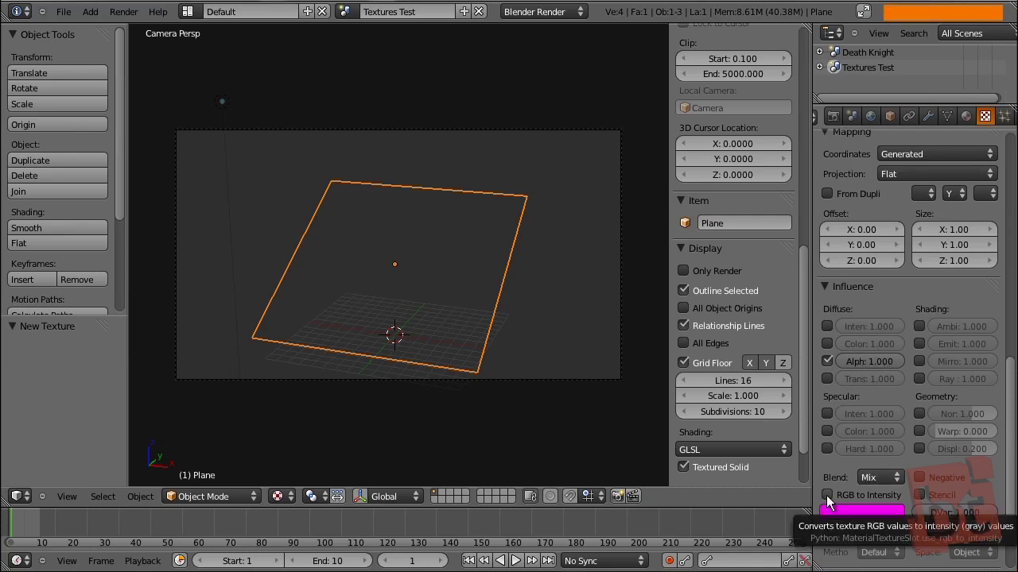
{"action": "left_click", "coordinate": [830, 503]}
{"action": "middle_click", "coordinate": [917, 250]}
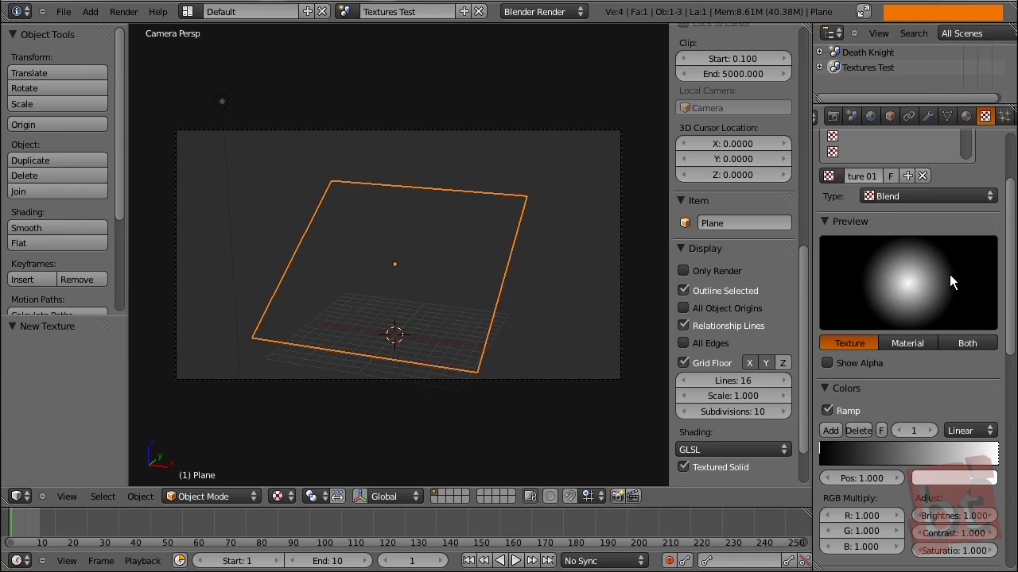
{"action": "middle_click", "coordinate": [892, 481]}
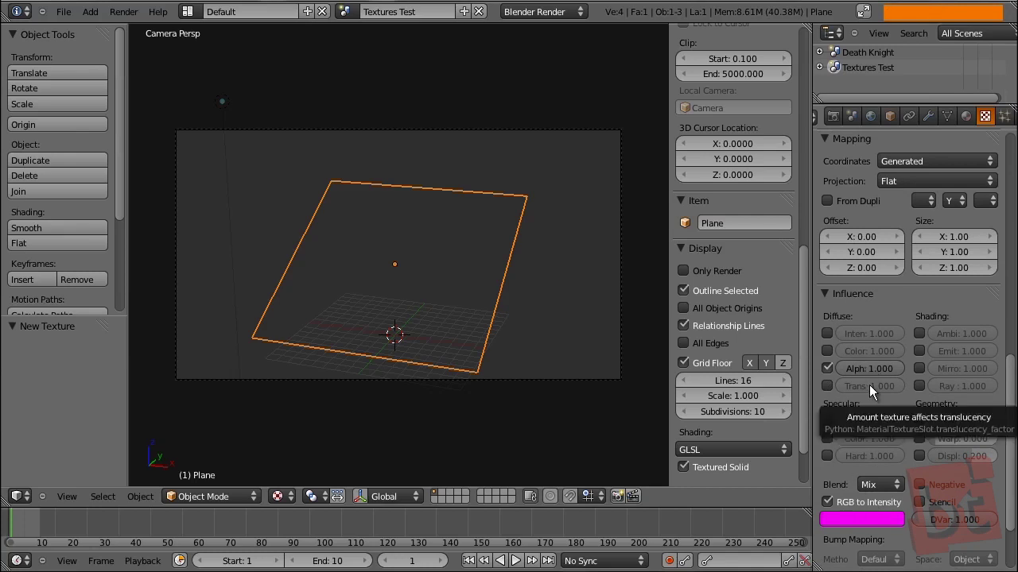
Render the soft green glow fading into grey and return to the scene
{"action": "key", "text": "F12"}
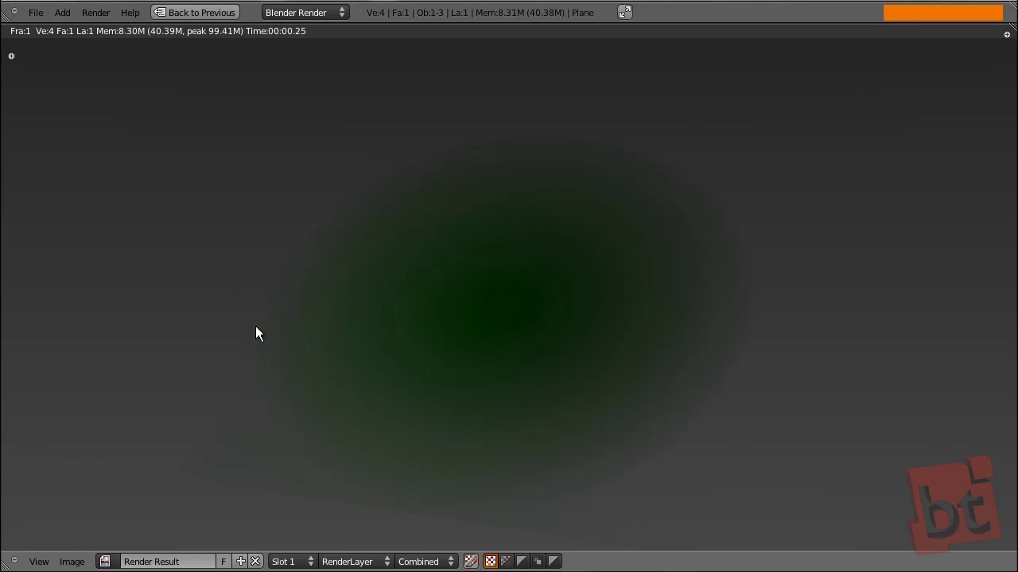
{"action": "key", "text": "Escape"}
Select the Texture 01 slot in the plane material's texture list
{"action": "middle_click", "coordinate": [933, 221]}
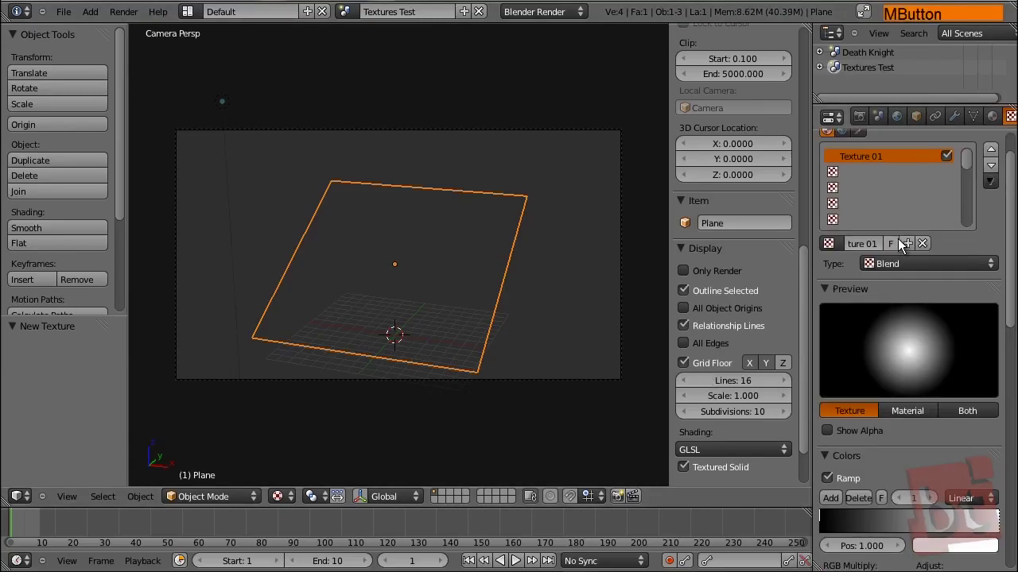
{"action": "left_click", "coordinate": [896, 203]}
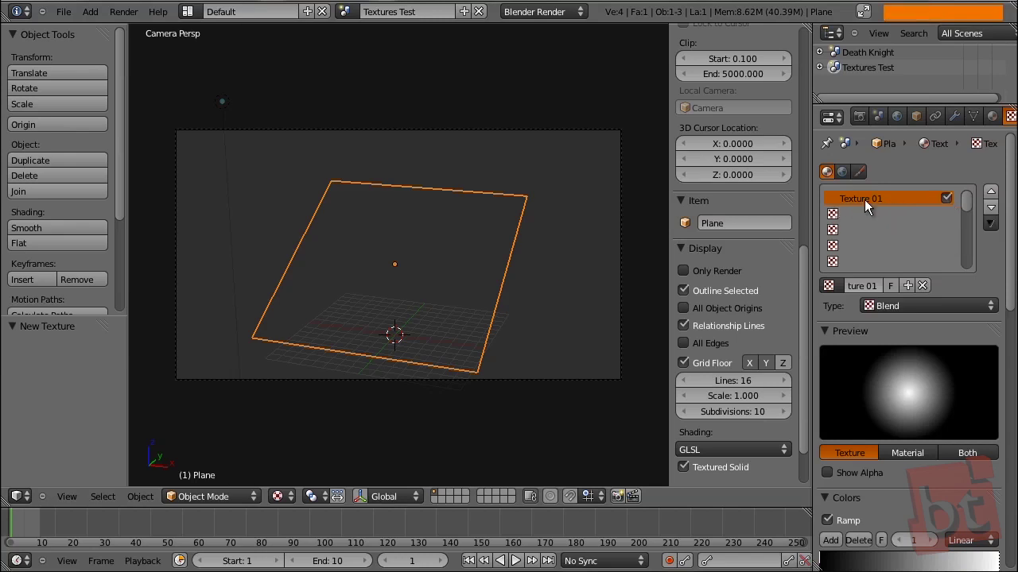
Switch off the Texture 01 slot and render the now empty-looking scene
{"action": "left_click", "coordinate": [954, 207]}
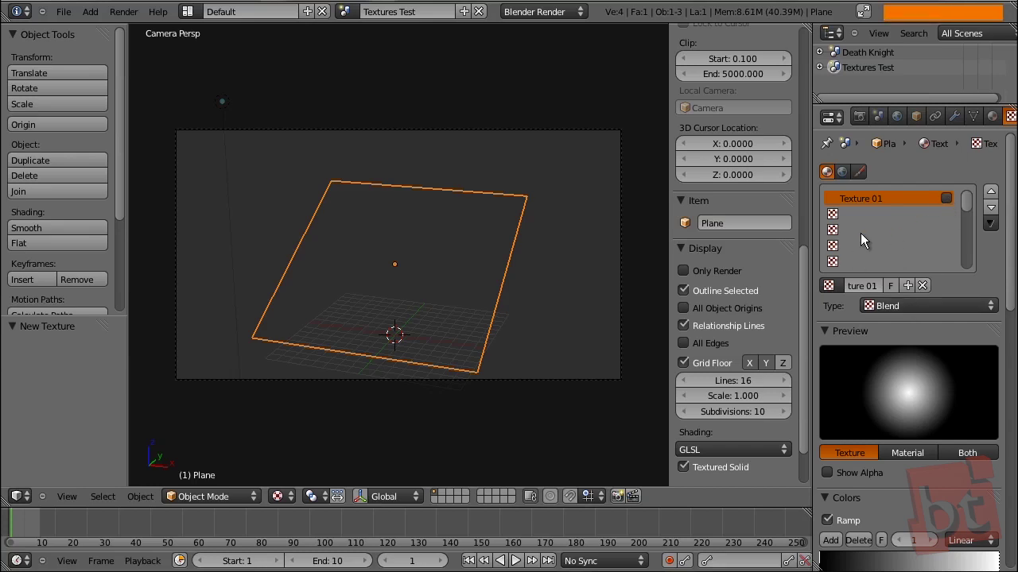
{"action": "key", "text": "F12"}
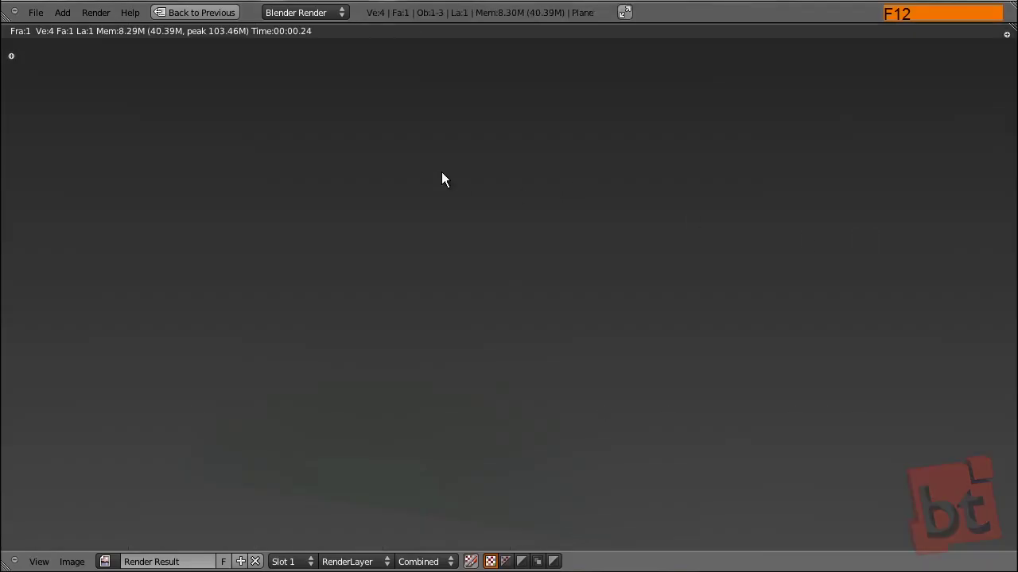
{"action": "key", "text": "Escape"}
Set the plane material's Transparency Alpha back to 1 and render it as a solid green surface
{"action": "left_click", "coordinate": [994, 127]}
{"action": "middle_click", "coordinate": [875, 356]}
{"action": "left_click", "coordinate": [838, 368]}
{"action": "key", "text": "F12"}
{"action": "key", "text": "Escape"}
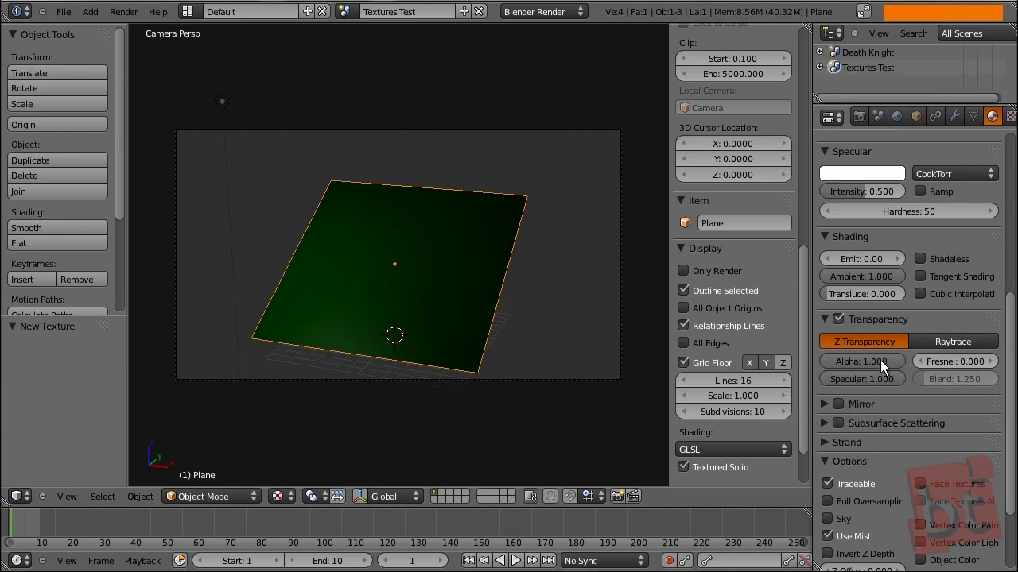
Return to the Texture properties showing Texture 01 as a Blend with its white radial preview
{"action": "middle_click", "coordinate": [916, 260]}
{"action": "left_click", "coordinate": [839, 387]}
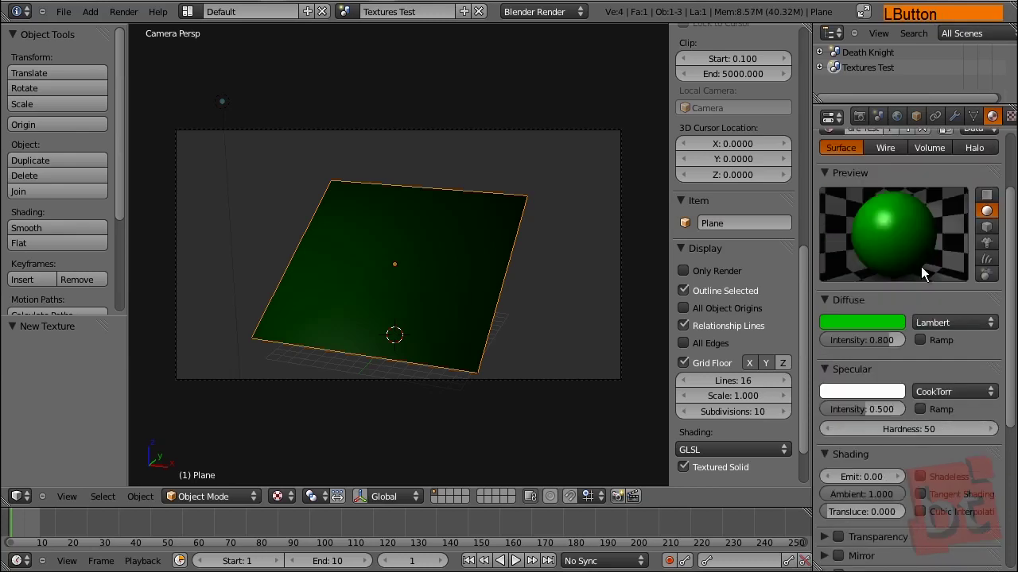
{"action": "middle_click", "coordinate": [992, 127]}
{"action": "left_click", "coordinate": [914, 204]}
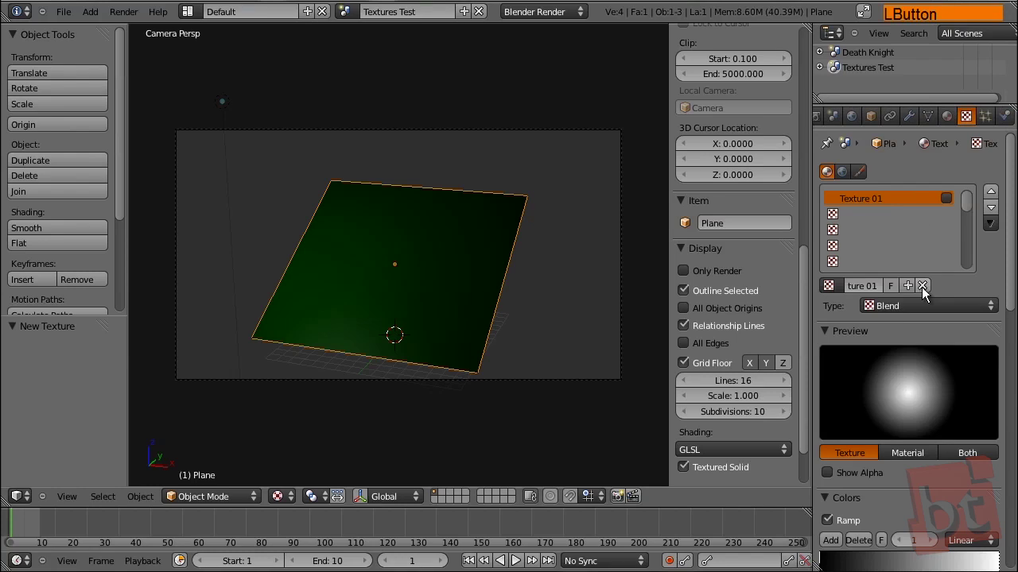
Unlink the blend texture and create a new texture named 'Image 01'
{"action": "left_click", "coordinate": [928, 294]}
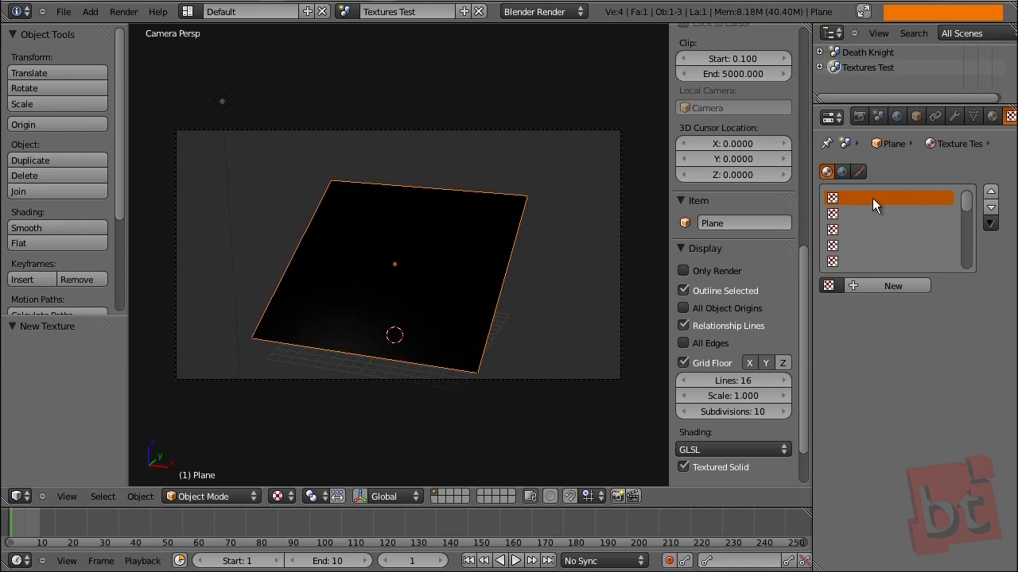
{"action": "left_click", "coordinate": [881, 291]}
{"action": "key", "text": "shift+i"}
{"action": "key", "text": "m"}
{"action": "key", "text": "a"}
{"action": "key", "text": "g"}
{"action": "key", "text": "e"}
{"action": "key", "text": "space"}
{"action": "key", "text": "0"}
{"action": "key", "text": "1"}
{"action": "key", "text": "Return"}
Set Image 01's type to Image or Movie
{"action": "left_click", "coordinate": [919, 314]}
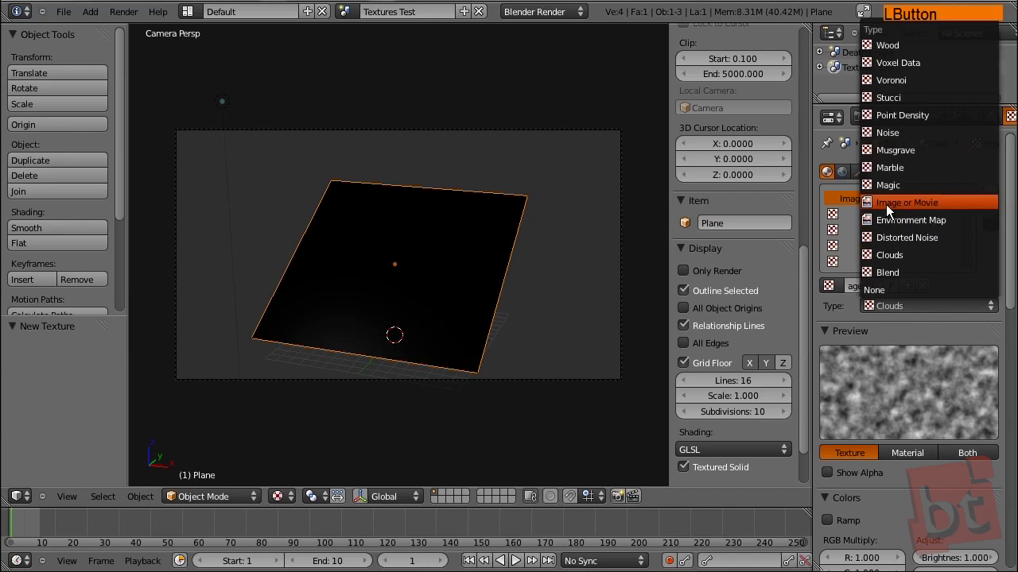
{"action": "left_click", "coordinate": [907, 210]}
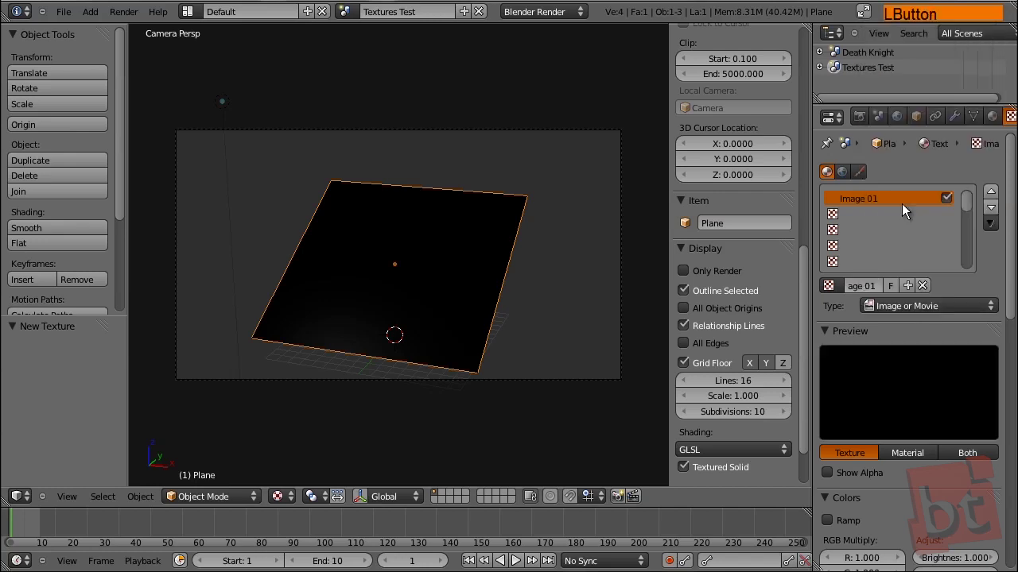
{"action": "middle_click", "coordinate": [895, 409]}
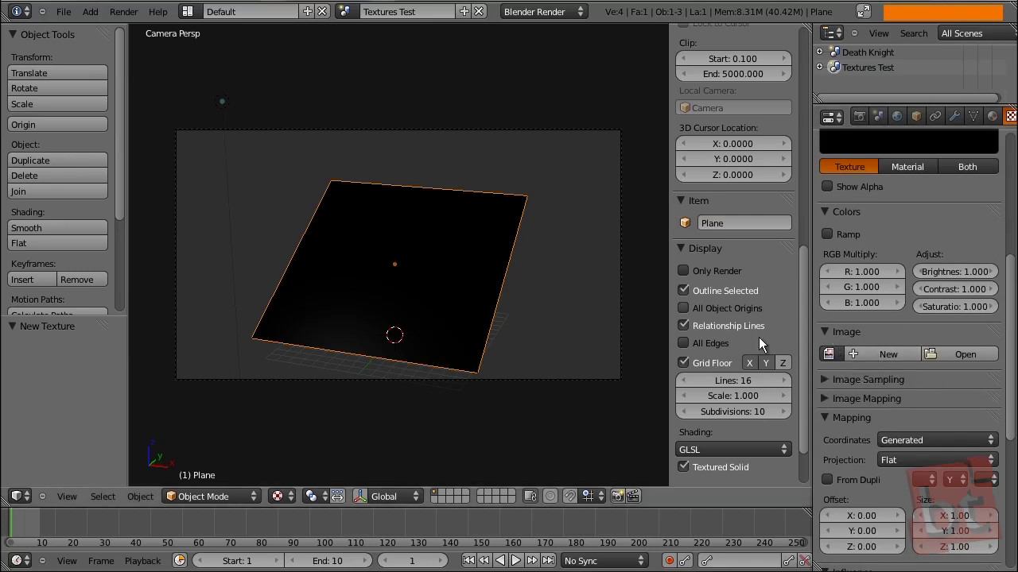
Load the 06.JPG sky photo into Image 01 via the thumbnail file browser
{"action": "left_click", "coordinate": [838, 361]}
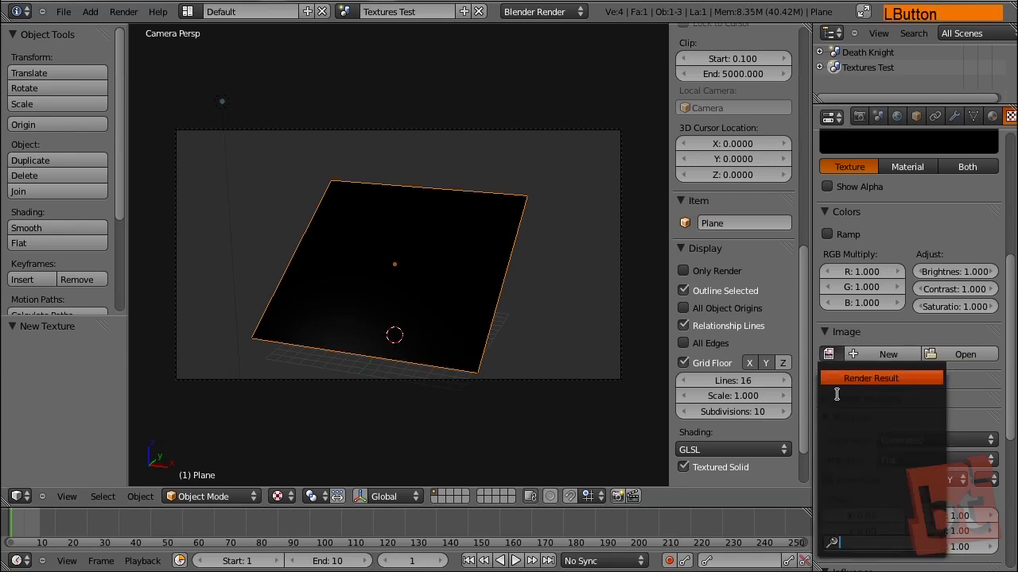
{"action": "left_click", "coordinate": [841, 358]}
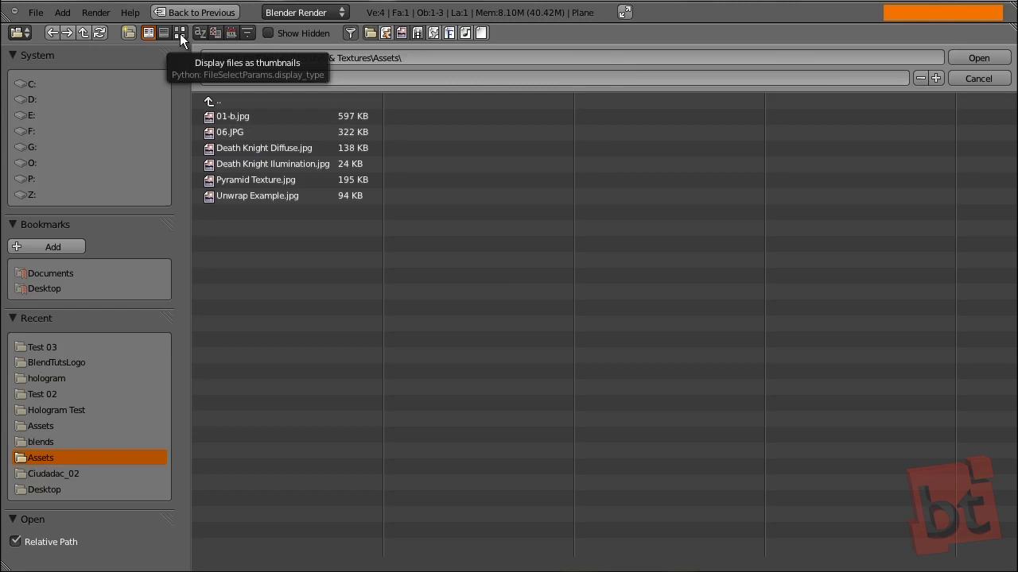
{"action": "left_click", "coordinate": [186, 43]}
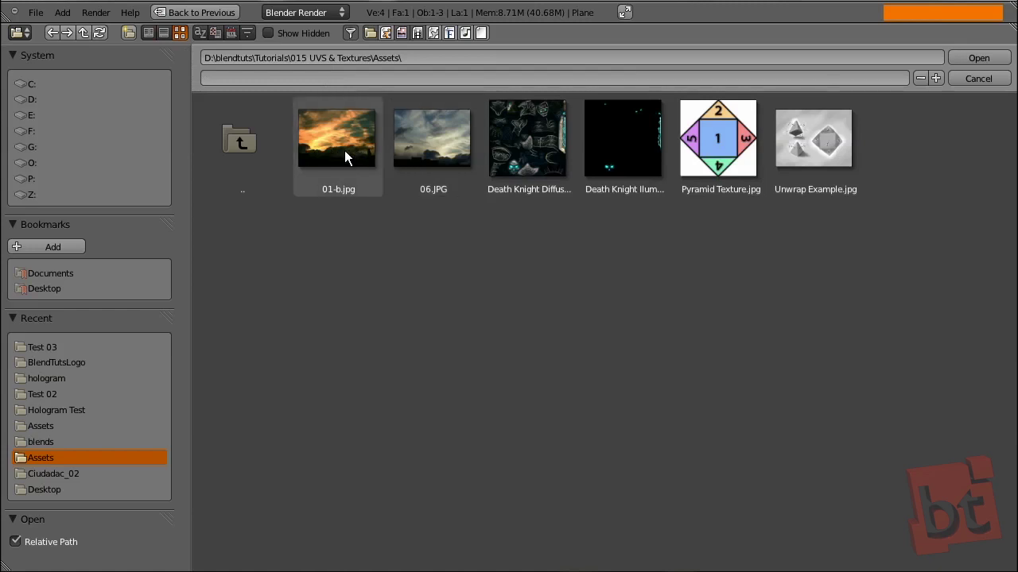
{"action": "left_click", "coordinate": [444, 148]}
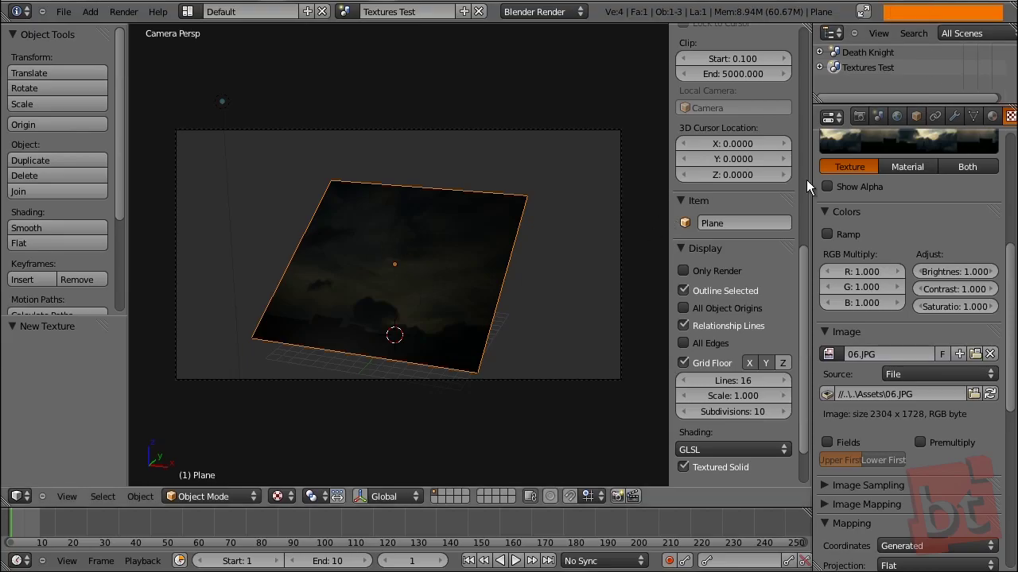
Render the plane covered by the cloudy sky photo and return to Image 01's settings
{"action": "left_click", "coordinate": [992, 120]}
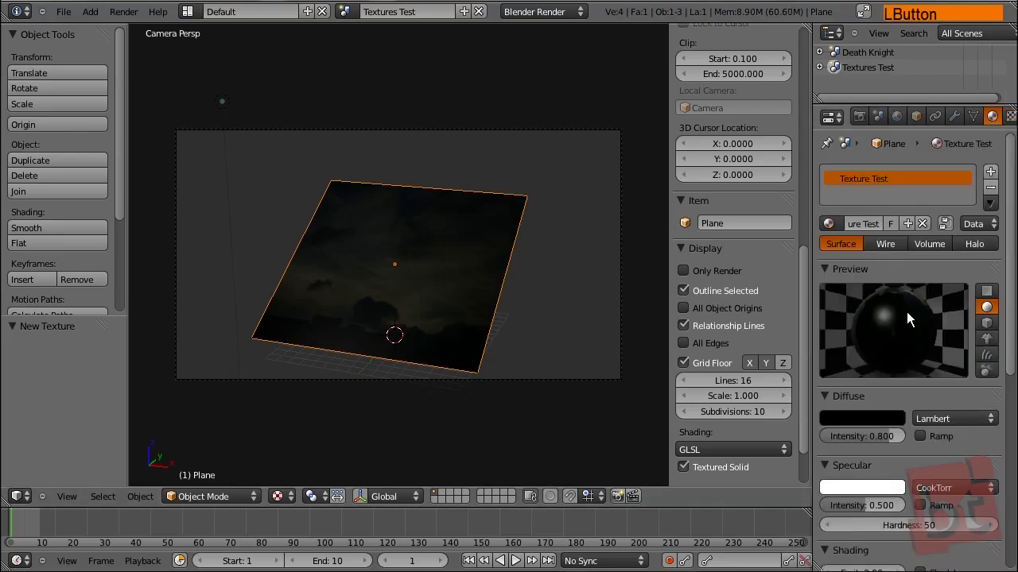
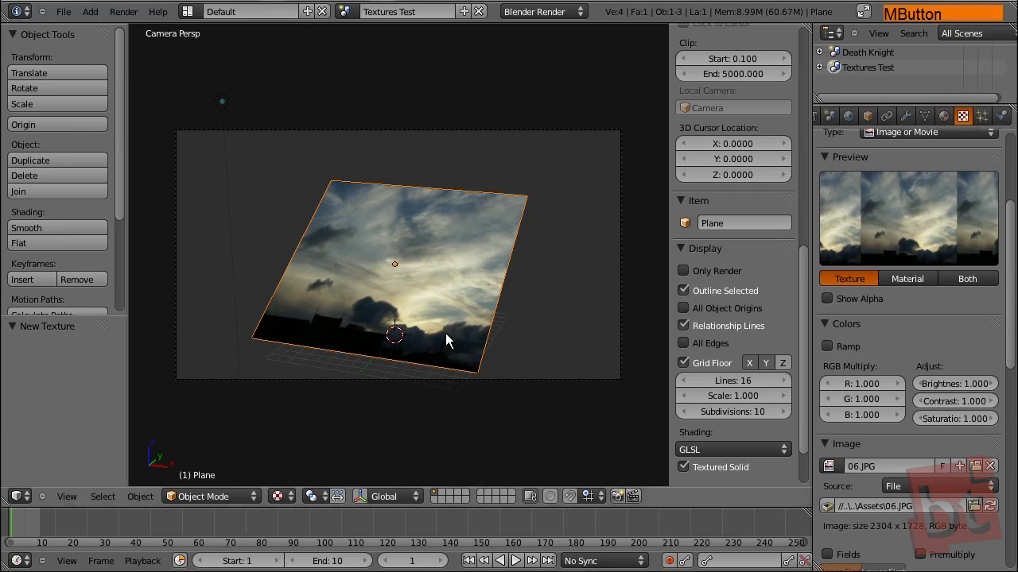
{"action": "key", "text": "F12"}
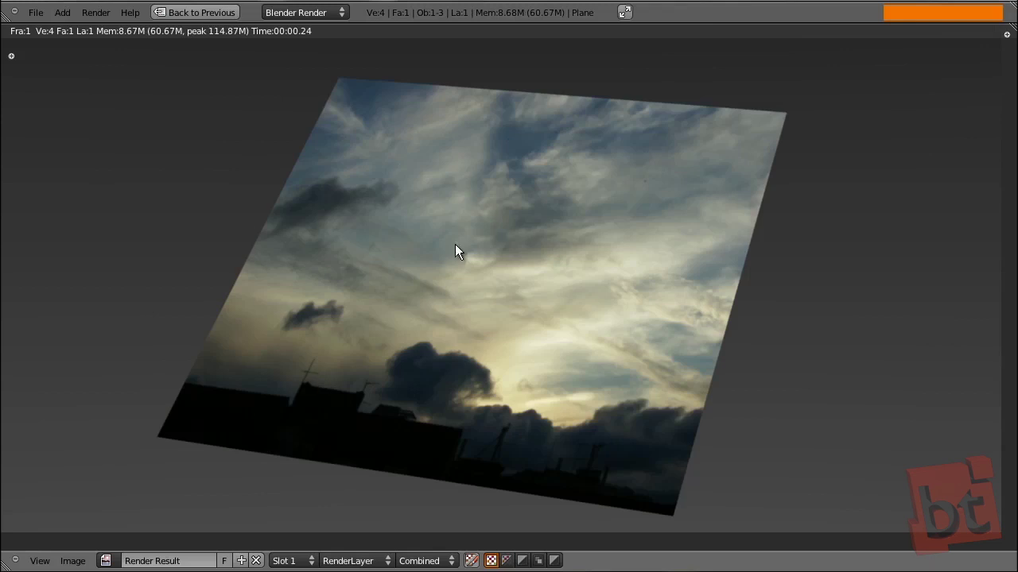
{"action": "key", "text": "Escape"}
Review Image Sampling's normal map space options and toggle Use Alpha off and back on
{"action": "middle_click", "coordinate": [912, 288]}
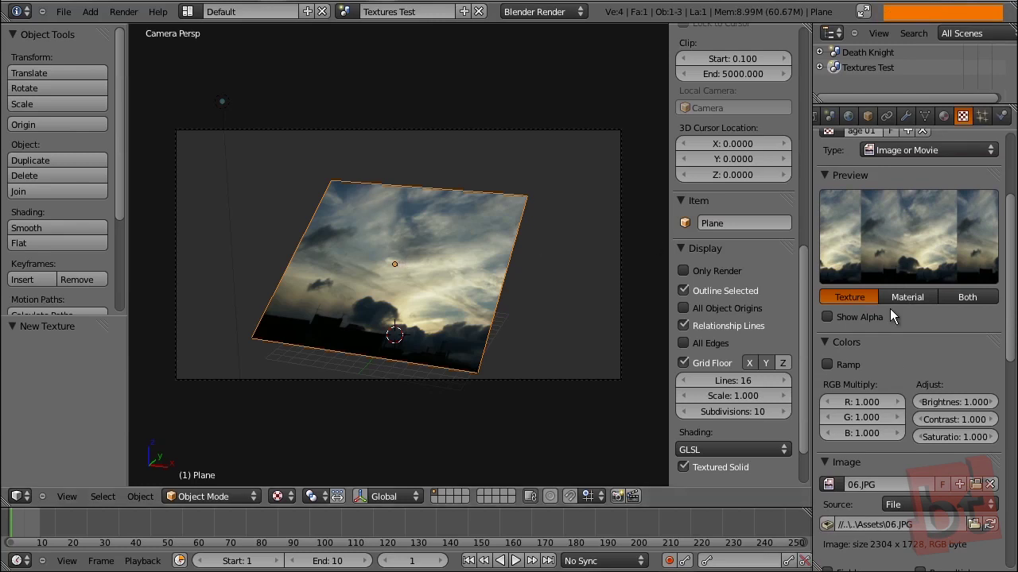
{"action": "middle_click", "coordinate": [911, 374]}
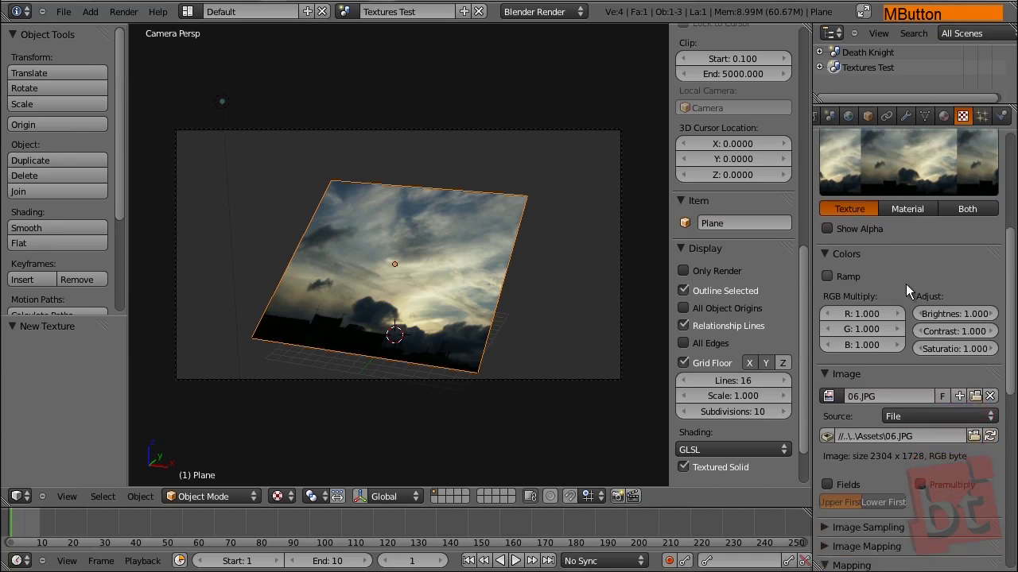
{"action": "left_click", "coordinate": [827, 333]}
{"action": "middle_click", "coordinate": [917, 350]}
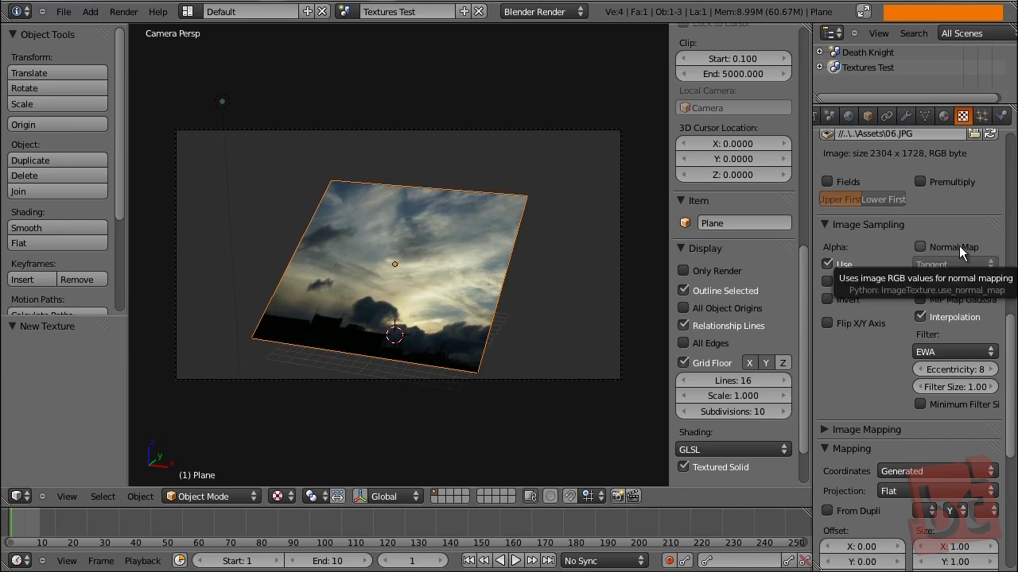
{"action": "left_click", "coordinate": [917, 256]}
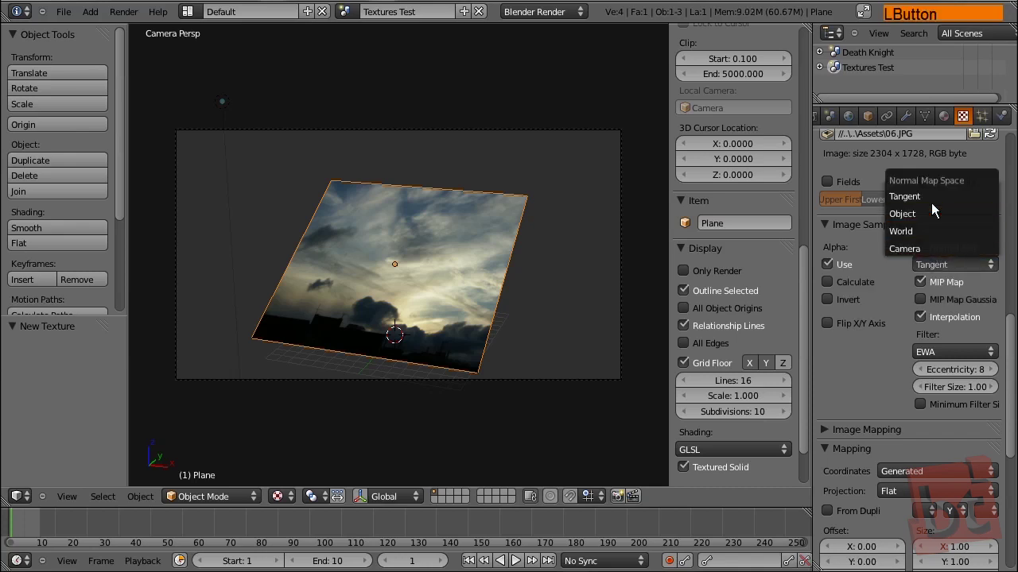
{"action": "left_click", "coordinate": [920, 254]}
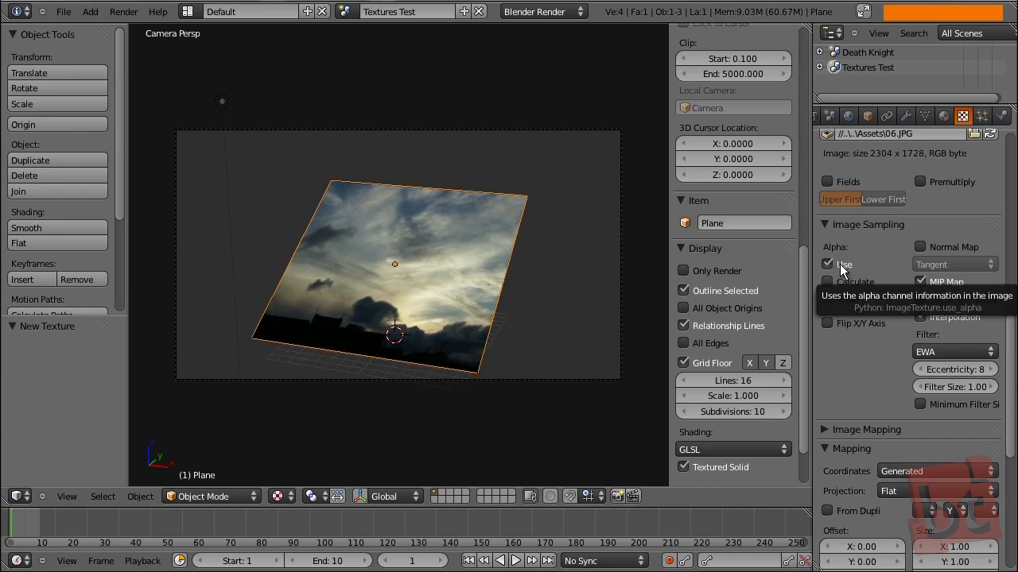
{"action": "left_click", "coordinate": [823, 279]}
{"action": "left_click", "coordinate": [825, 277]}
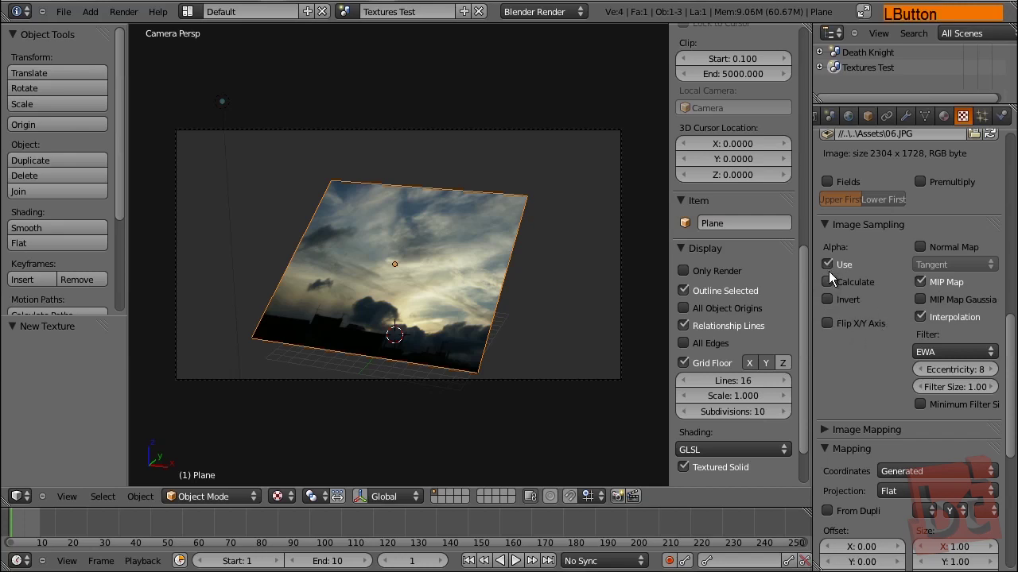
Collapse Image Sampling and expand Image Mapping showing Repeat extension at 1 by 1
{"action": "middle_click", "coordinate": [862, 302]}
{"action": "left_click", "coordinate": [822, 217]}
{"action": "middle_click", "coordinate": [867, 270]}
{"action": "left_click", "coordinate": [822, 230]}
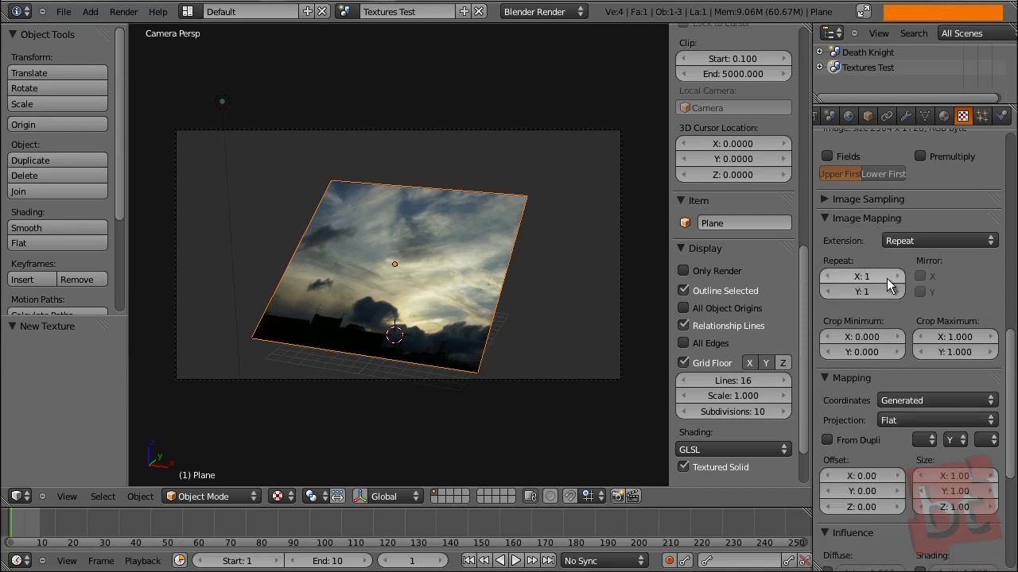
{"action": "left_click", "coordinate": [897, 291]}
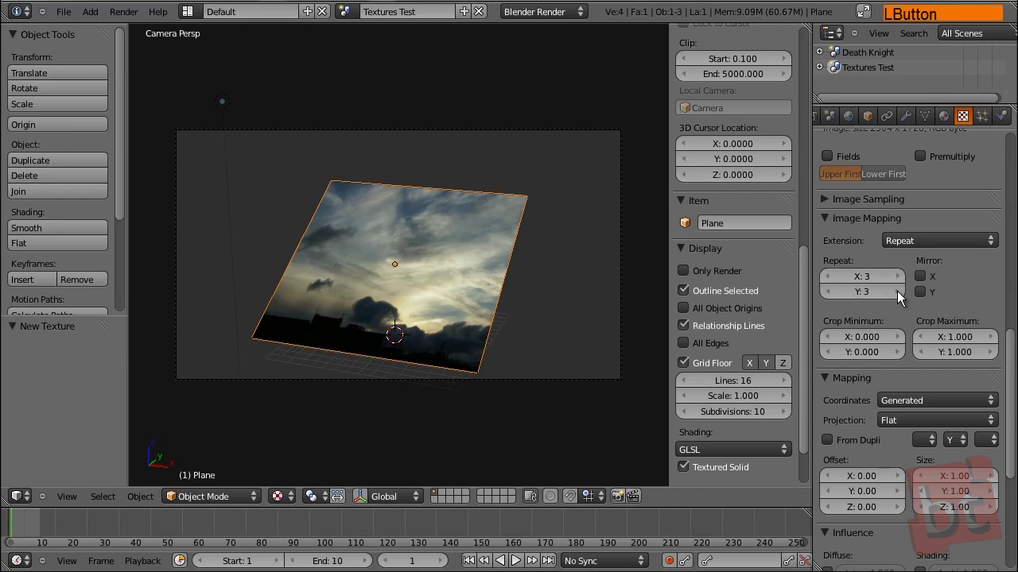
{"action": "key", "text": "F12"}
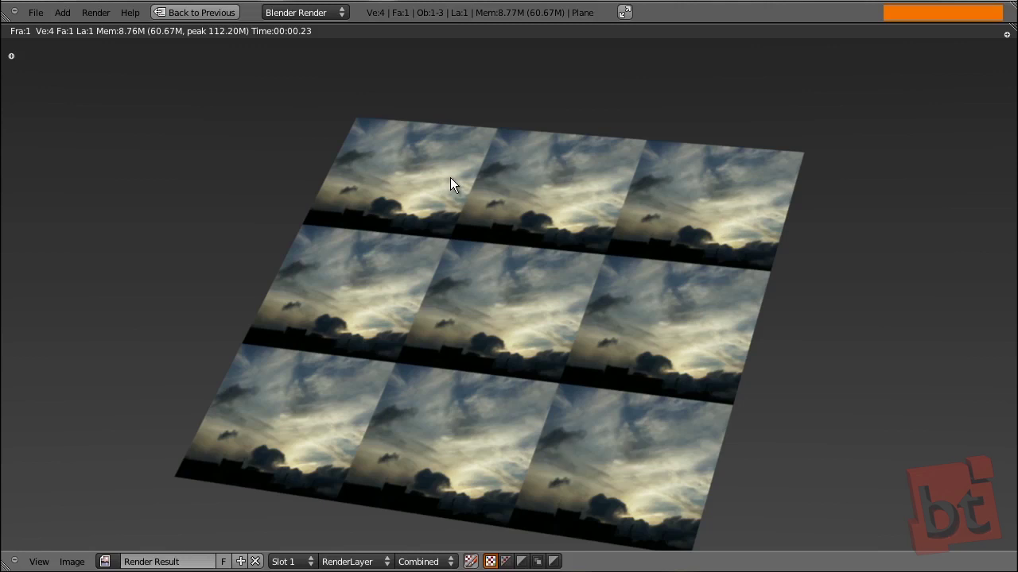
{"action": "key", "text": "Escape"}
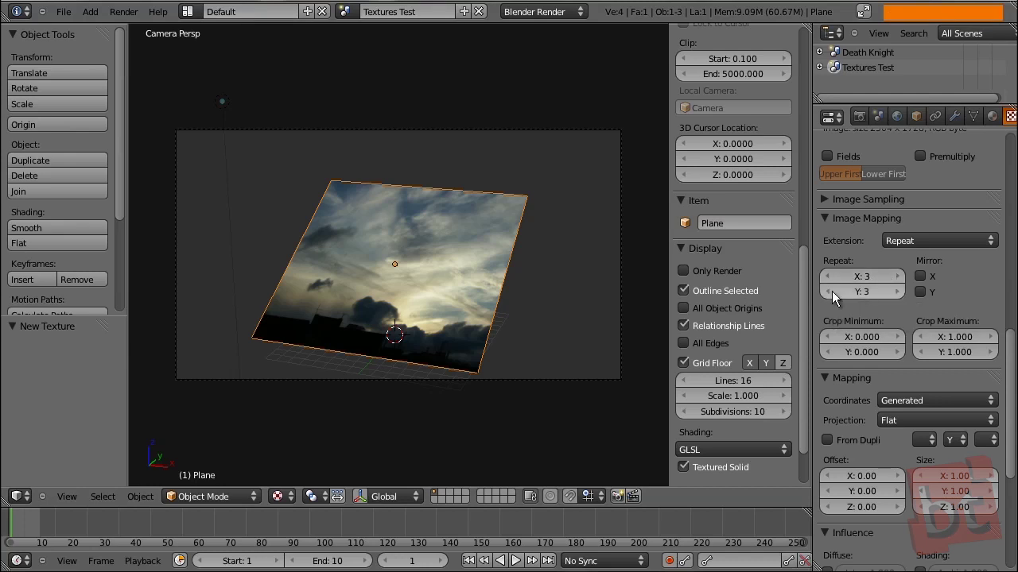
{"action": "left_click", "coordinate": [831, 297]}
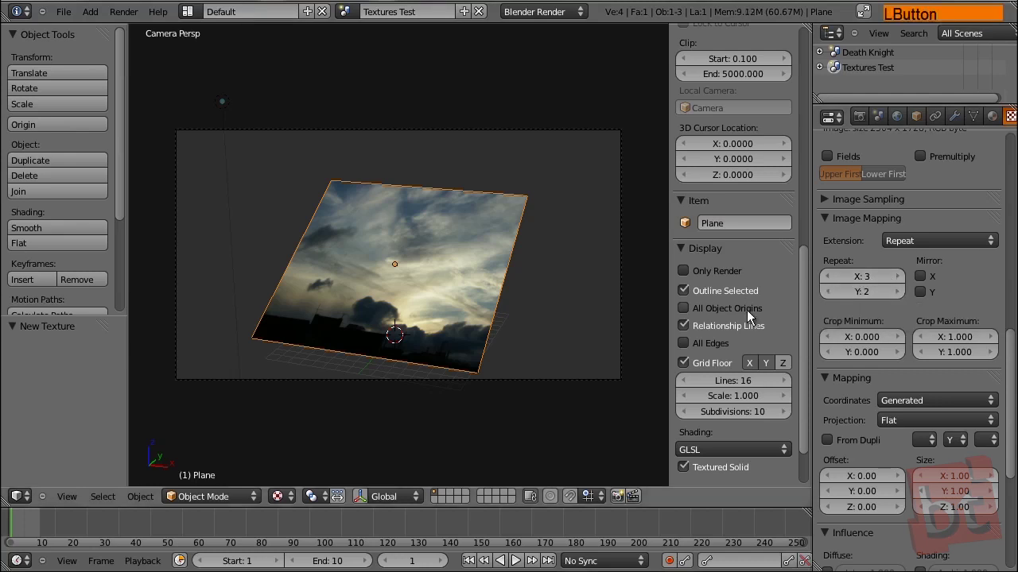
{"action": "key", "text": "F12"}
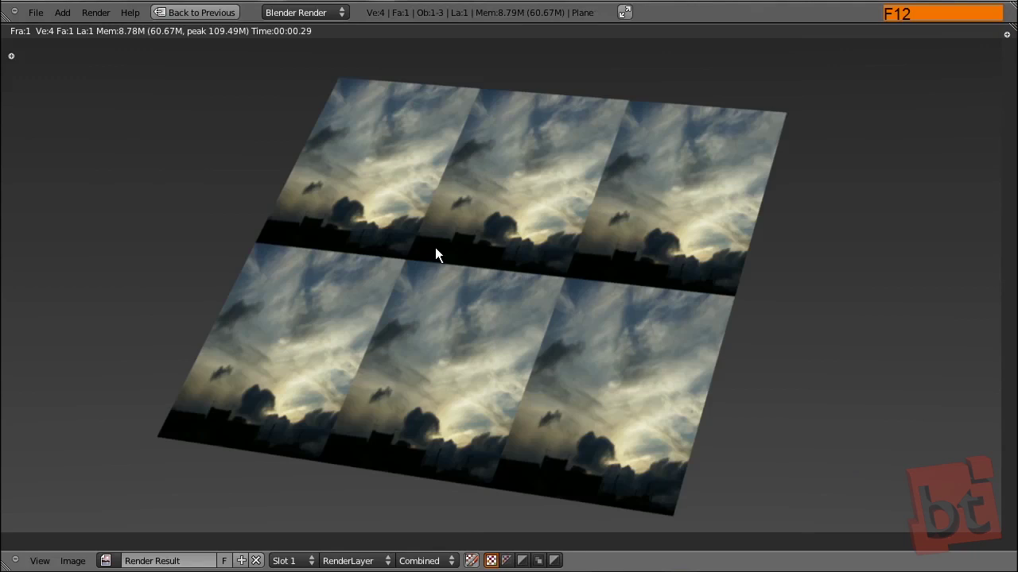
{"action": "key", "text": "Escape"}
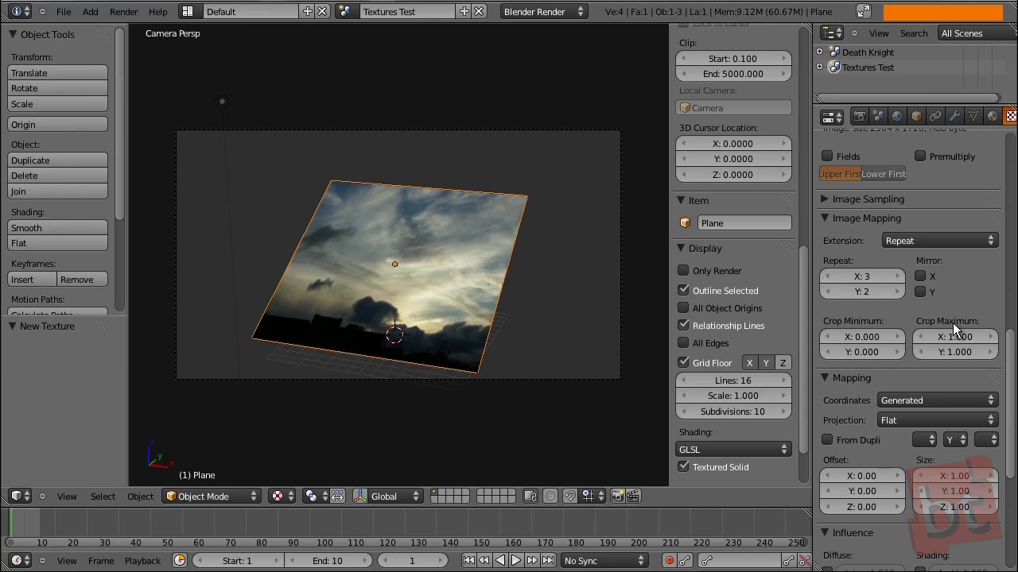
{"action": "left_click", "coordinate": [833, 283]}
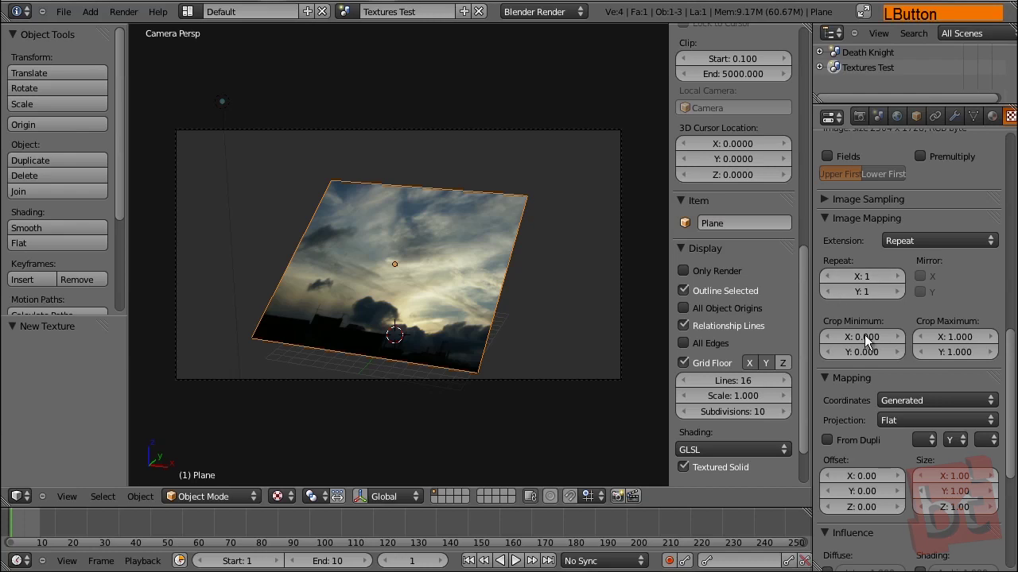
{"action": "middle_click", "coordinate": [882, 359]}
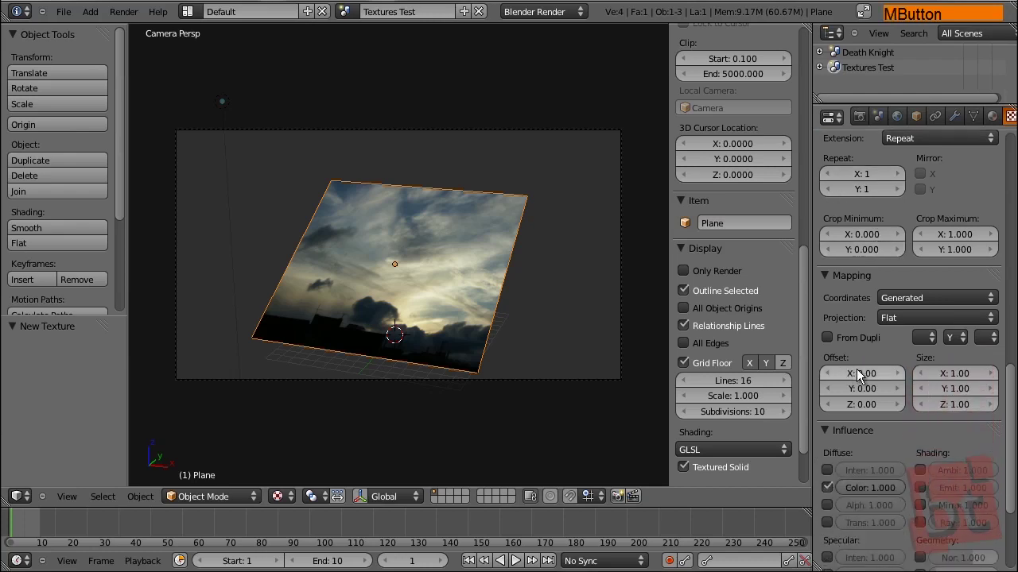
{"action": "left_click", "coordinate": [859, 381]}
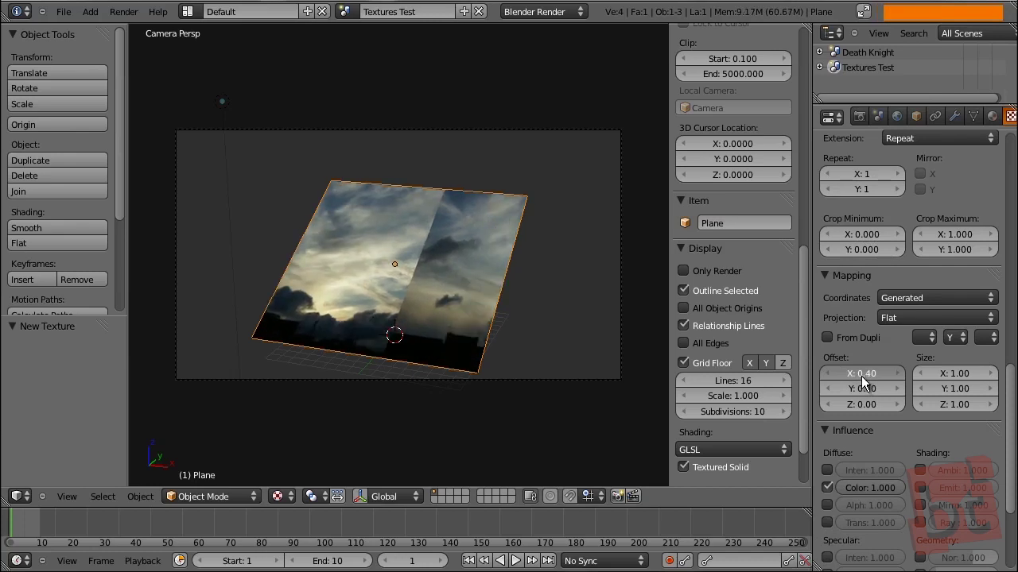
{"action": "left_click", "coordinate": [857, 395]}
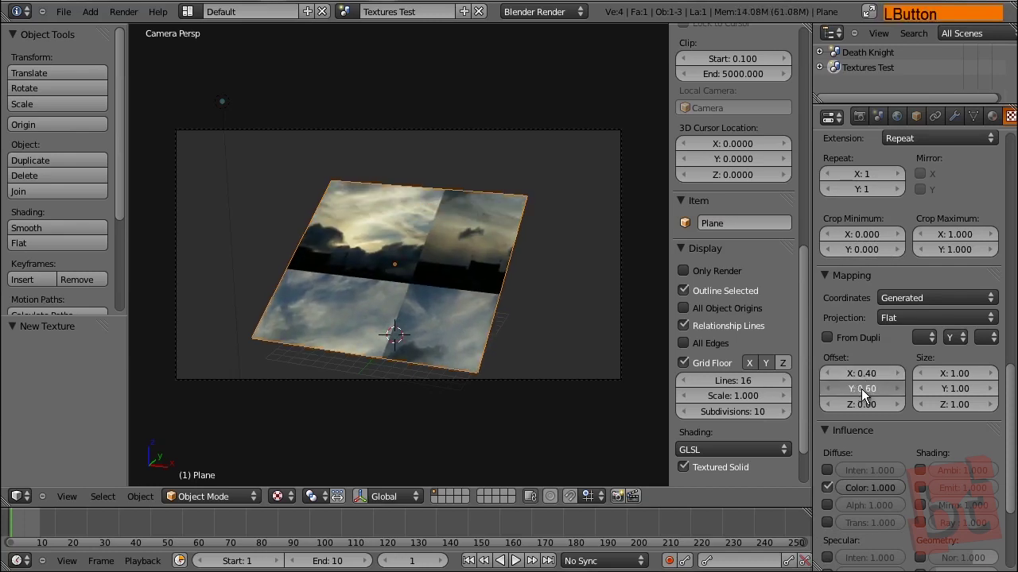
{"action": "left_click", "coordinate": [857, 408]}
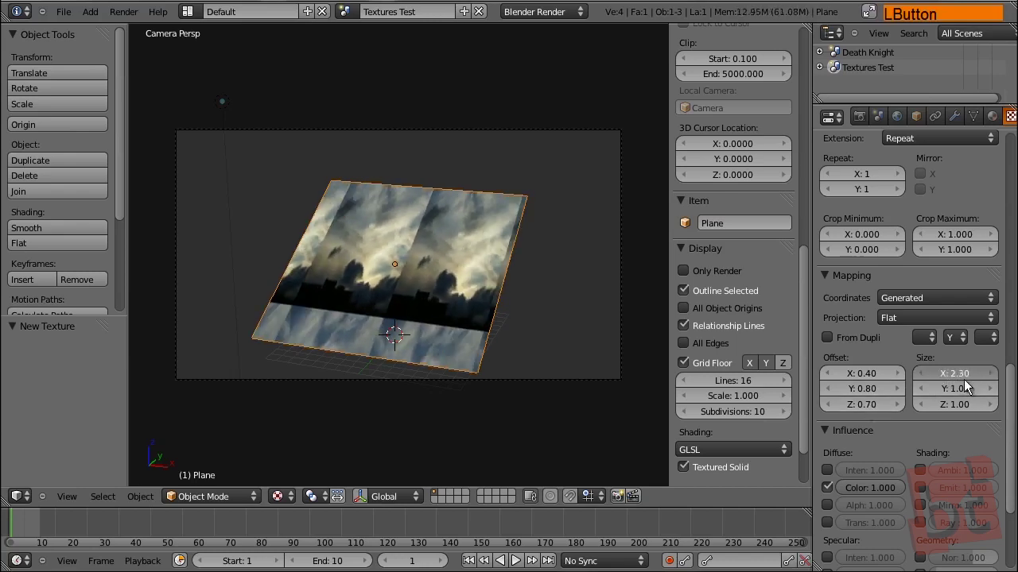
{"action": "left_click", "coordinate": [946, 396]}
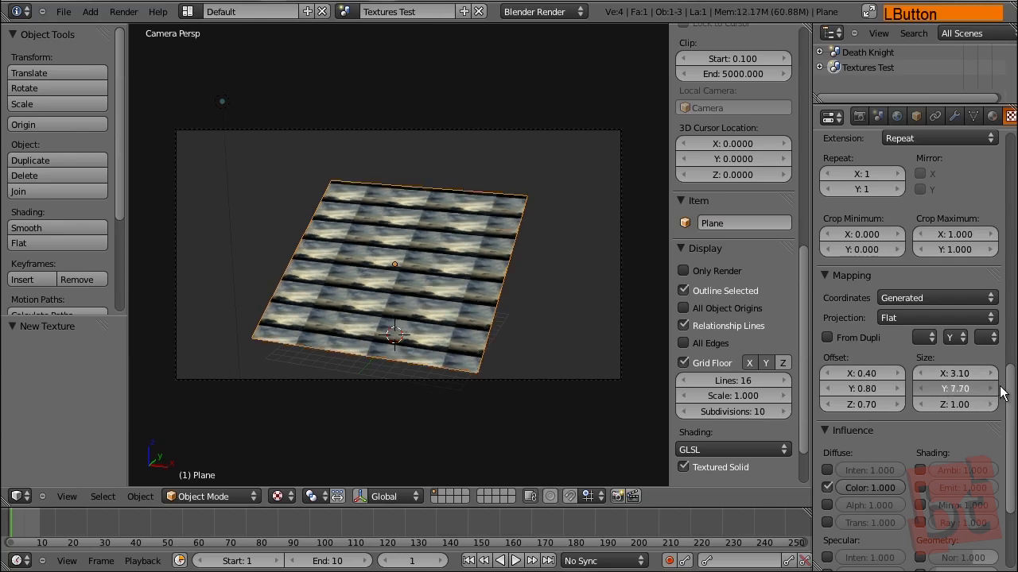
{"action": "left_click", "coordinate": [946, 383]}
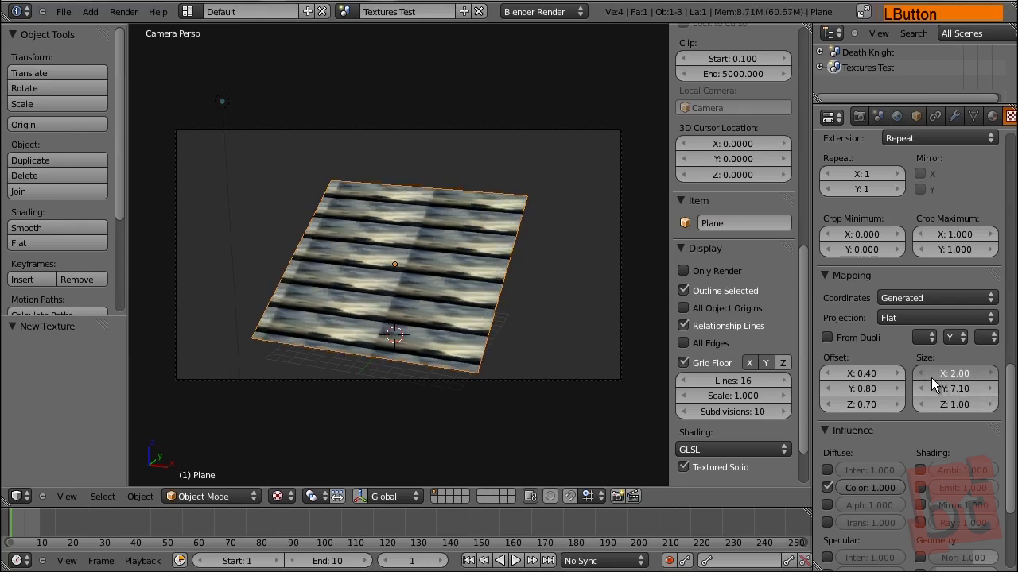
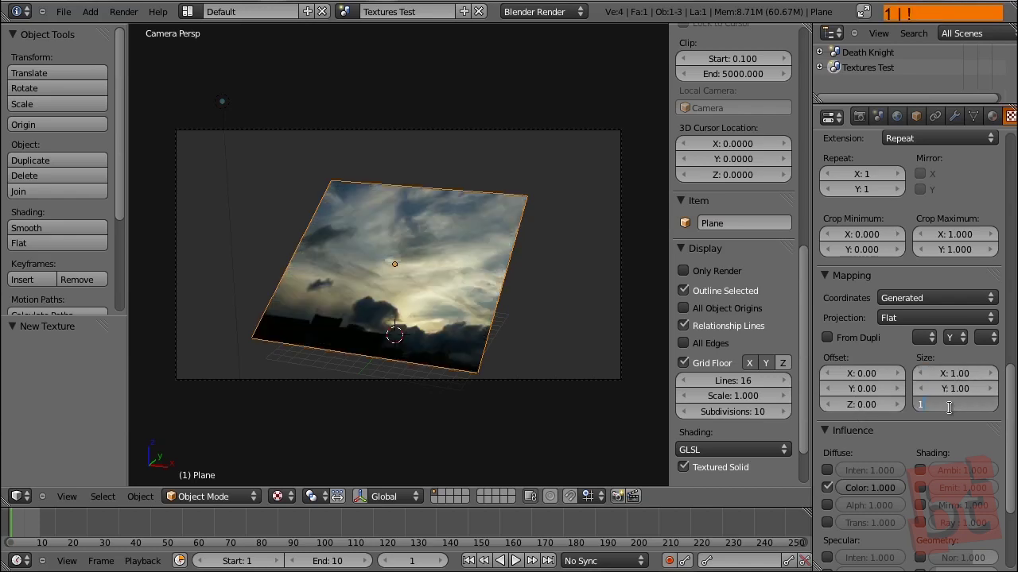
Load the orange sunset photo 01-b.jpg into the plane's second texture, Texture.001
{"action": "key", "text": "Return"}
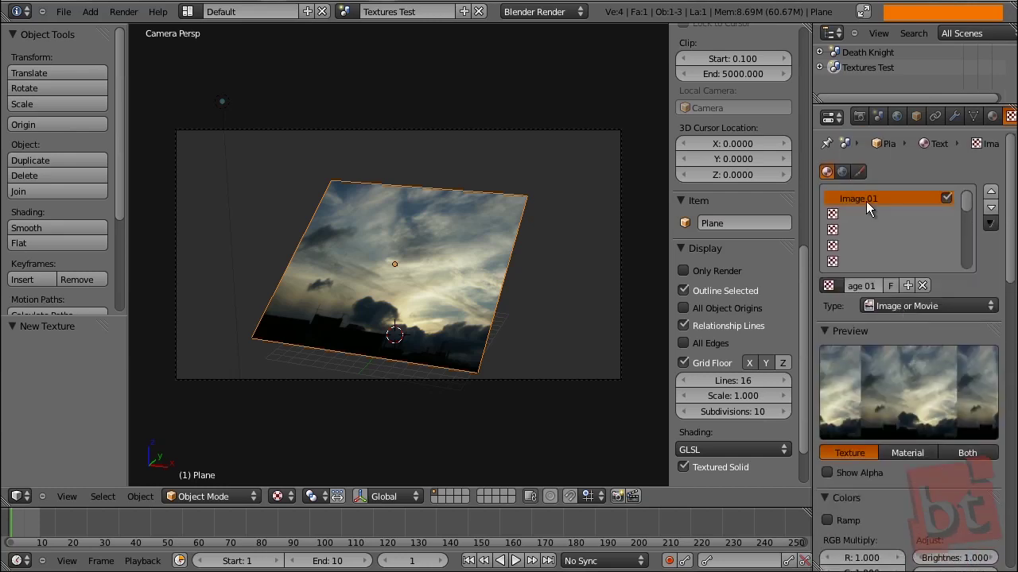
{"action": "left_click", "coordinate": [859, 219]}
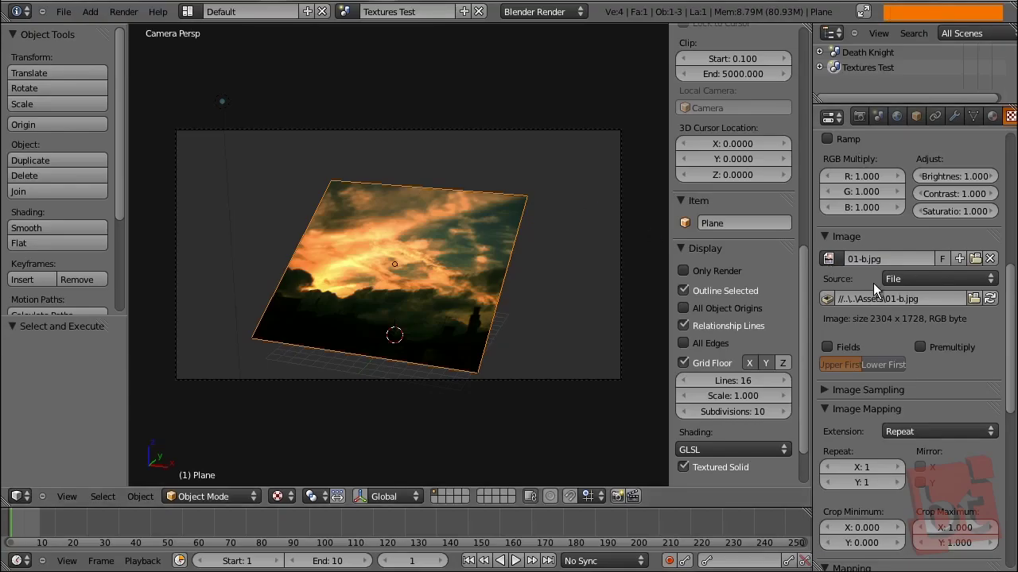
{"action": "middle_click", "coordinate": [894, 342]}
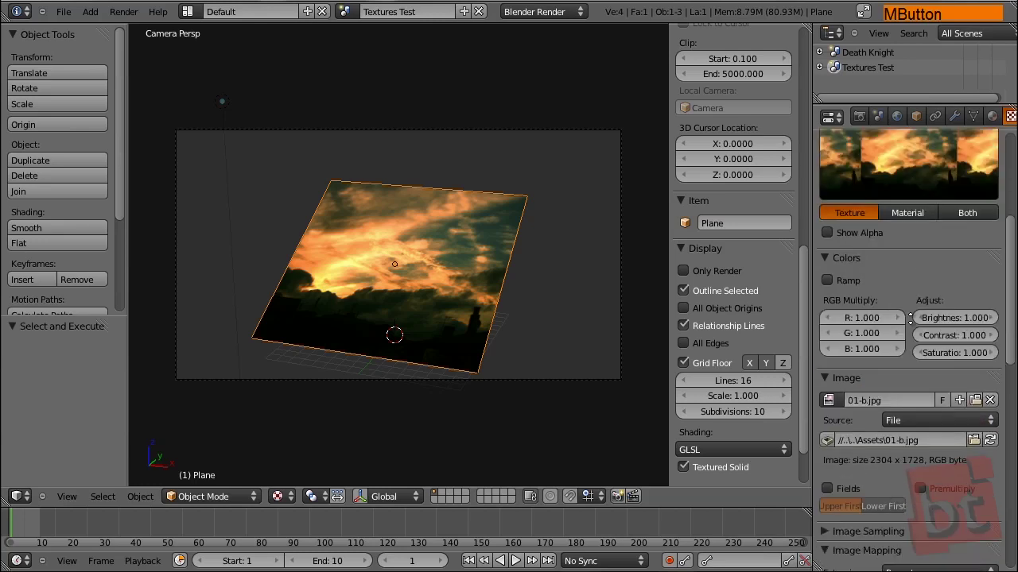
Rename the plane's second texture from Texture.001 to 'Image 02'
{"action": "left_click", "coordinate": [867, 208]}
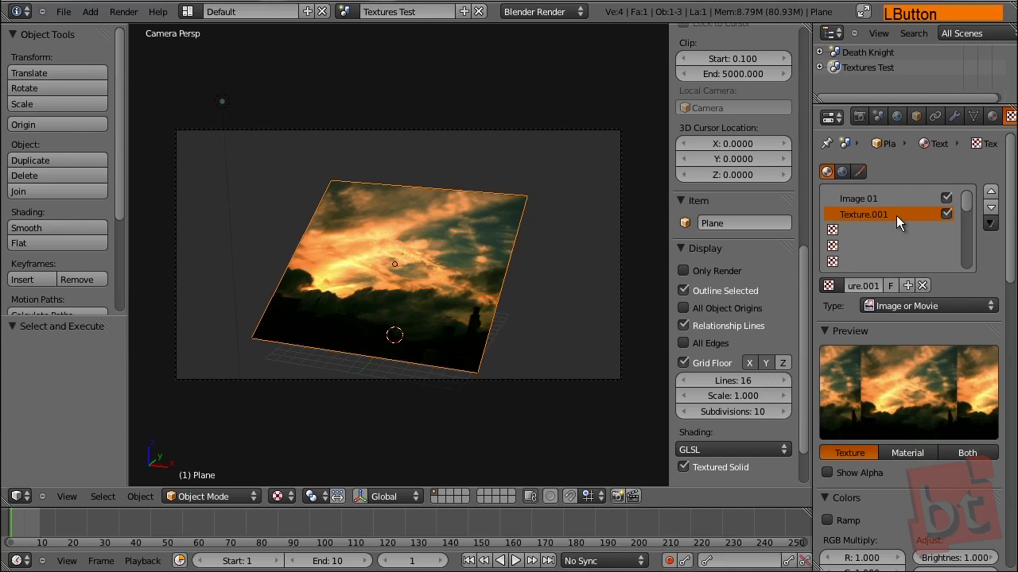
{"action": "left_click", "coordinate": [863, 209]}
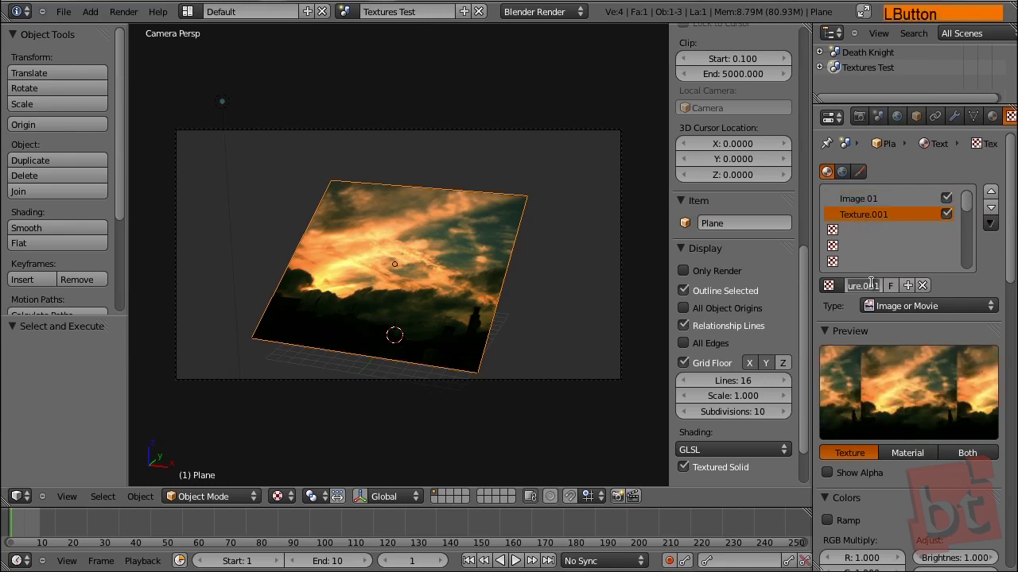
{"action": "key", "text": "m"}
{"action": "key", "text": "a"}
{"action": "key", "text": "g"}
{"action": "key", "text": "e"}
{"action": "key", "text": "space"}
{"action": "key", "text": "0"}
{"action": "key", "text": "2"}
{"action": "key", "text": "Return"}
{"action": "left_click", "coordinate": [882, 206]}
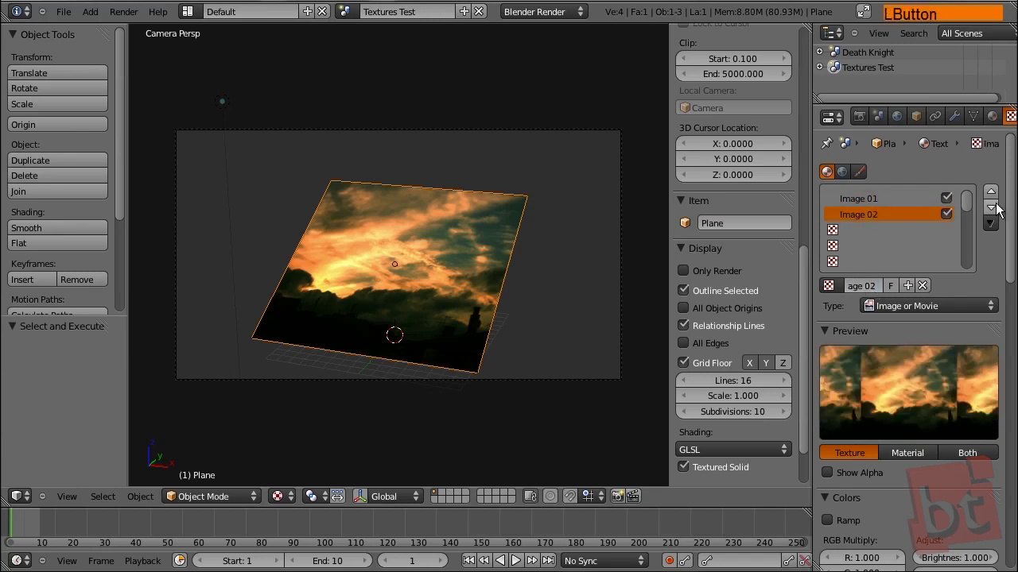
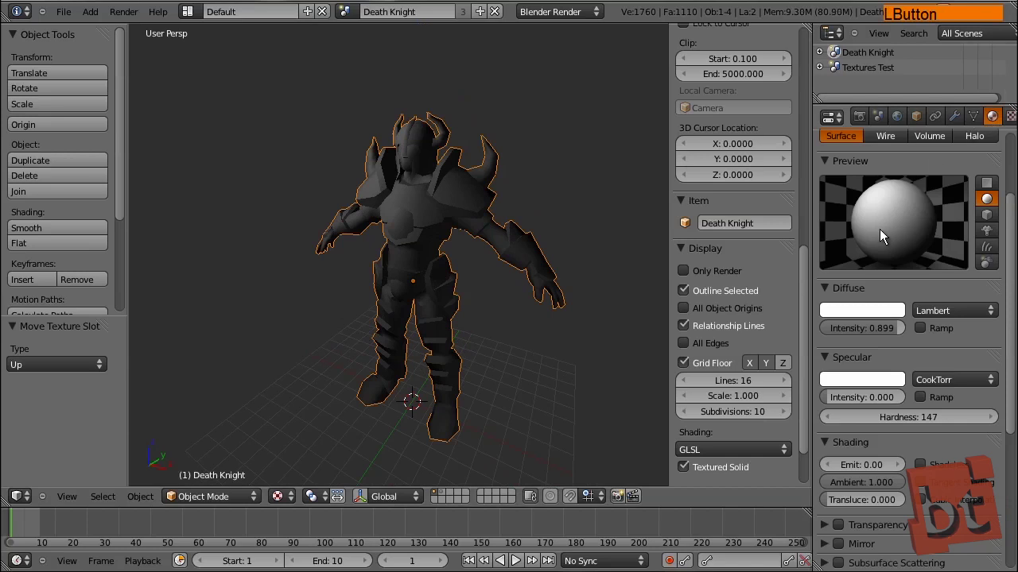
Test-render the untextured knight with F12 and return to the scene
{"action": "key", "text": "F12"}
{"action": "middle_click", "coordinate": [594, 215]}
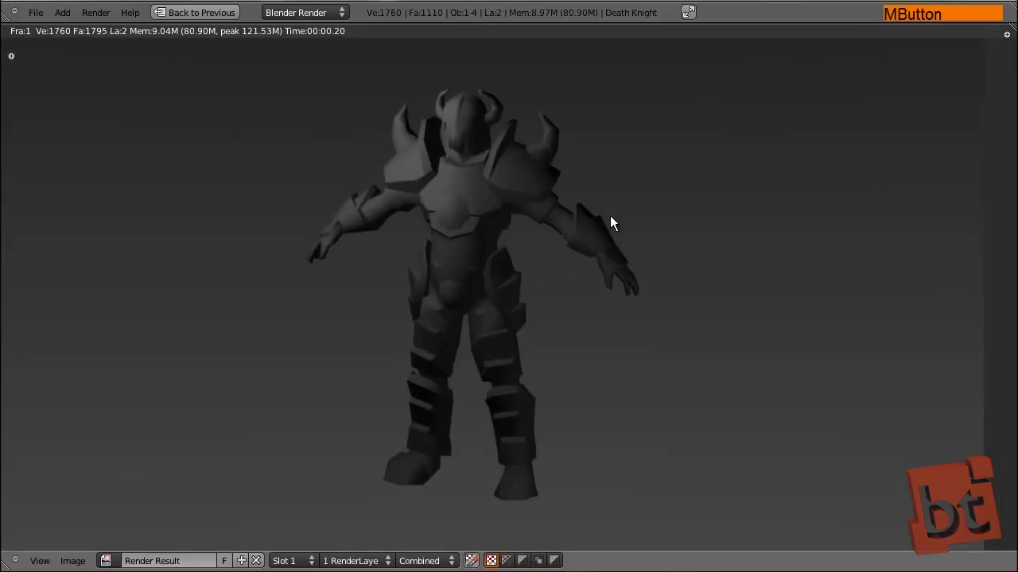
{"action": "key", "text": "Escape"}
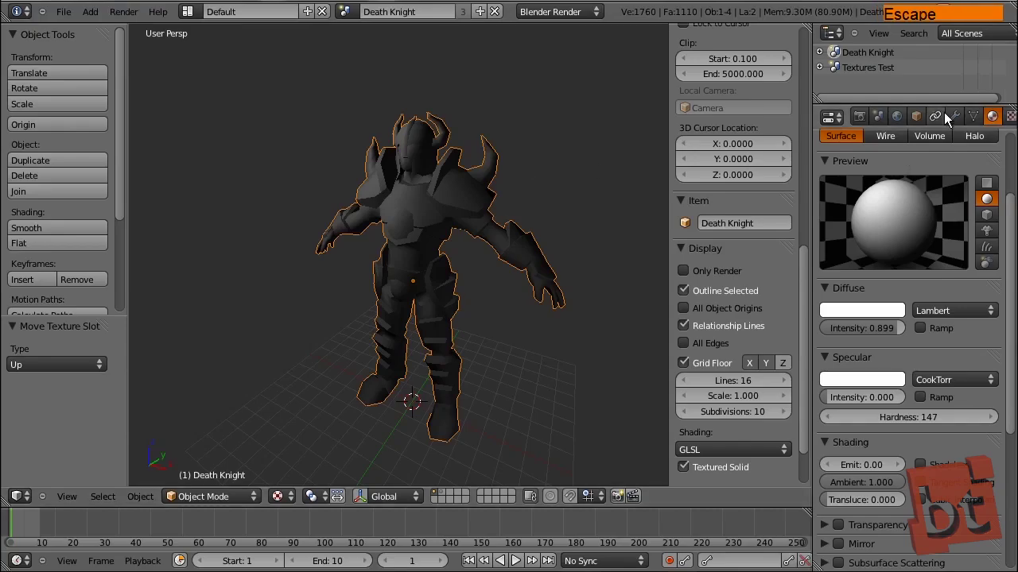
{"action": "middle_click", "coordinate": [874, 297]}
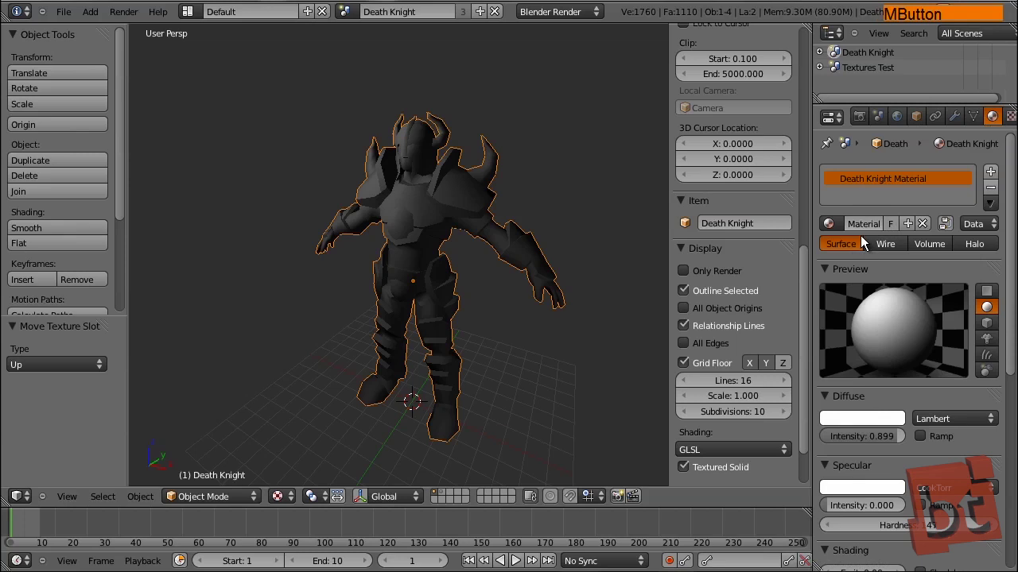
Add a new texture slot, Texture.001, to the Death Knight Material
{"action": "left_click", "coordinate": [865, 233]}
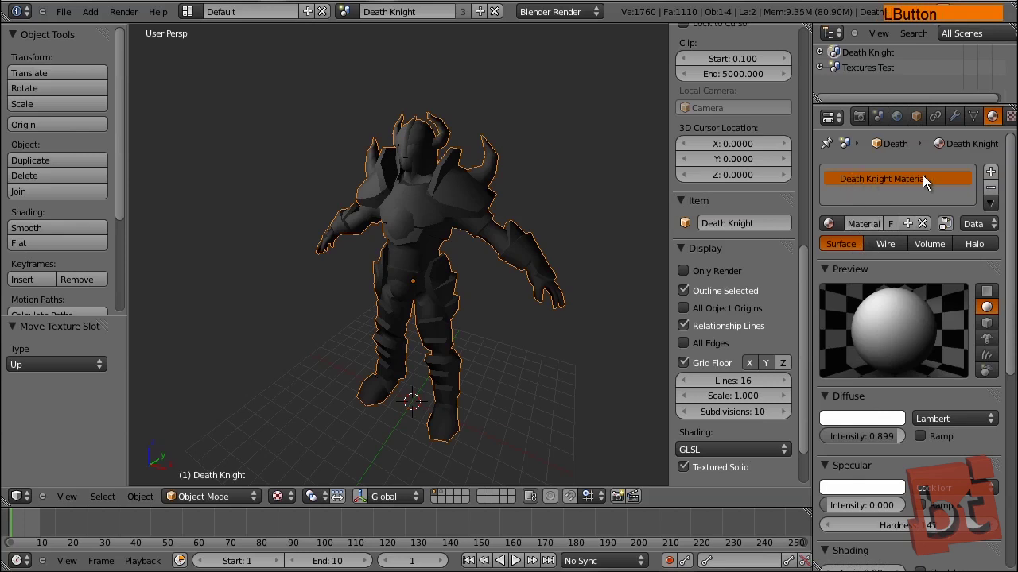
{"action": "middle_click", "coordinate": [979, 123]}
{"action": "left_click", "coordinate": [969, 120]}
{"action": "middle_click", "coordinate": [935, 205]}
{"action": "left_click", "coordinate": [881, 203]}
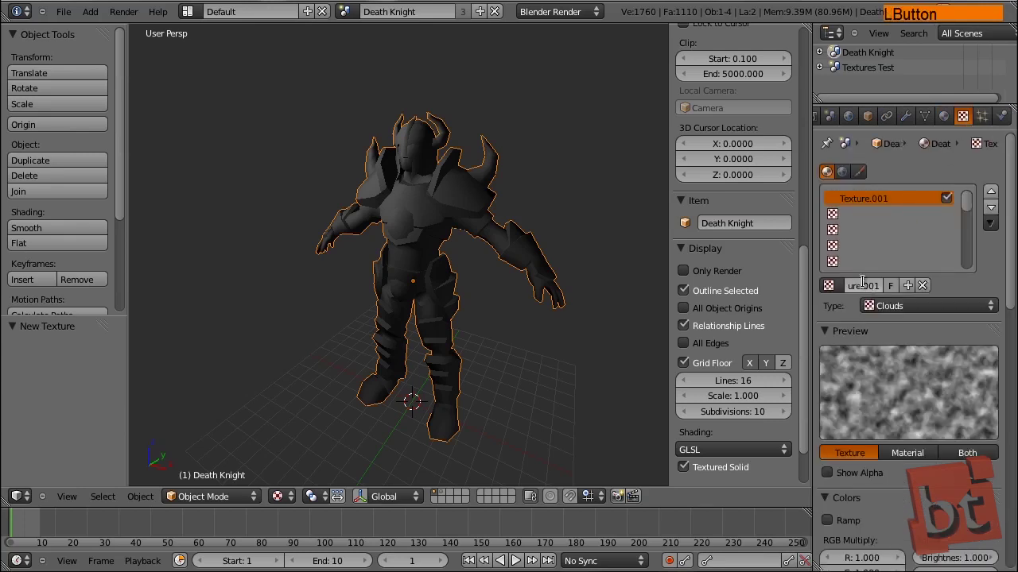
Rename the knight's new texture to 'Diffuse' and bring up its texture type list
{"action": "key", "text": "shift+d"}
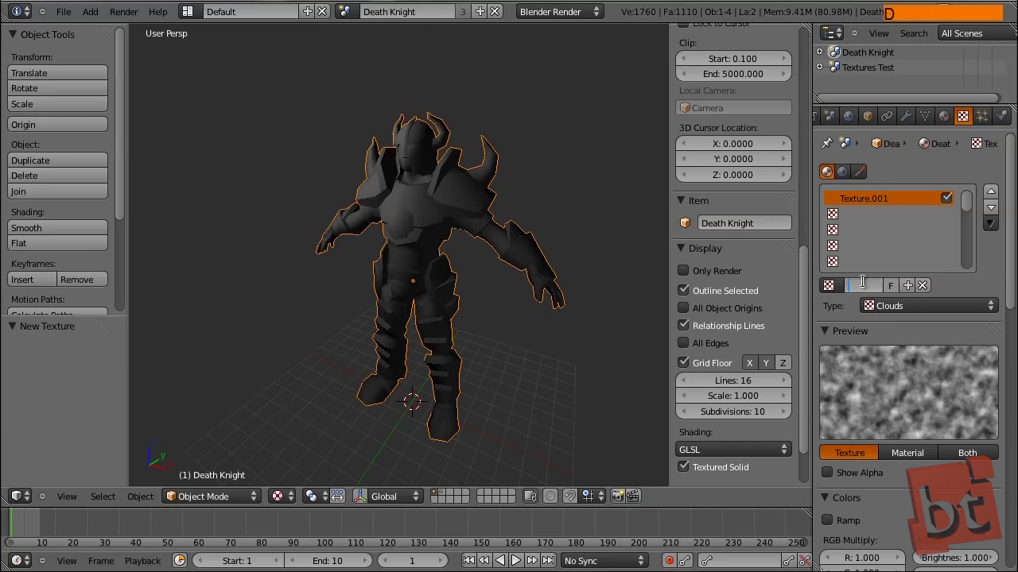
{"action": "key", "text": "f"}
{"action": "key", "text": "BackSpace"}
{"action": "key", "text": "shift+d"}
{"action": "key", "text": "f"}
{"action": "key", "text": "u"}
{"action": "key", "text": "e"}
{"action": "key", "text": "BackSpace"}
{"action": "key", "text": "f"}
{"action": "key", "text": "u"}
{"action": "key", "text": "s"}
{"action": "key", "text": "Return"}
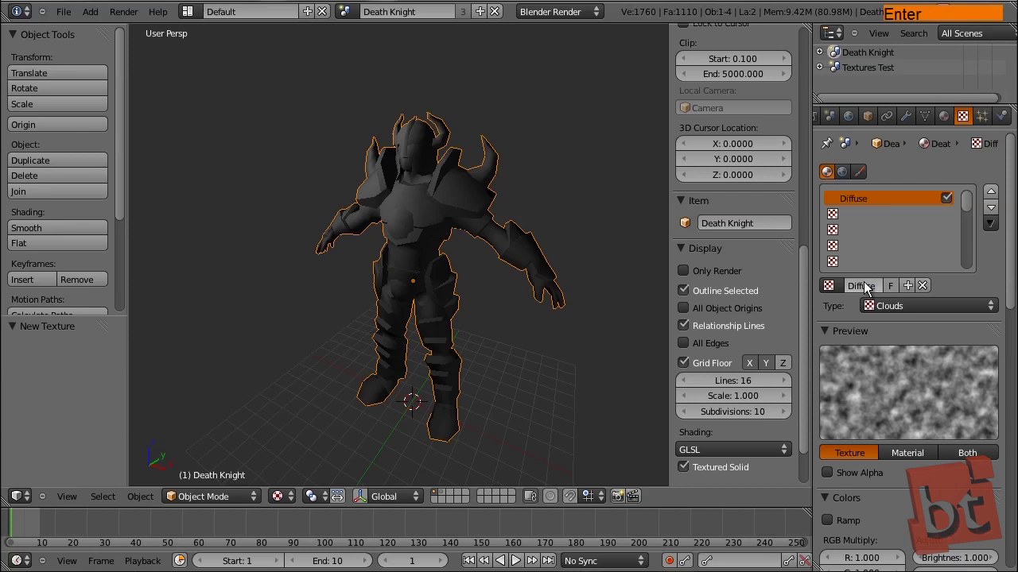
{"action": "left_click", "coordinate": [918, 311]}
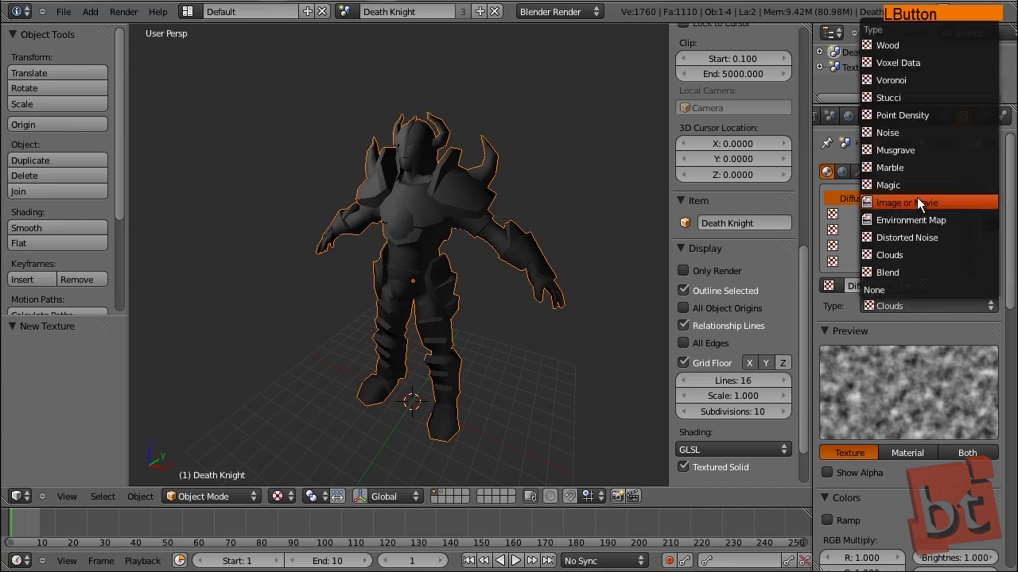
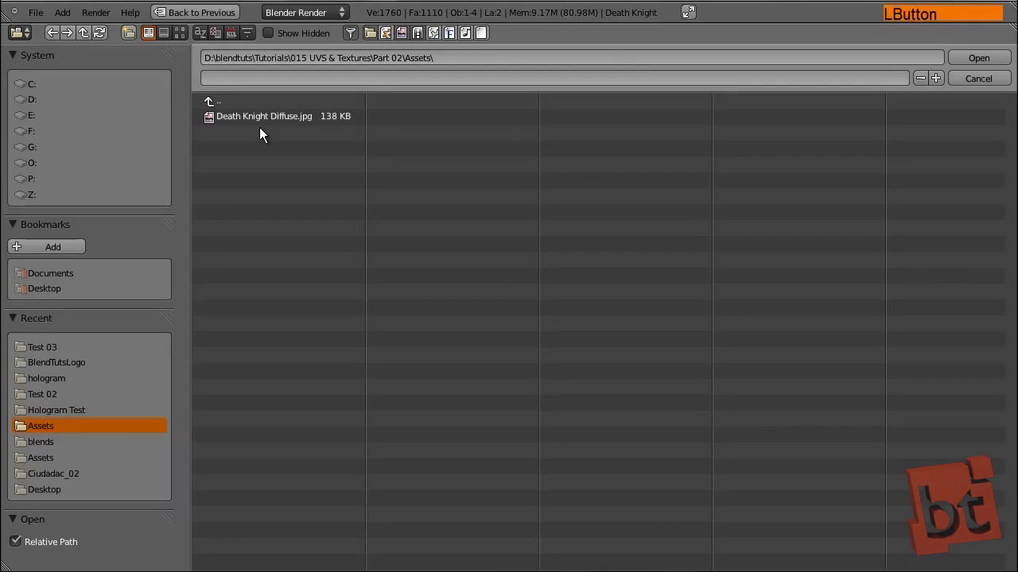
Load Death Knight Diffuse.jpg from thumbnail view into the Diffuse image texture
{"action": "left_click", "coordinate": [268, 126]}
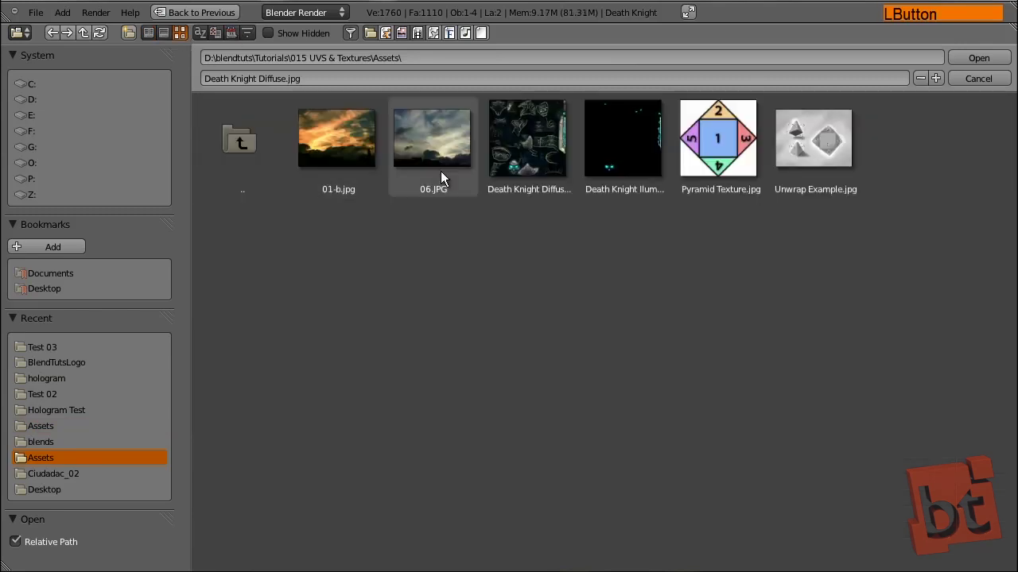
{"action": "left_click", "coordinate": [984, 62]}
Show the Death Knight's material settings and view the dark armour with cyan details from the side
{"action": "middle_click", "coordinate": [370, 295]}
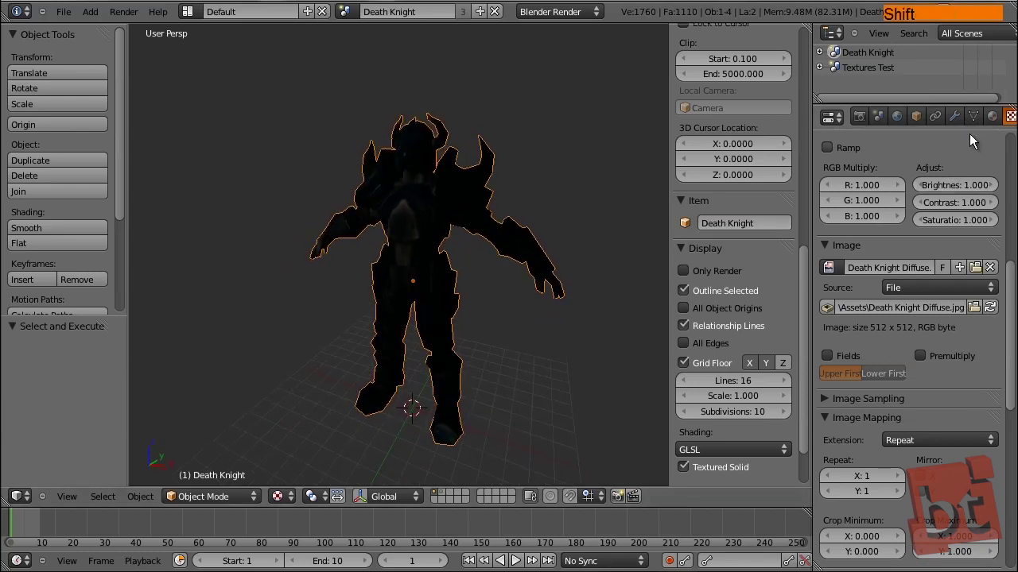
{"action": "left_click", "coordinate": [1000, 123]}
{"action": "middle_click", "coordinate": [950, 450]}
{"action": "left_click", "coordinate": [925, 506]}
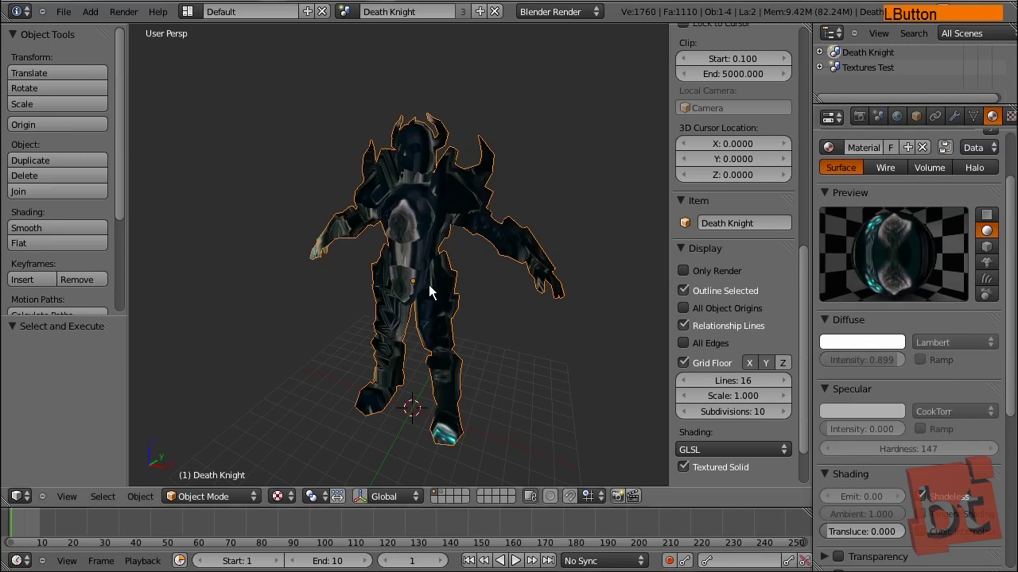
{"action": "middle_click", "coordinate": [451, 306]}
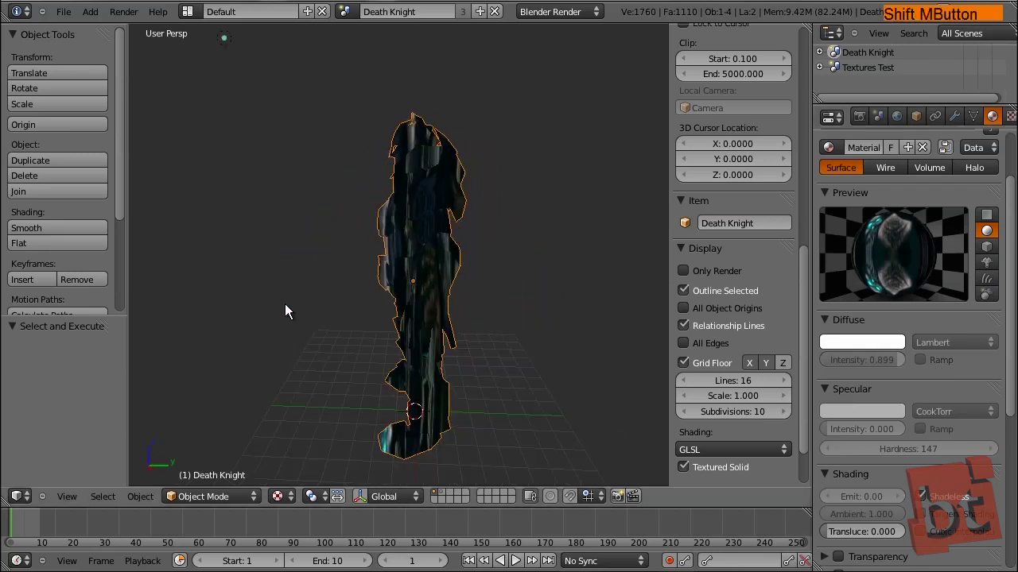
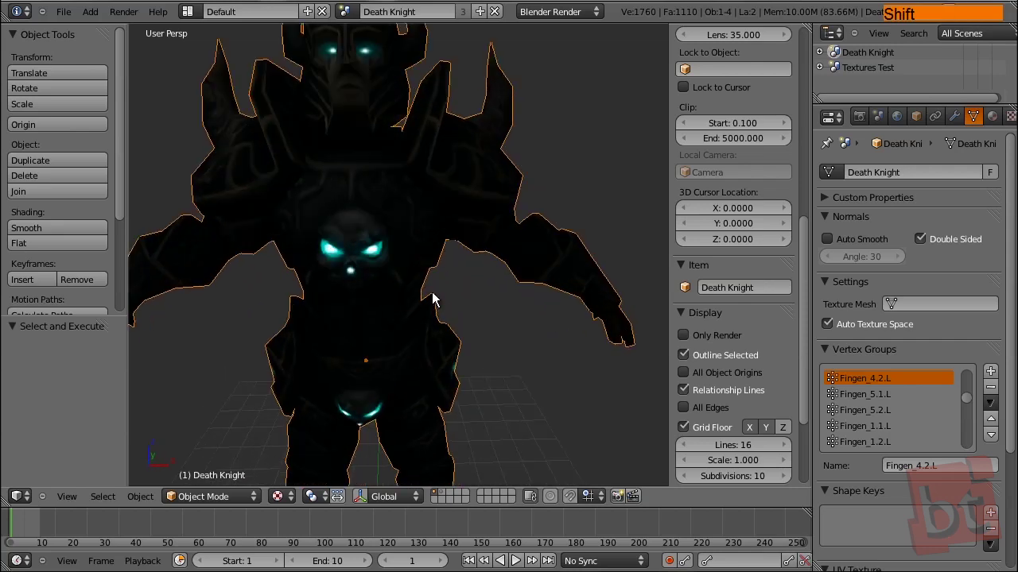
Inspect the glowing chest skull up close, then select the Point lamp lighting the scene
{"action": "middle_click", "coordinate": [408, 312]}
{"action": "middle_click", "coordinate": [383, 304]}
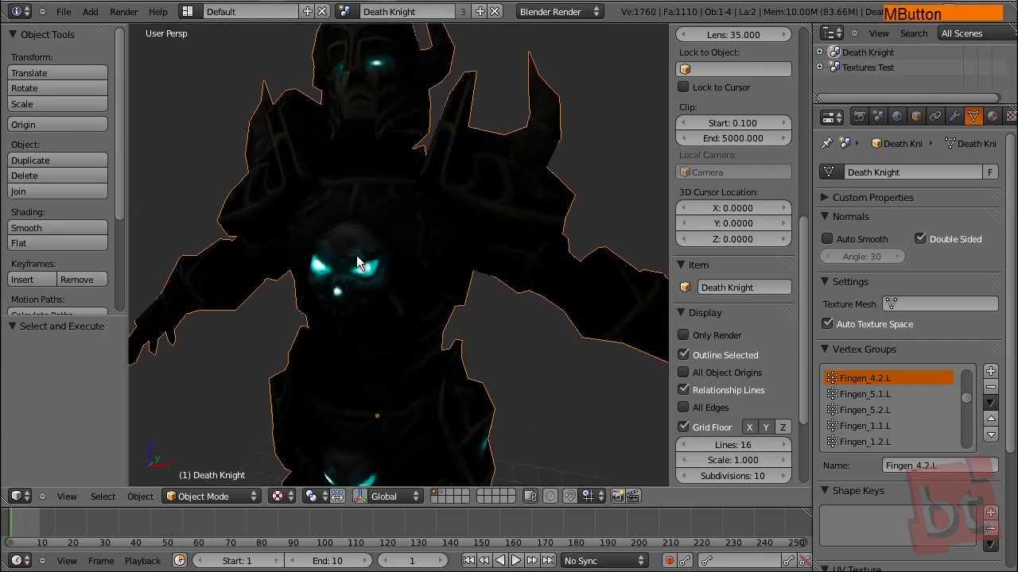
{"action": "middle_click", "coordinate": [393, 291]}
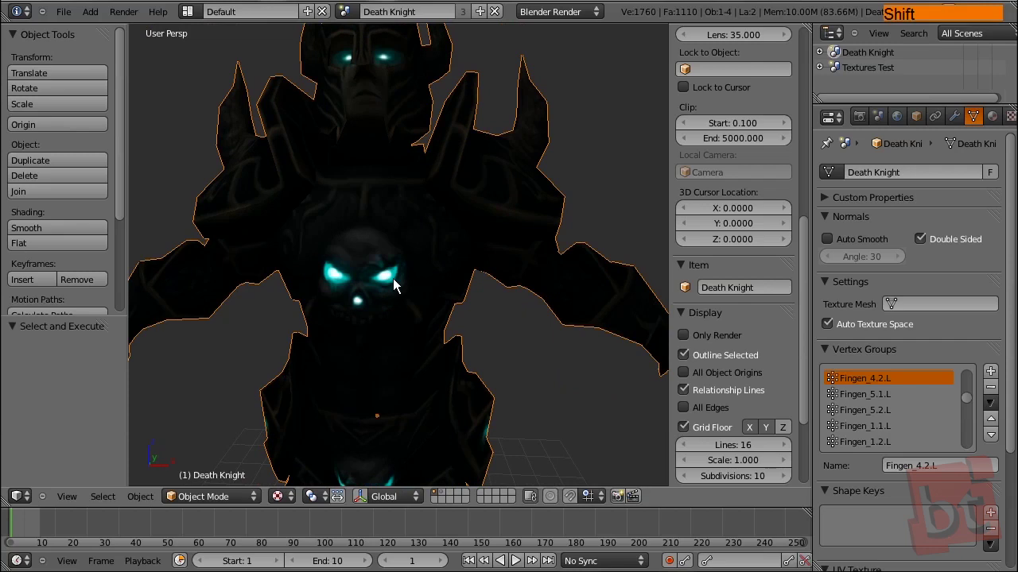
{"action": "middle_click", "coordinate": [464, 315]}
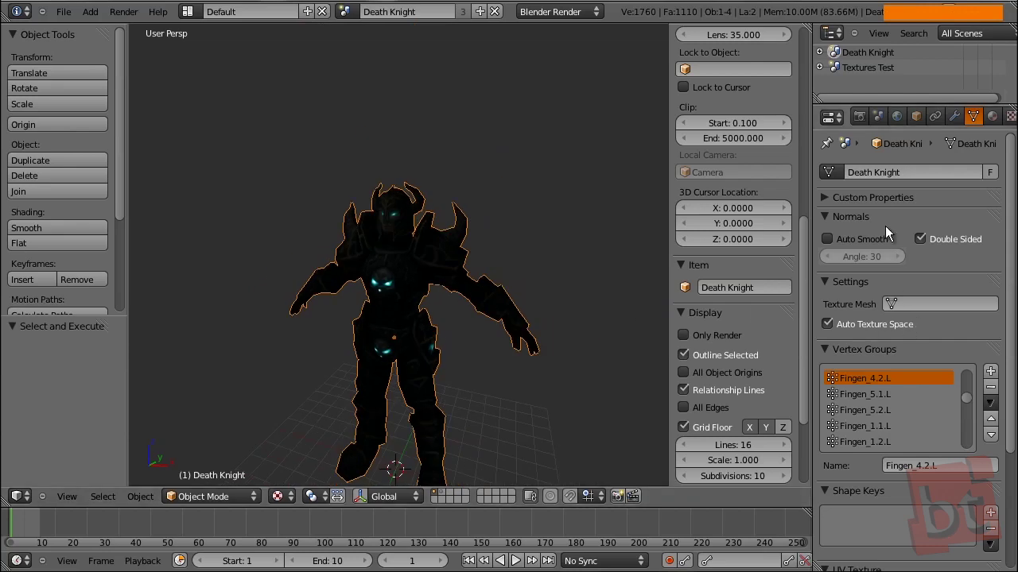
{"action": "right_click", "coordinate": [223, 141]}
Raise the point lamp's energy to 15, render the glowing Death Knight, and return to the 3D view
{"action": "left_click", "coordinate": [872, 394]}
{"action": "key", "text": "1"}
{"action": "key", "text": "5"}
{"action": "key", "text": "Return"}
{"action": "key", "text": "F12"}
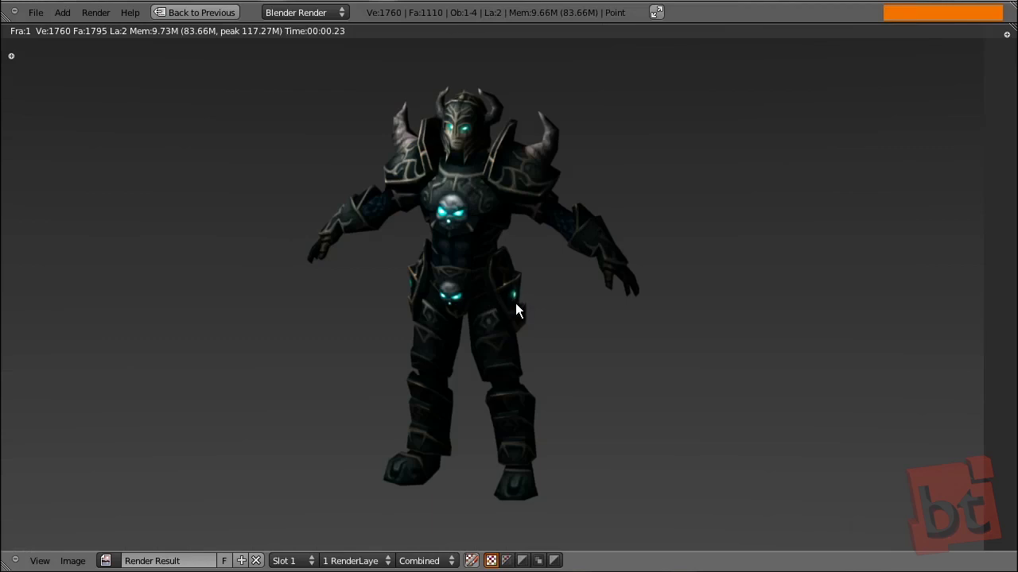
{"action": "key", "text": "Escape"}
{"action": "left_click", "coordinate": [998, 122]}
{"action": "middle_click", "coordinate": [973, 132]}
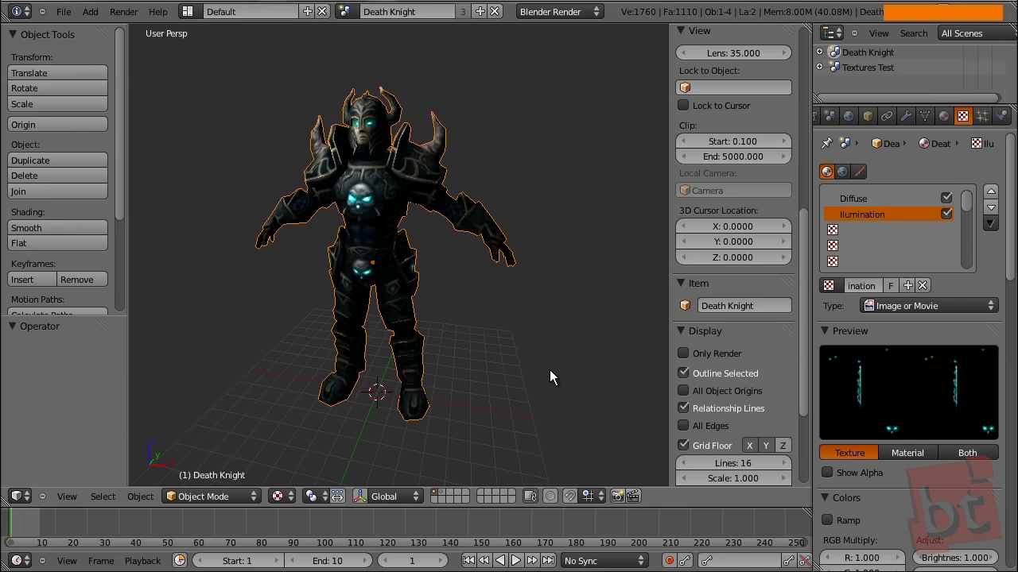
{"action": "middle_click", "coordinate": [875, 395]}
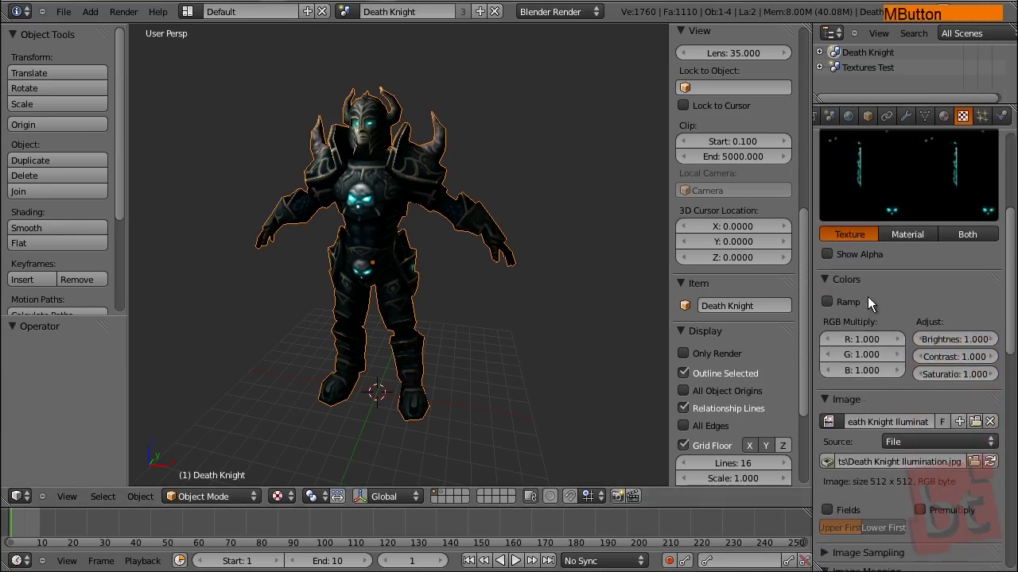
{"action": "middle_click", "coordinate": [863, 547]}
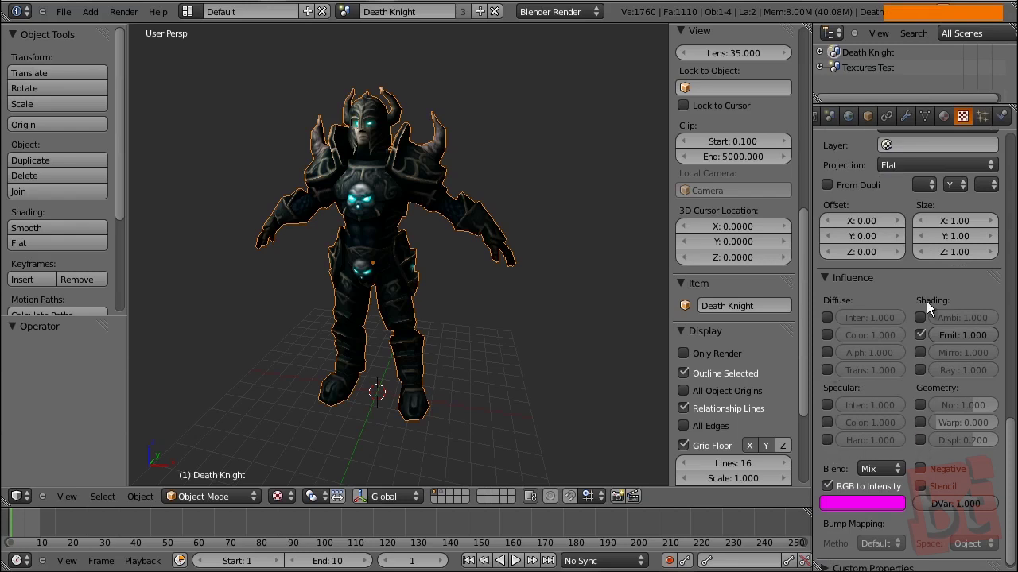
{"action": "middle_click", "coordinate": [855, 347]}
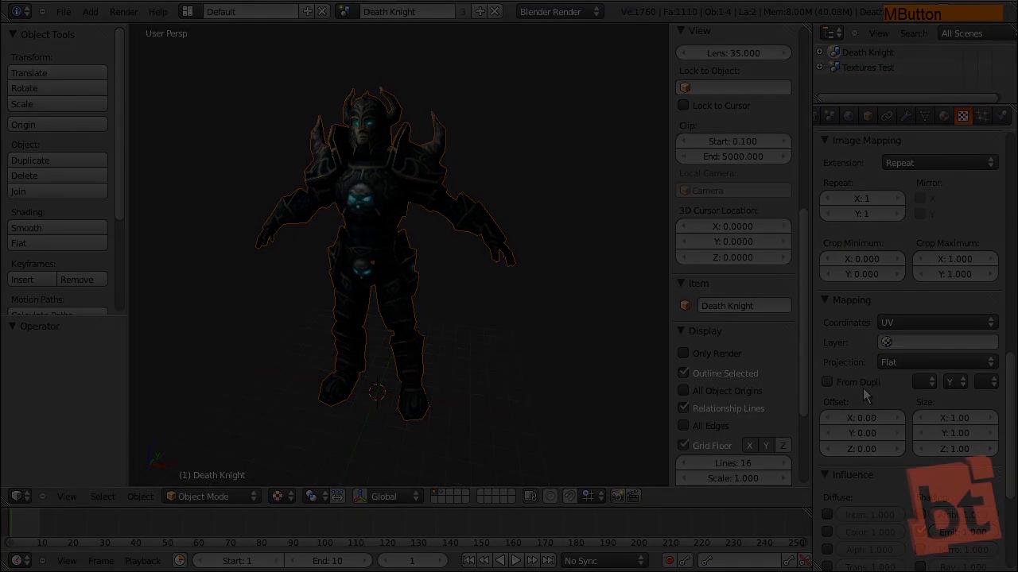